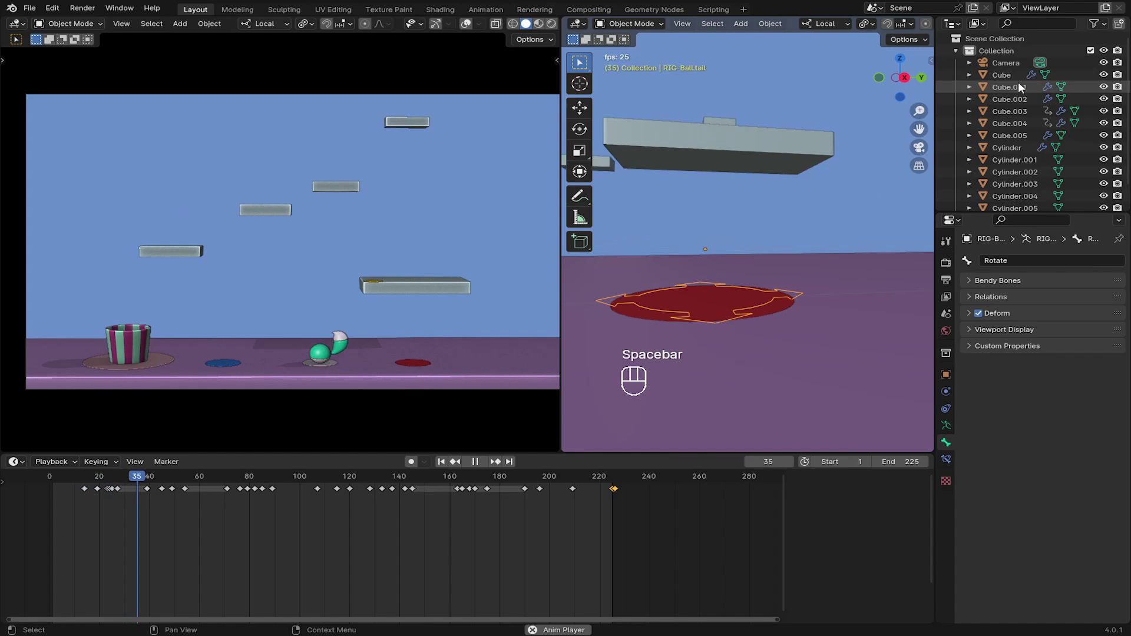
# - Orbit the left viewport around the platforms to review the existing hop animation
pyautogui.moveTo(187, 265); pyautogui.dragTo(229, 275)
pyautogui.moveTo(319, 286); pyautogui.dragTo(278, 285)
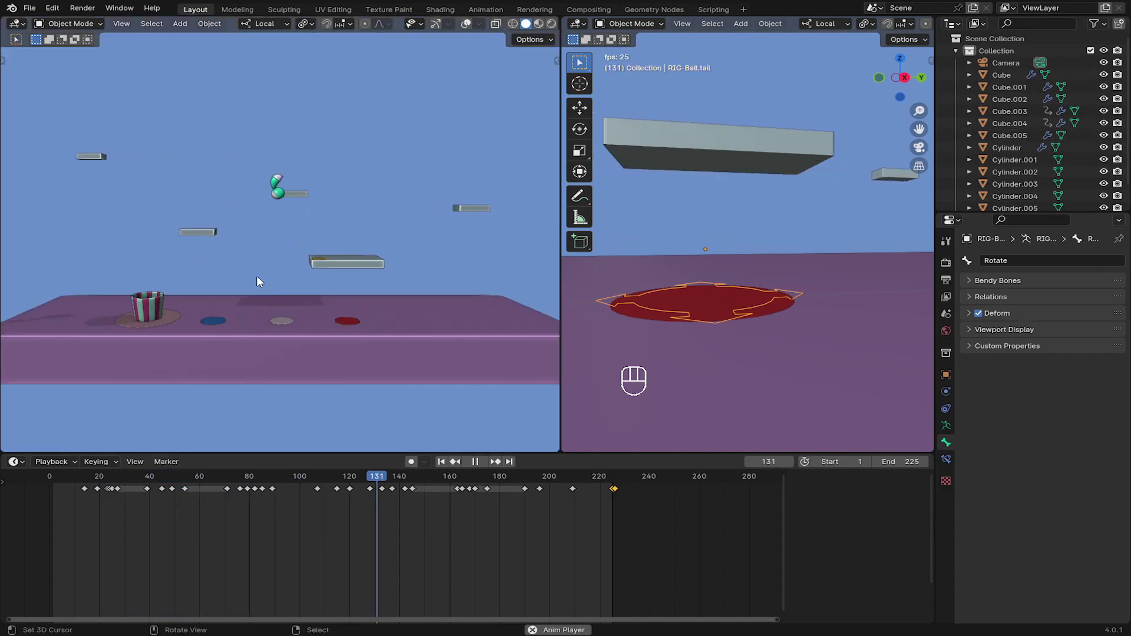
pyautogui.click(254, 266)
pyautogui.moveTo(263, 284); pyautogui.dragTo(274, 335)
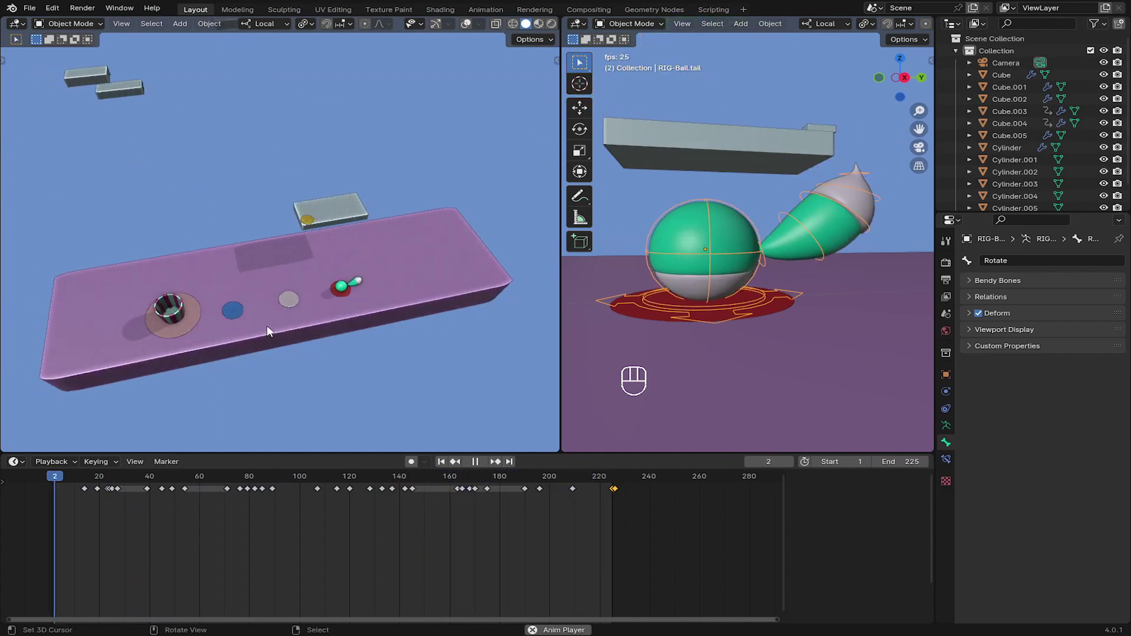
pyautogui.moveTo(346, 347); pyautogui.dragTo(336, 285)
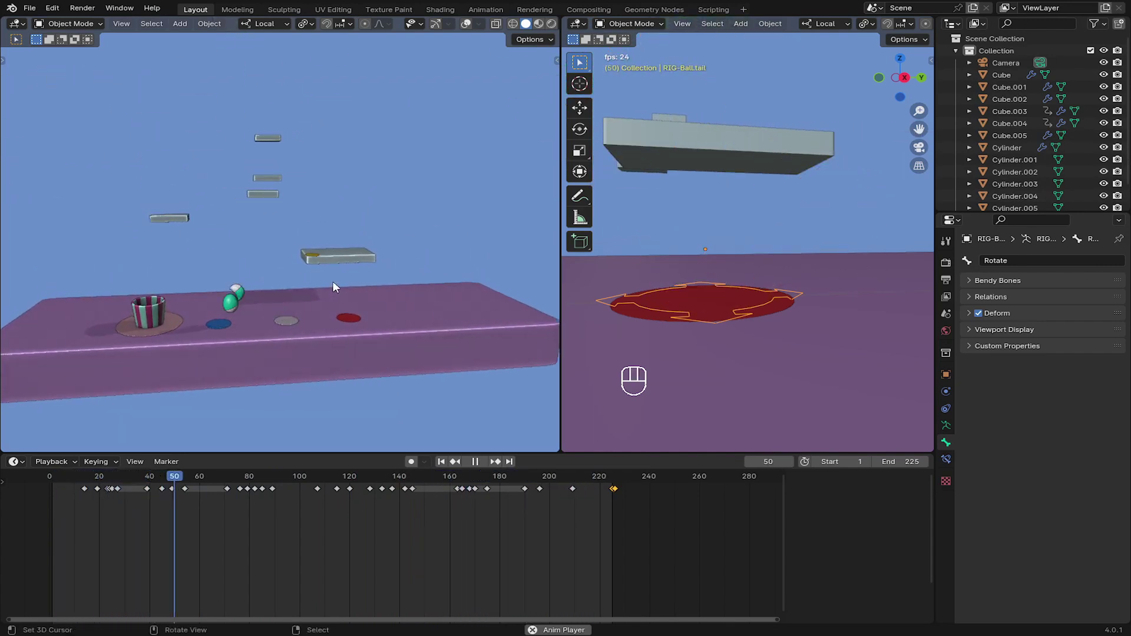
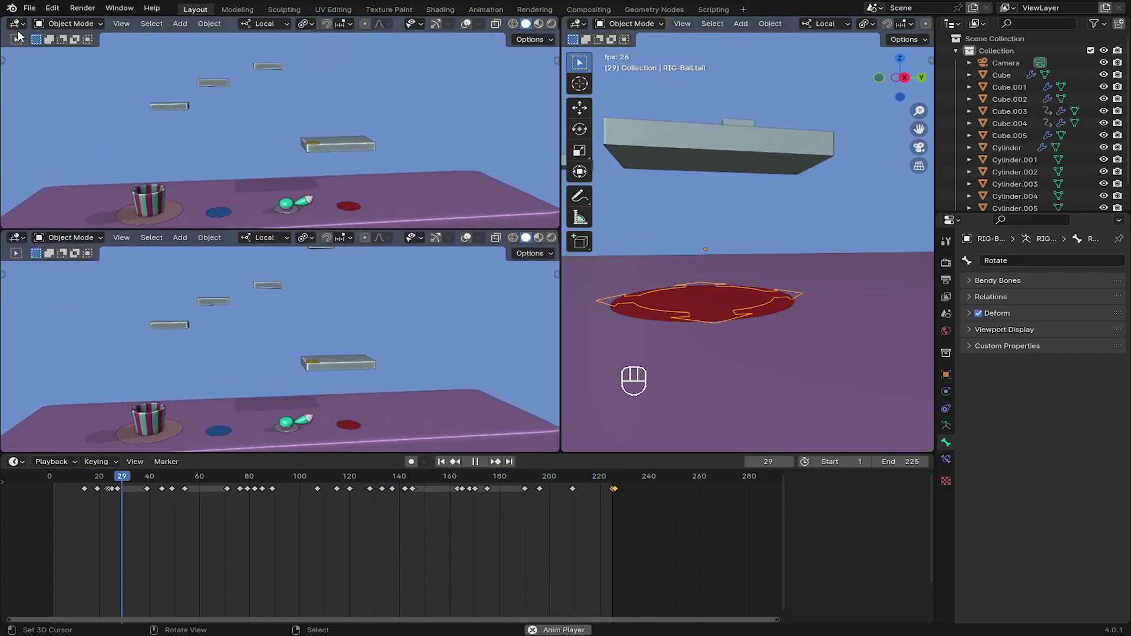
# - Switch the upper-left area to the Movie Clip Editor and load Beginners2.mp4
pyautogui.moveTo(21, 28); pyautogui.dragTo(44, 165)
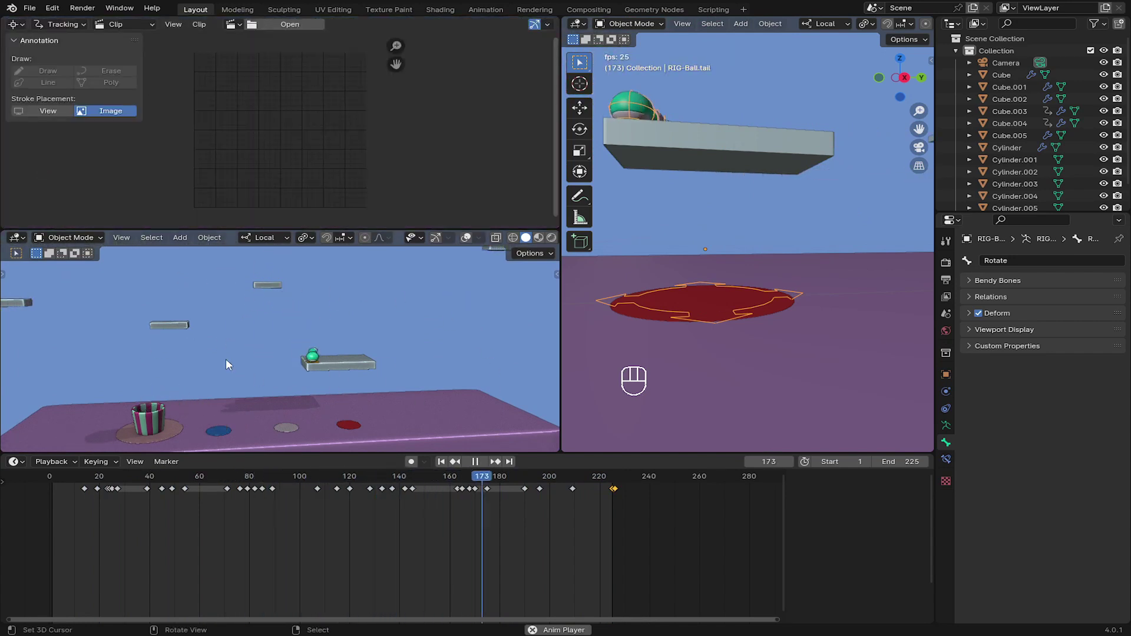
pyautogui.press('space')
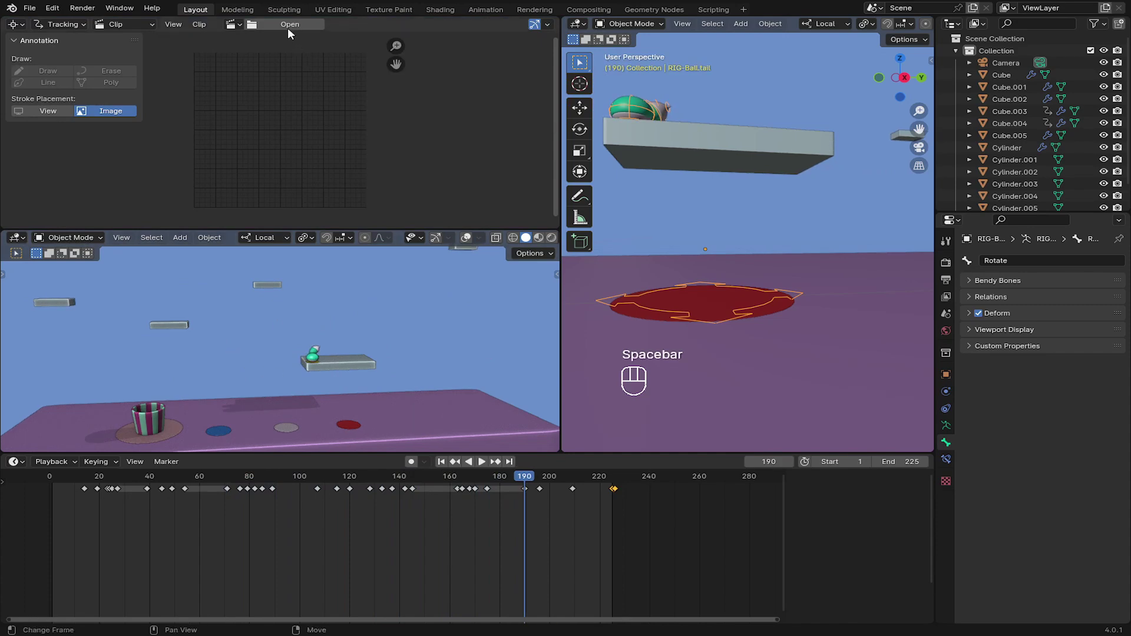
pyautogui.click(290, 26)
pyautogui.press('space')
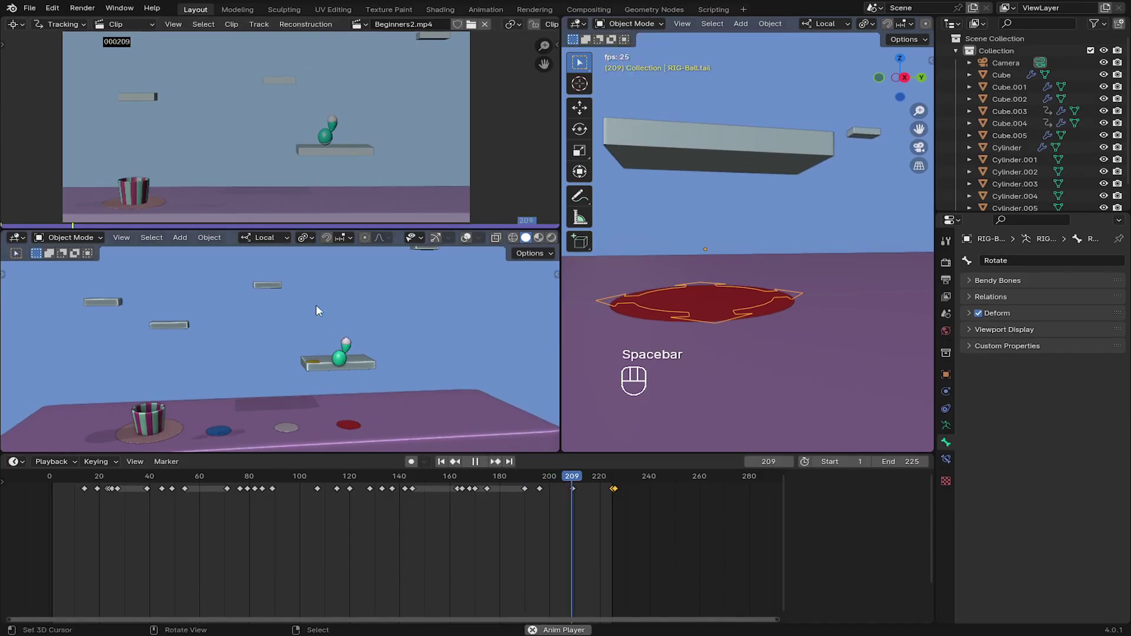
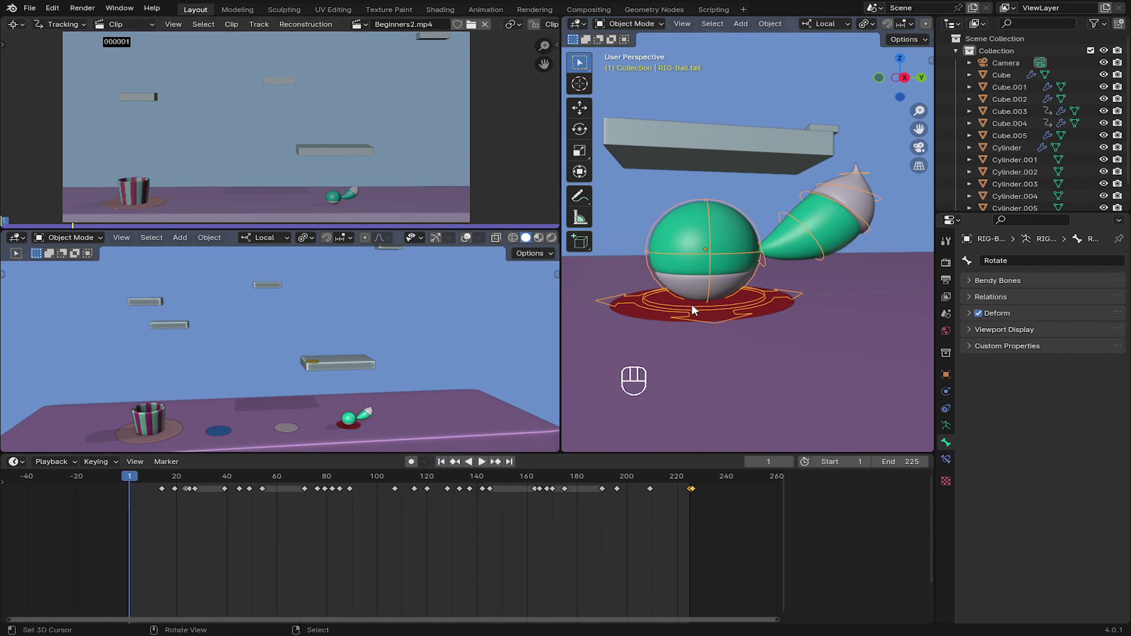
# - Enlarge the posing view, select all rig bones and clear their location, rotation and scale
pyautogui.moveTo(642, 22); pyautogui.dragTo(397, 290)
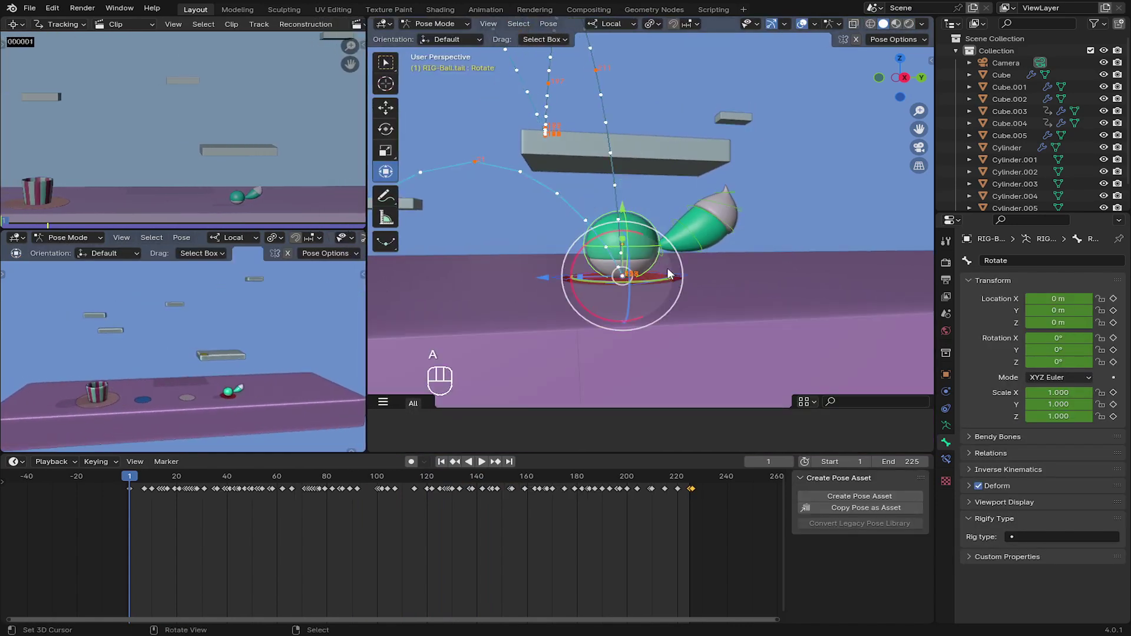
pyautogui.press('alt+a')
pyautogui.press('alt+g')
pyautogui.press('alt+r')
pyautogui.press('alt+s')
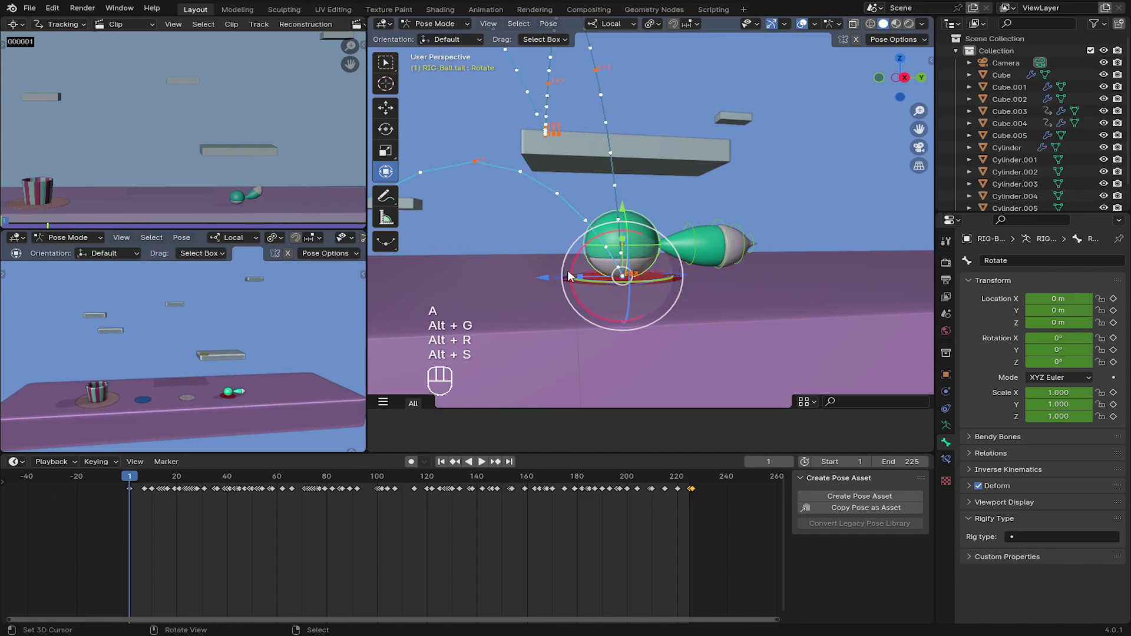
# - Delete all existing keyframes from the rig's animation
pyautogui.press('a')
pyautogui.press('x')
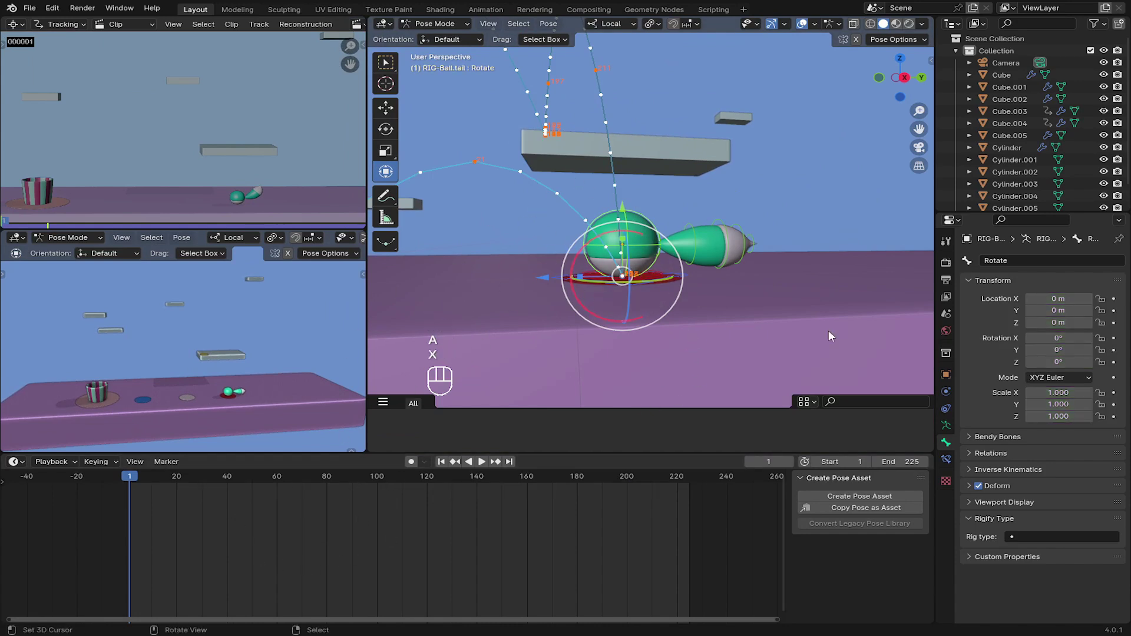
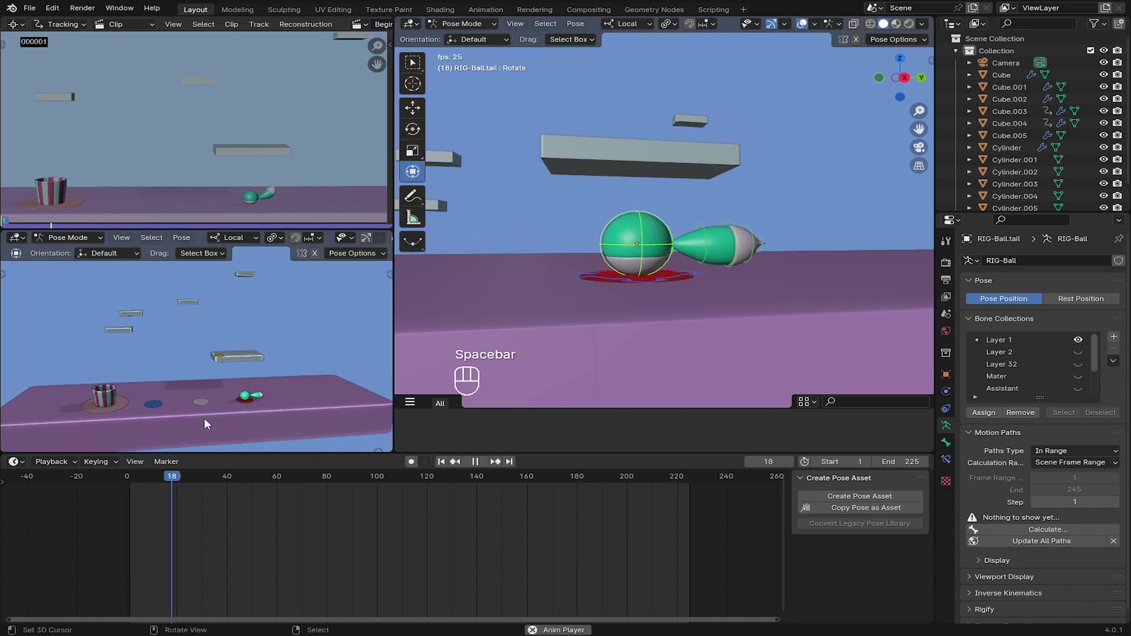
pyautogui.press('space')
pyautogui.moveTo(204, 517); pyautogui.dragTo(130, 356)
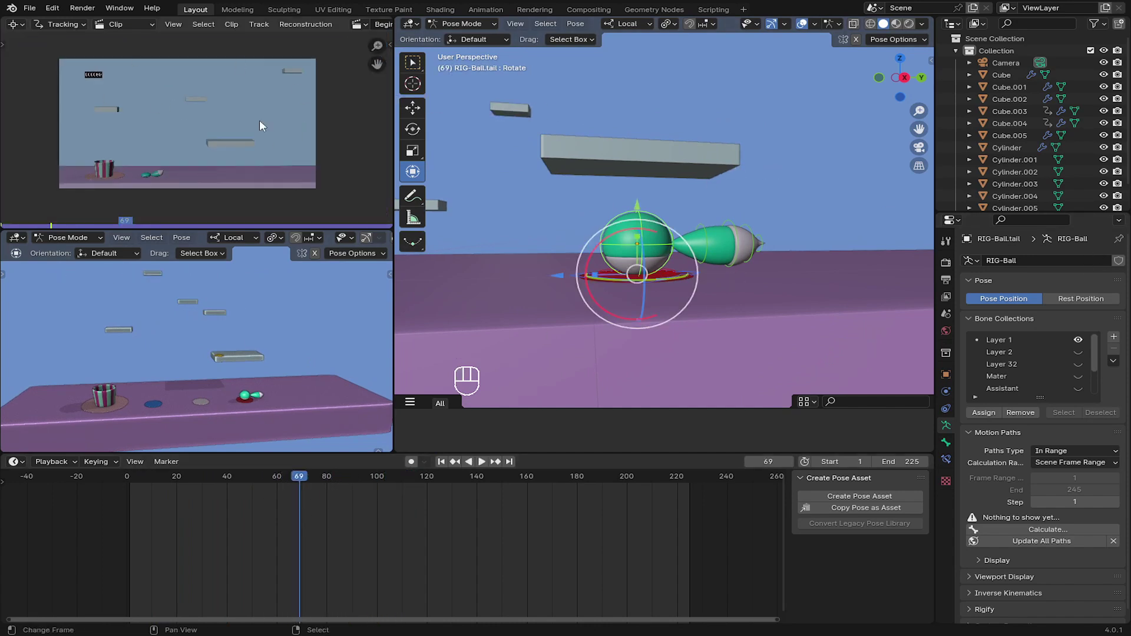
pyautogui.moveTo(226, 112); pyautogui.dragTo(275, 138)
pyautogui.click(284, 172)
pyautogui.moveTo(80, 68); pyautogui.dragTo(118, 121)
pyautogui.middleClick(227, 177)
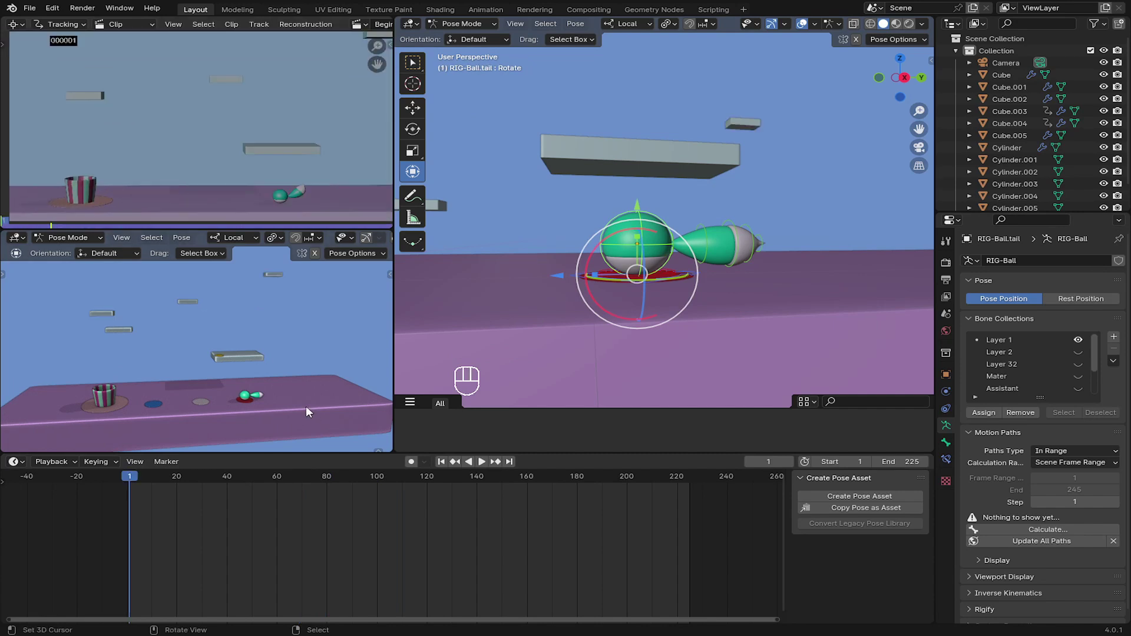
pyautogui.click(131, 9)
pyautogui.middleClick(640, 258)
pyautogui.moveTo(631, 280); pyautogui.dragTo(608, 288)
pyautogui.click(575, 281)
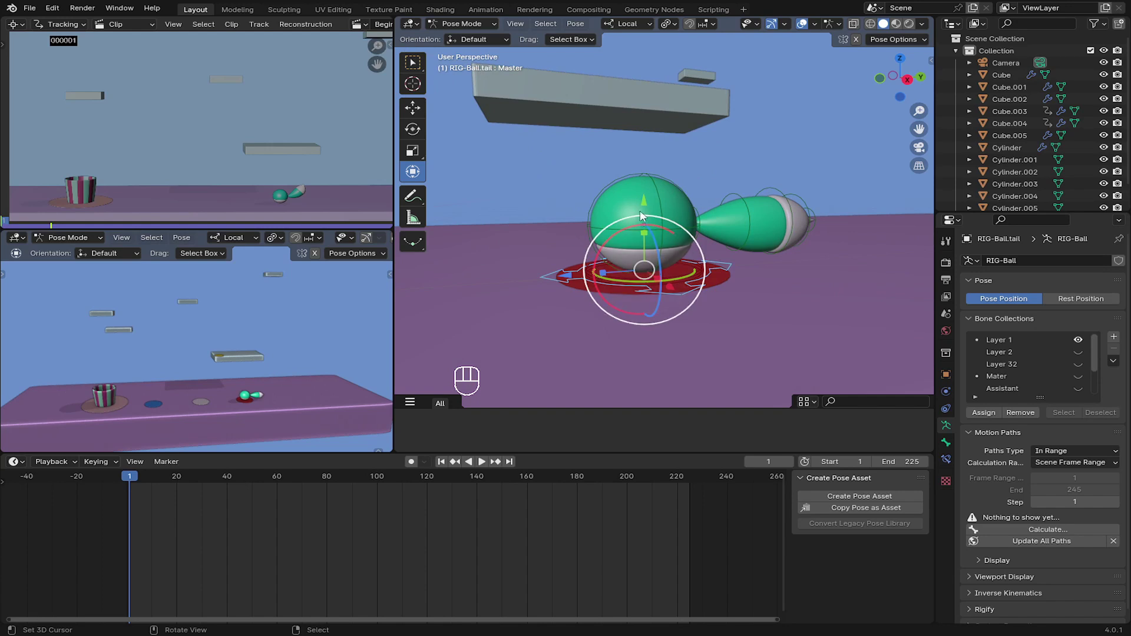
pyautogui.moveTo(646, 202); pyautogui.dragTo(653, 84)
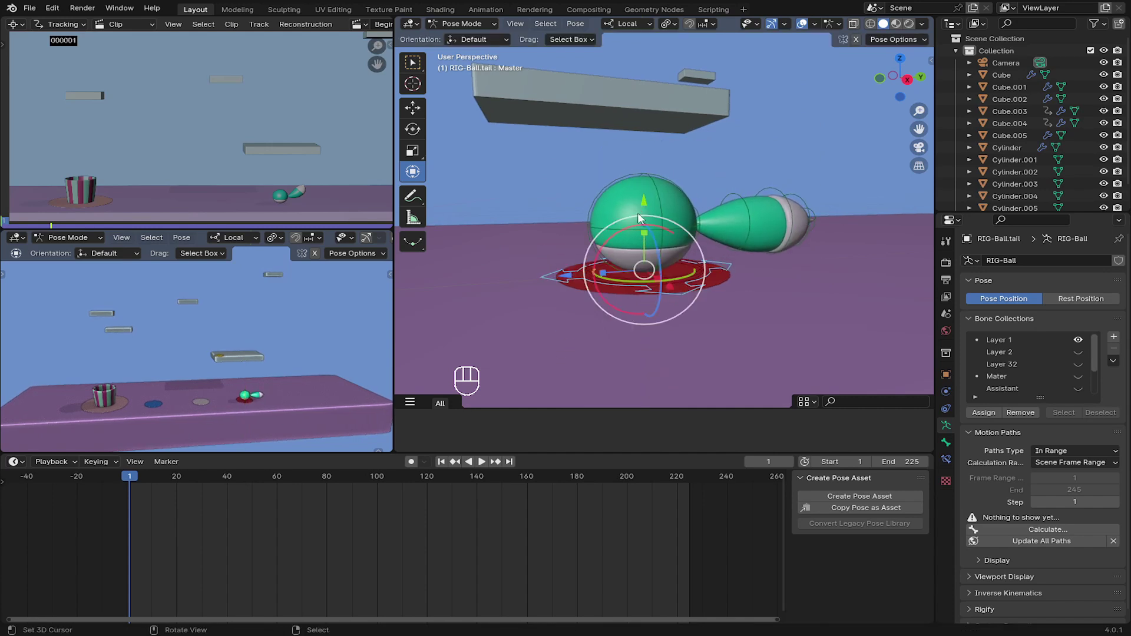
pyautogui.click(638, 232)
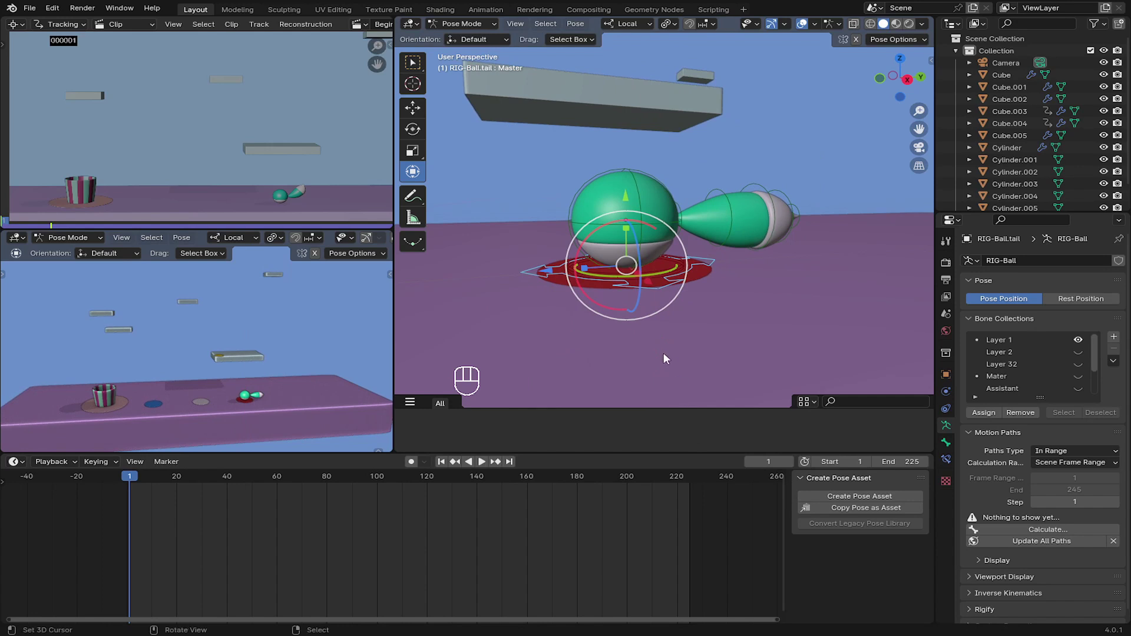
pyautogui.click(549, 298)
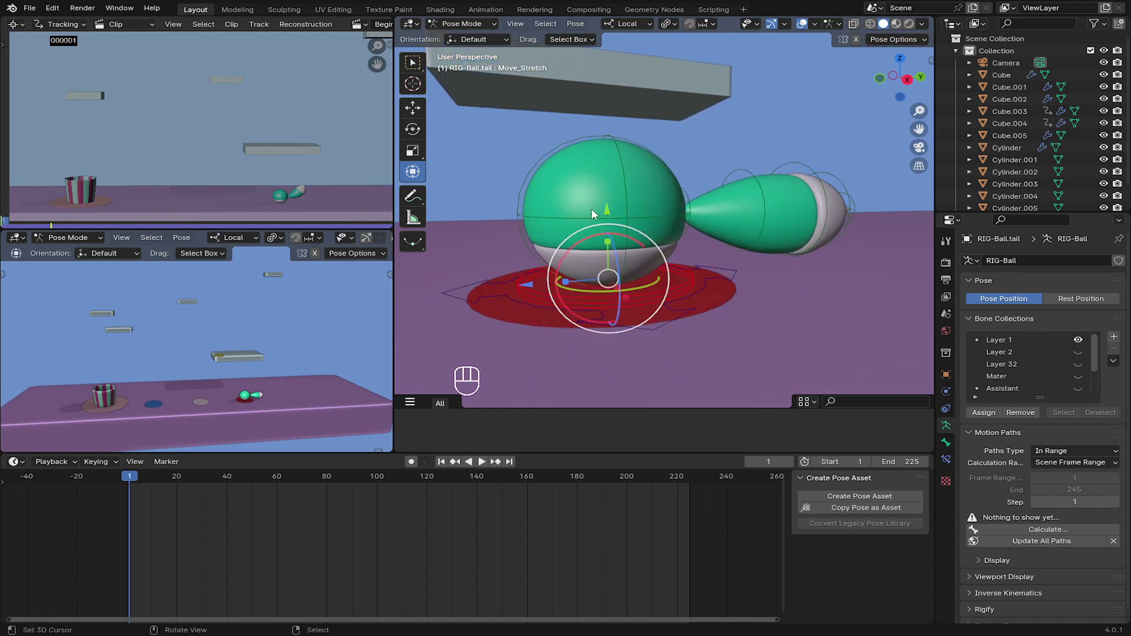
pyautogui.moveTo(610, 204); pyautogui.dragTo(613, 149)
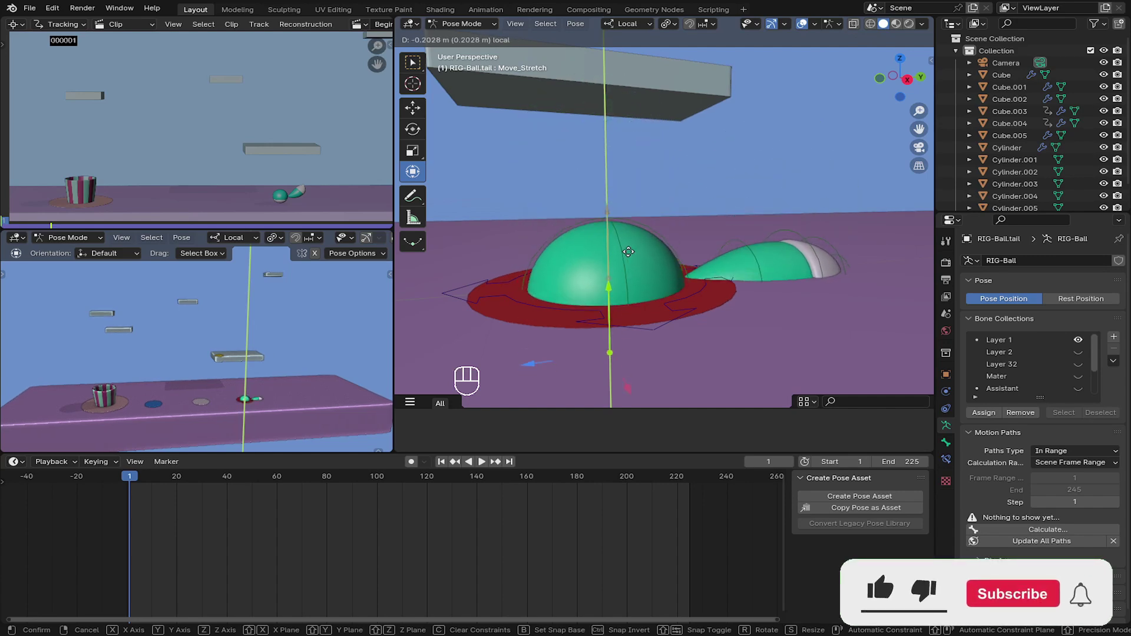
pyautogui.moveTo(547, 261); pyautogui.dragTo(411, 255)
pyautogui.moveTo(553, 272); pyautogui.dragTo(617, 163)
pyautogui.press('s')
pyautogui.press('y')
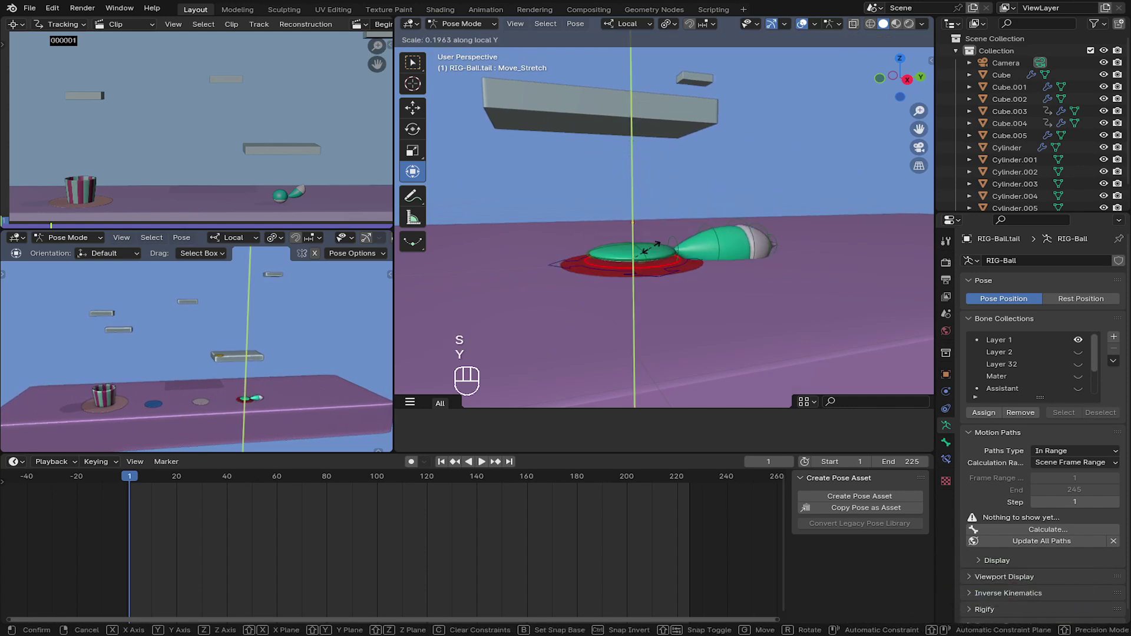
pyautogui.click(620, 175)
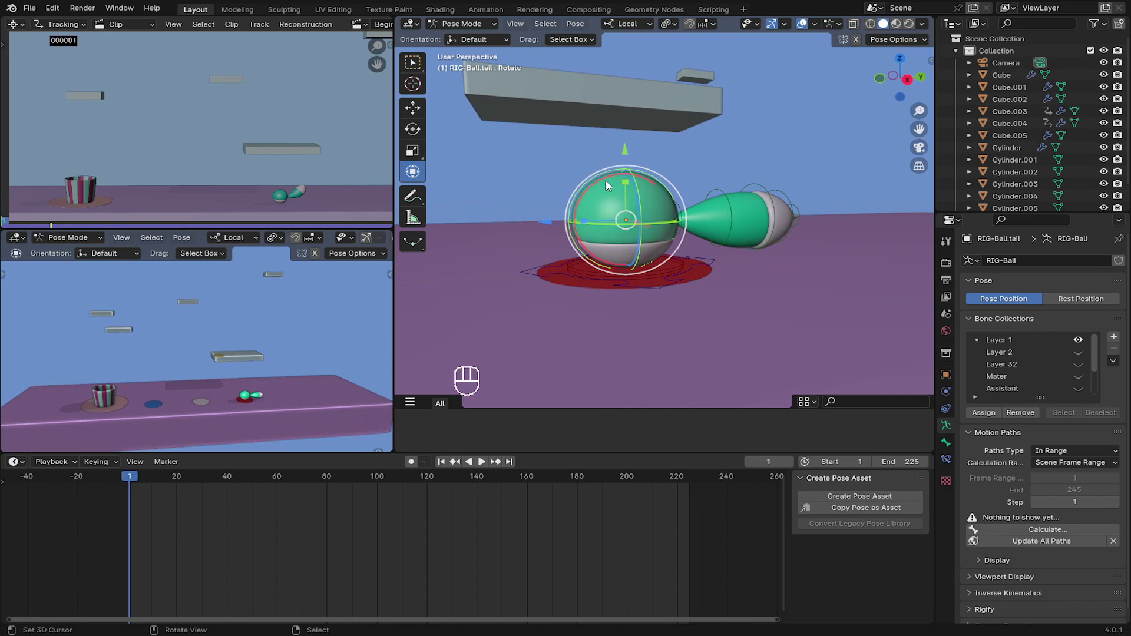
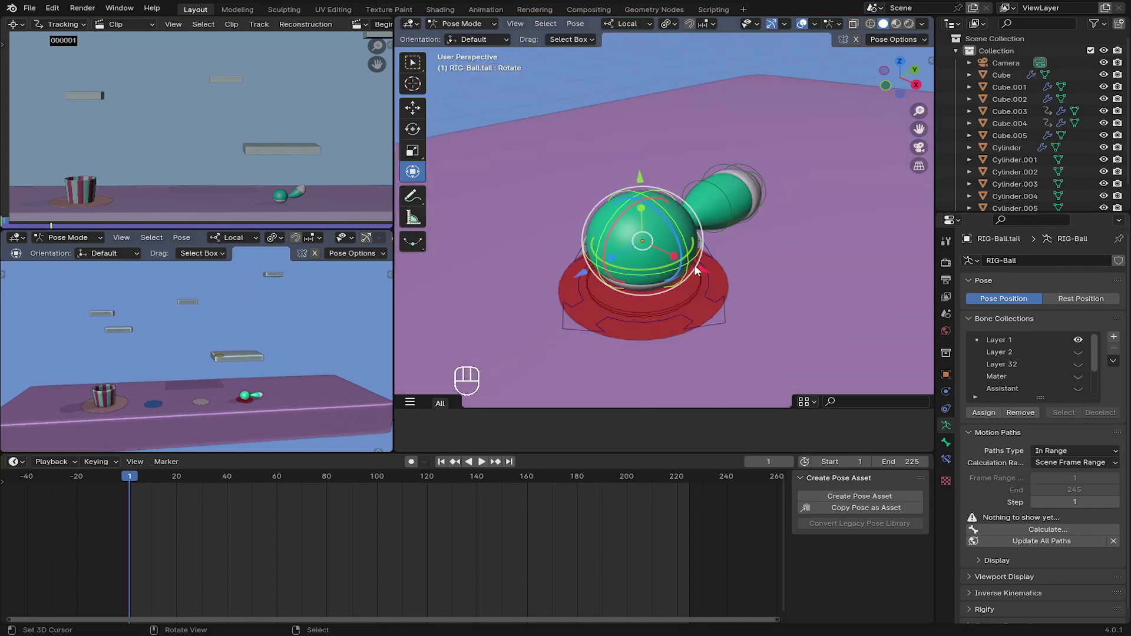
pyautogui.moveTo(698, 251); pyautogui.dragTo(663, 224)
pyautogui.click(638, 213)
pyautogui.click(663, 222)
pyautogui.click(660, 215)
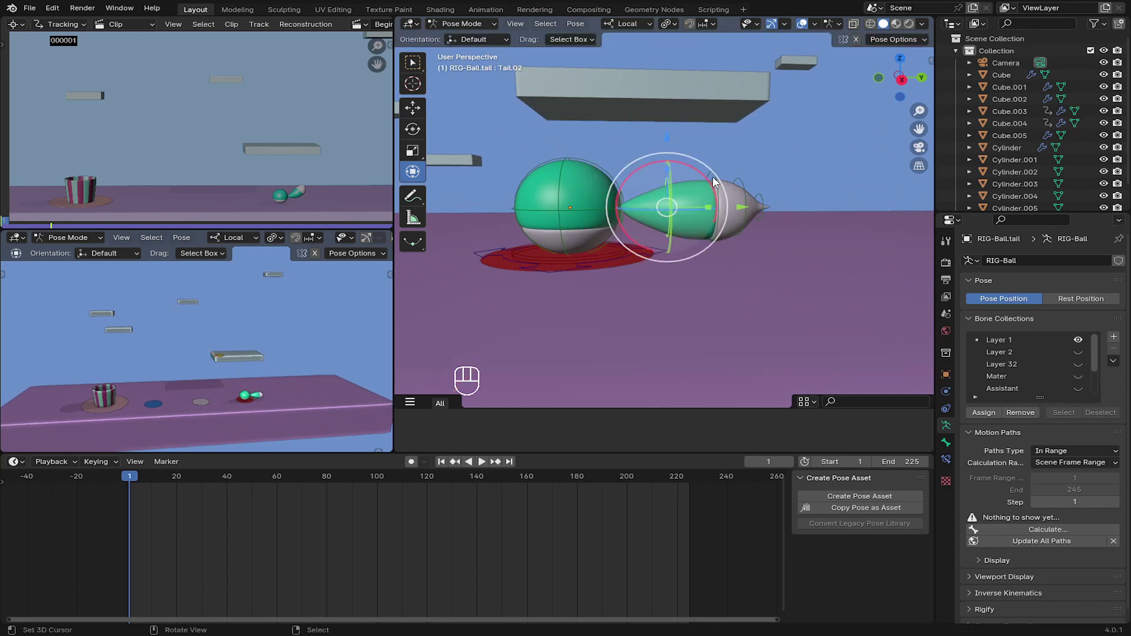
pyautogui.click(727, 175)
pyautogui.moveTo(747, 179); pyautogui.dragTo(779, 206)
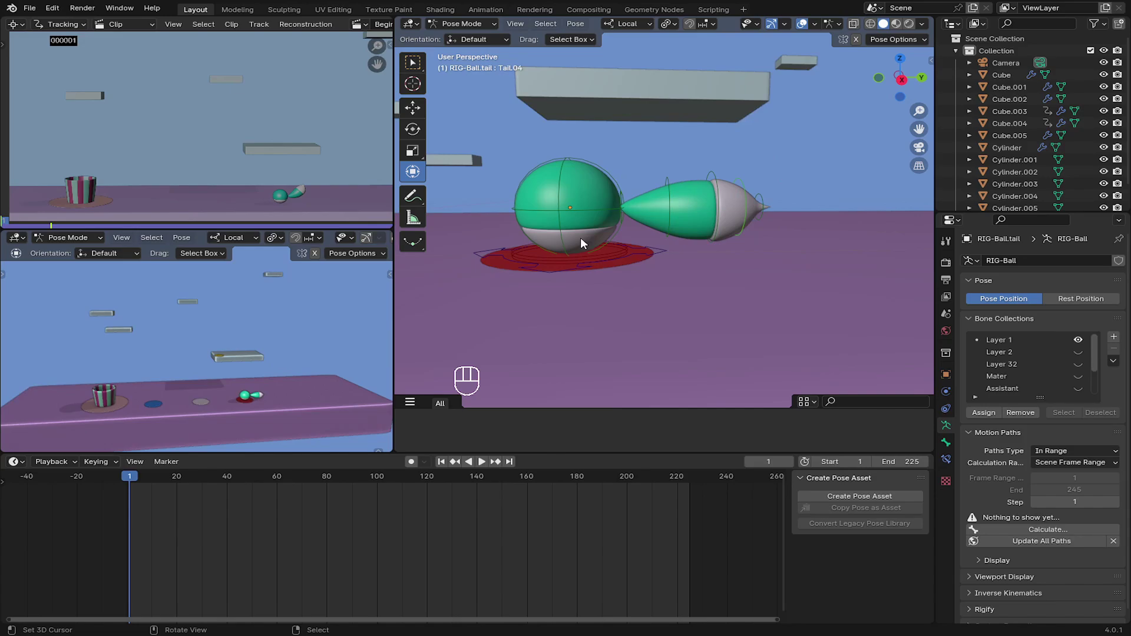
pyautogui.click(343, 291)
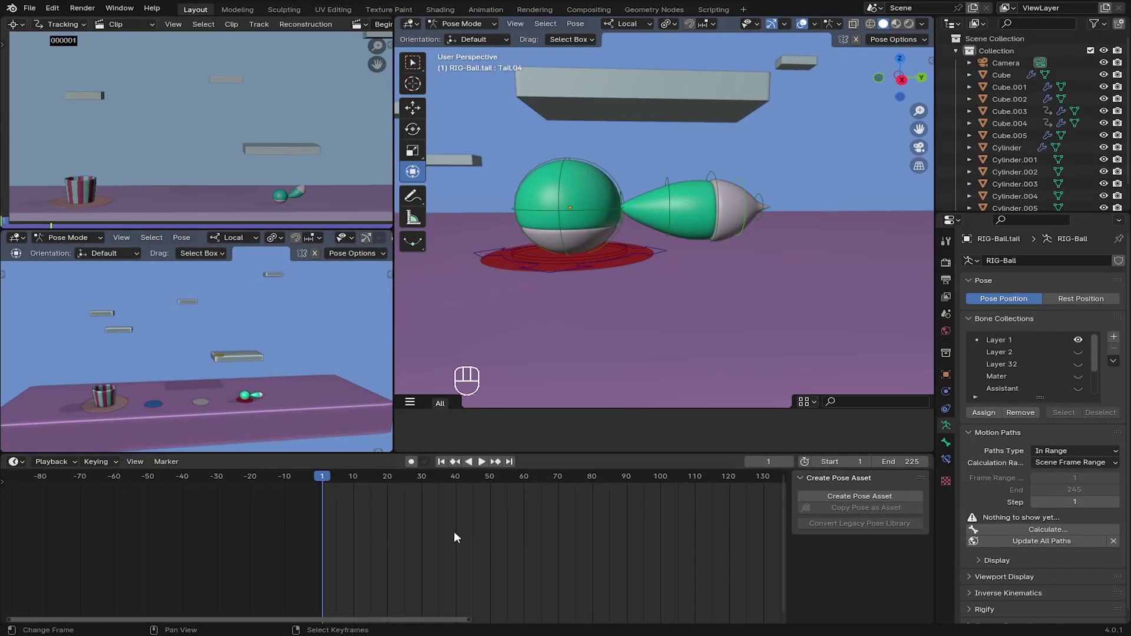
# - Key the whole rig's pose at frame 1 and set the timeline to end at frame 90
pyautogui.press('a')
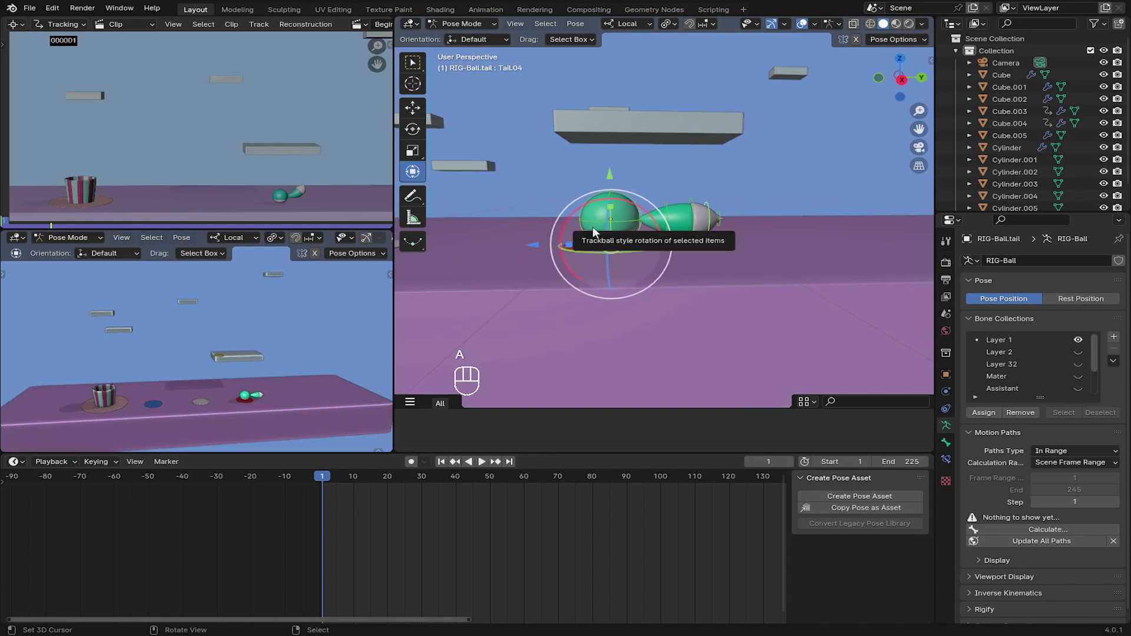
pyautogui.click(595, 230)
pyautogui.press('i')
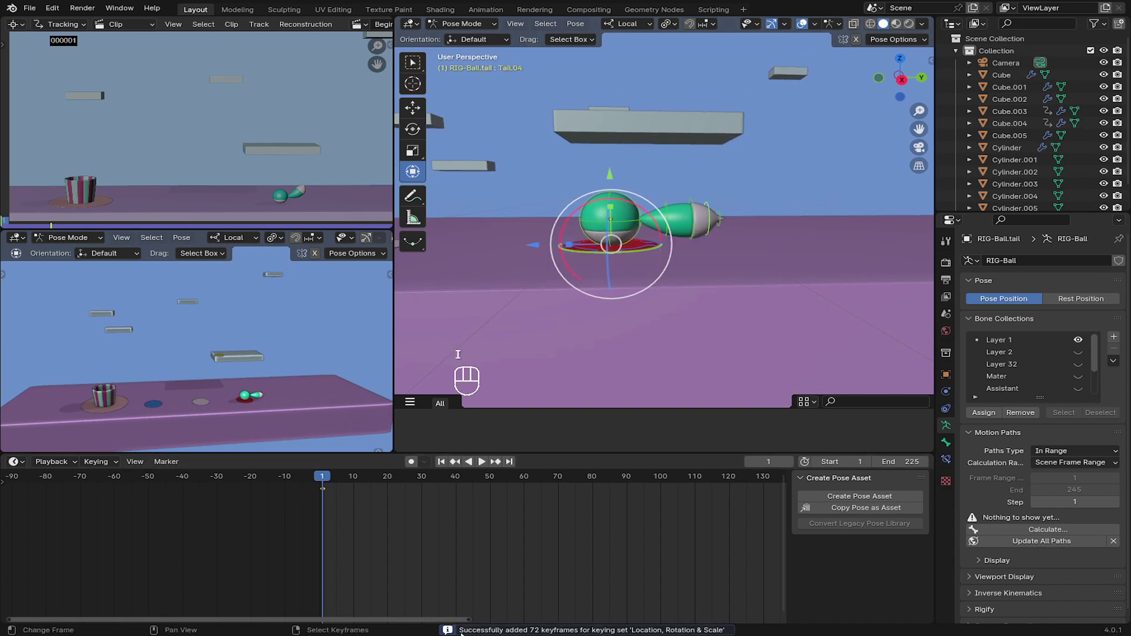
pyautogui.moveTo(107, 461); pyautogui.dragTo(300, 388)
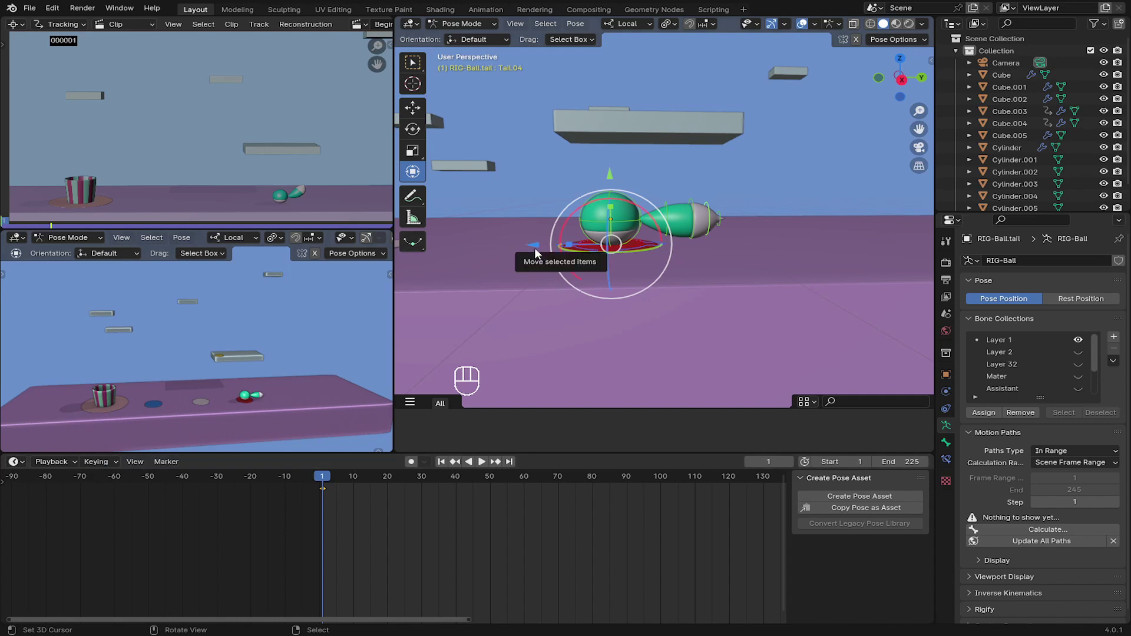
pyautogui.moveTo(417, 518); pyautogui.dragTo(640, 533)
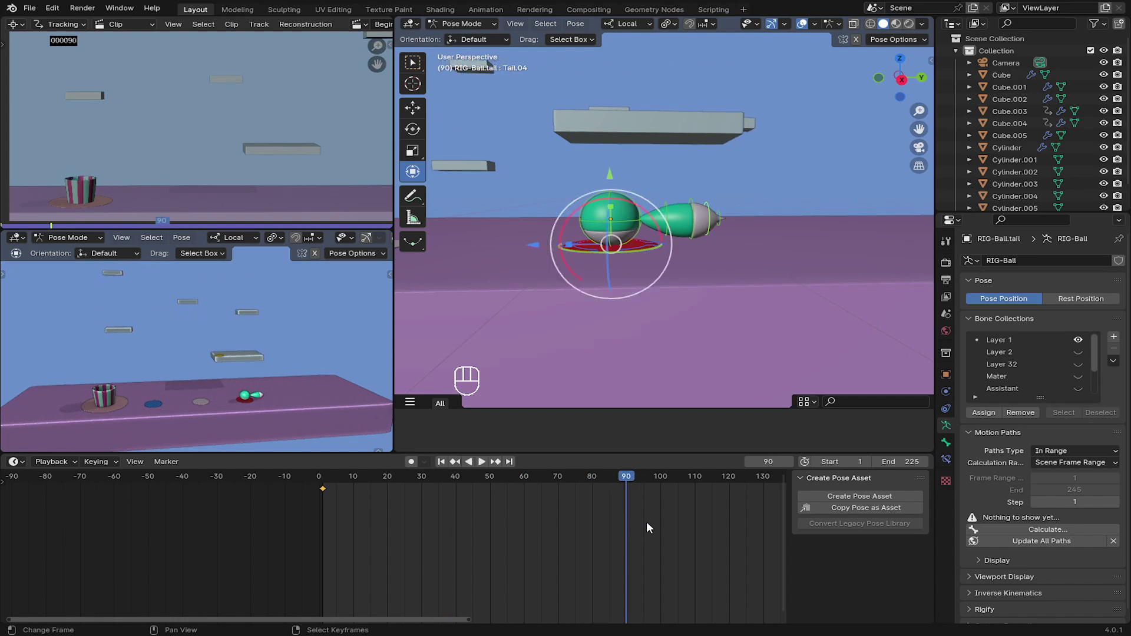
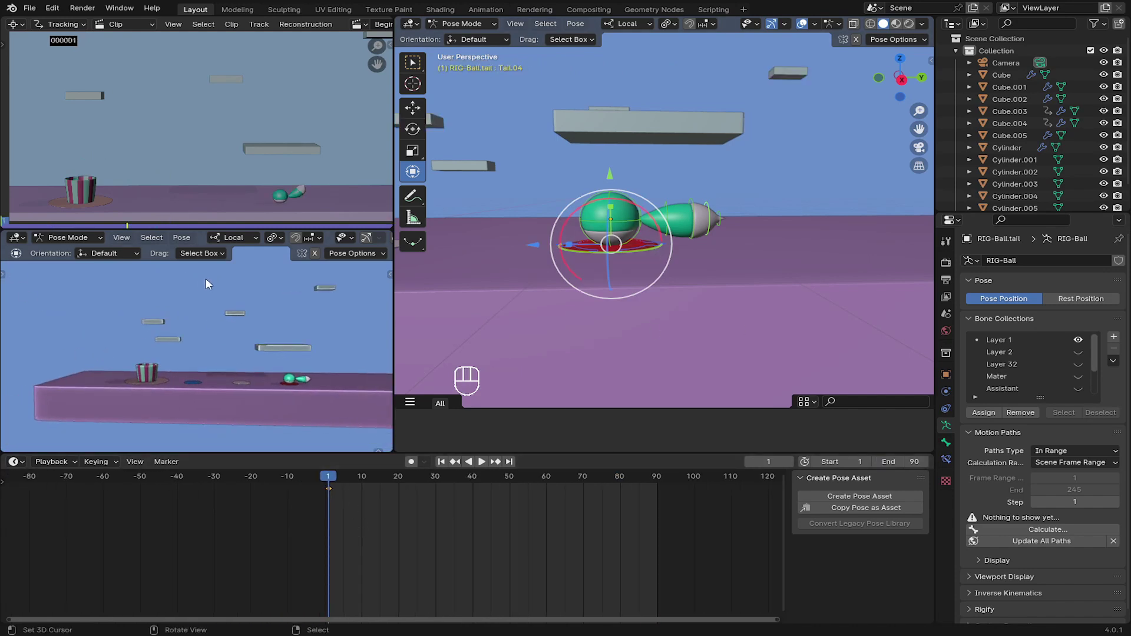
# - Frame the cup and platforms in both views and move the playhead to frame 15
pyautogui.click(216, 279)
pyautogui.moveTo(574, 297); pyautogui.dragTo(678, 301)
pyautogui.moveTo(592, 240); pyautogui.dragTo(603, 257)
pyautogui.click(555, 252)
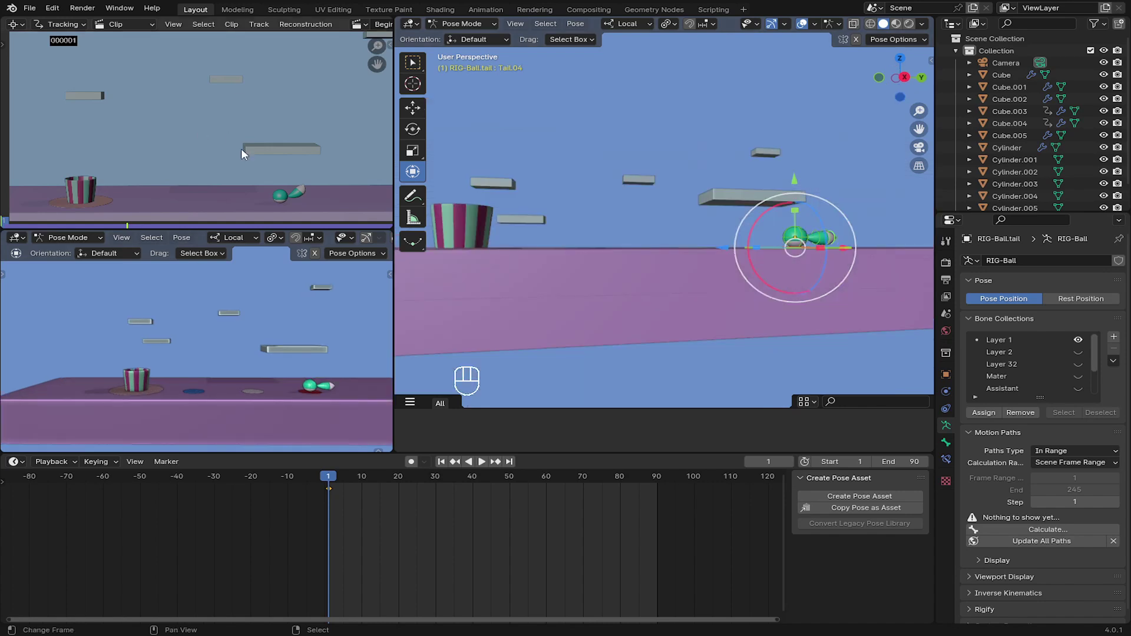
pyautogui.click(264, 182)
pyautogui.moveTo(217, 129); pyautogui.dragTo(281, 213)
pyautogui.moveTo(302, 170); pyautogui.dragTo(343, 221)
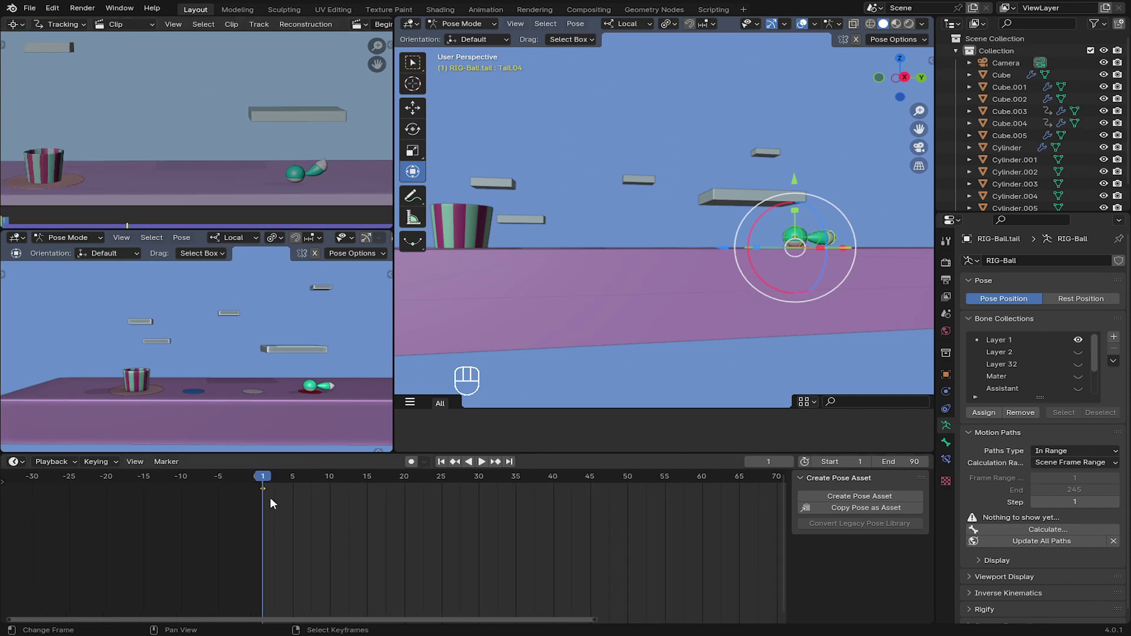
pyautogui.moveTo(295, 499); pyautogui.dragTo(373, 507)
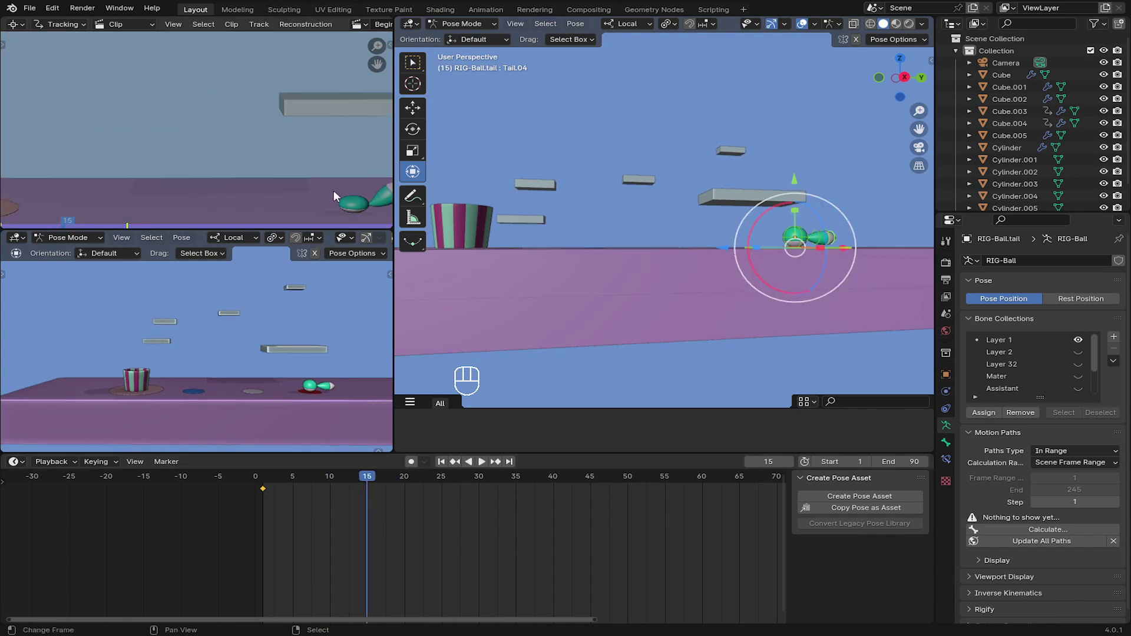
# - Zoom in on the ball character and select its Move_Stretch control bone
pyautogui.click(270, 174)
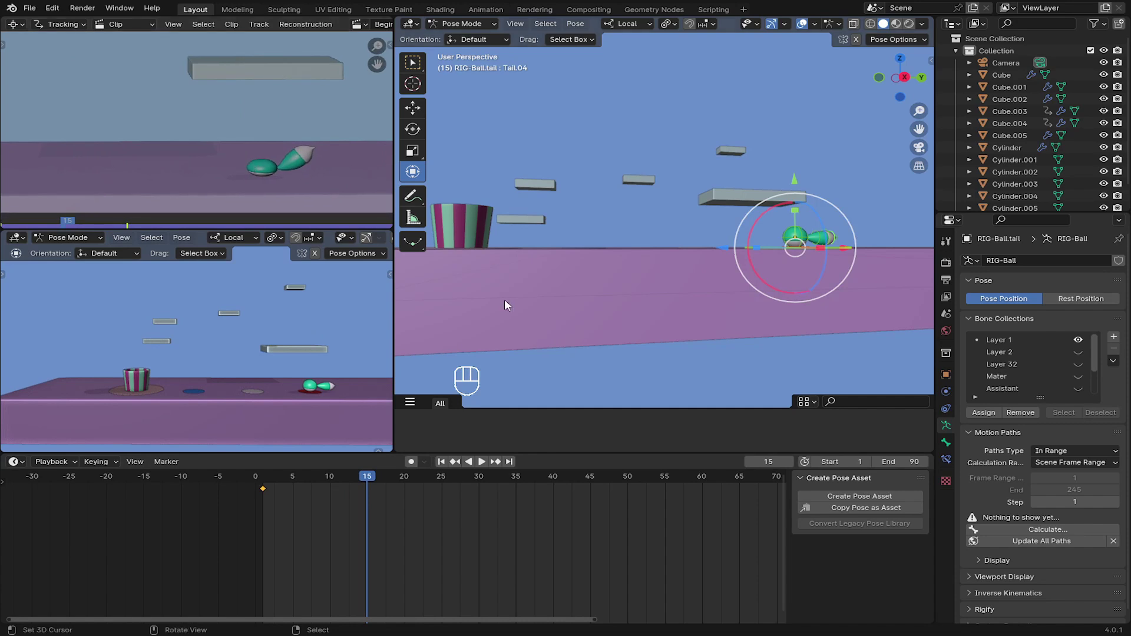
pyautogui.press('Right')
pyautogui.press('Left')
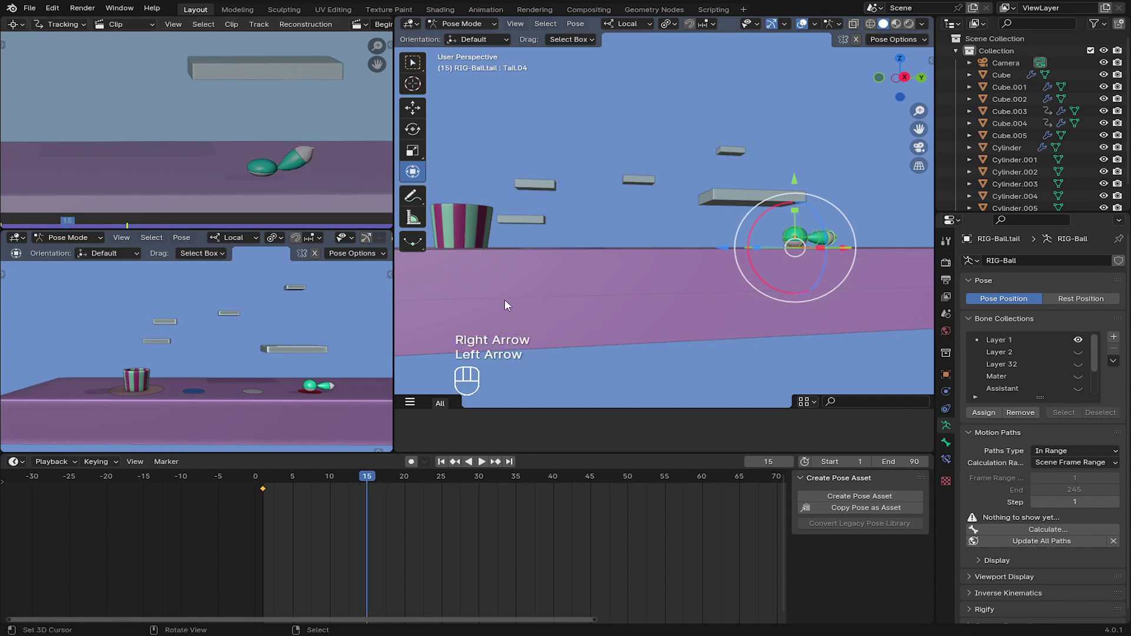
pyautogui.click(619, 231)
pyautogui.click(572, 210)
pyautogui.moveTo(677, 217); pyautogui.dragTo(645, 241)
pyautogui.click(631, 218)
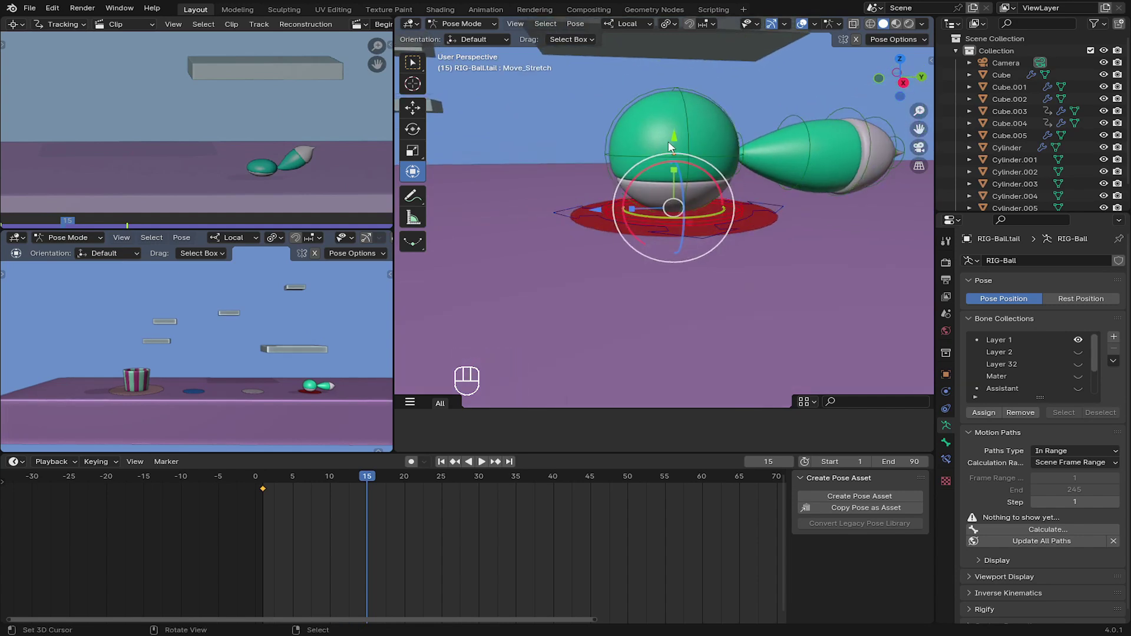
# - Key the ball's held pose at frame 15, move it to the next pad and key it at frame 26
pyautogui.click(675, 129)
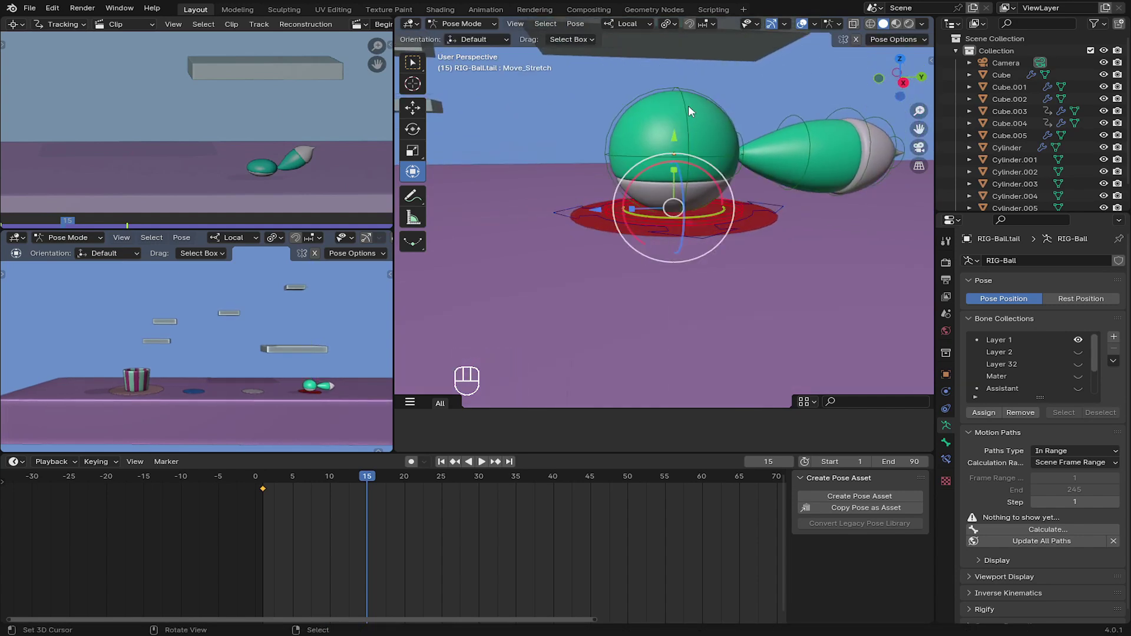
pyautogui.press('i')
pyautogui.moveTo(319, 498); pyautogui.dragTo(454, 508)
pyautogui.middleClick(682, 188)
pyautogui.moveTo(650, 223); pyautogui.dragTo(692, 248)
pyautogui.moveTo(651, 258); pyautogui.dragTo(624, 258)
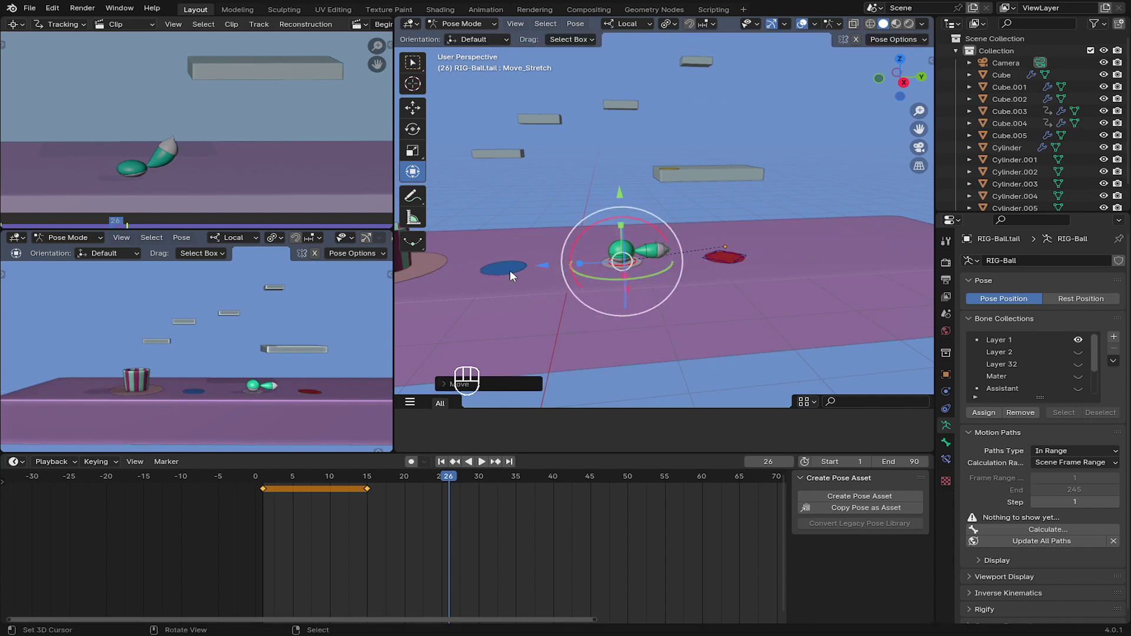
pyautogui.click(547, 262)
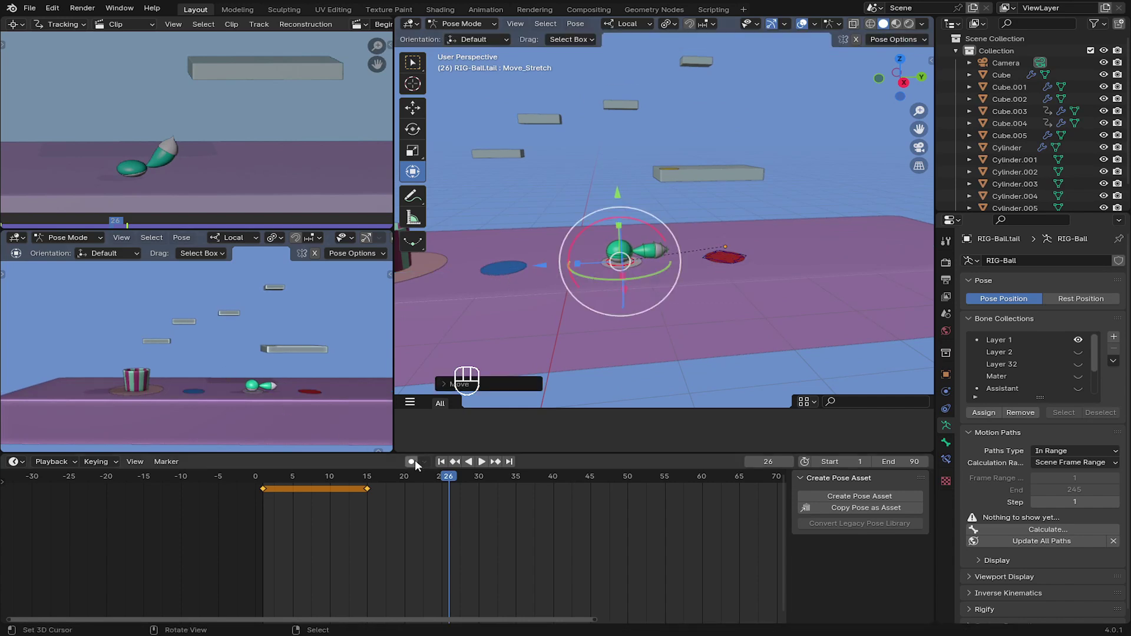
pyautogui.click(419, 463)
pyautogui.press('i')
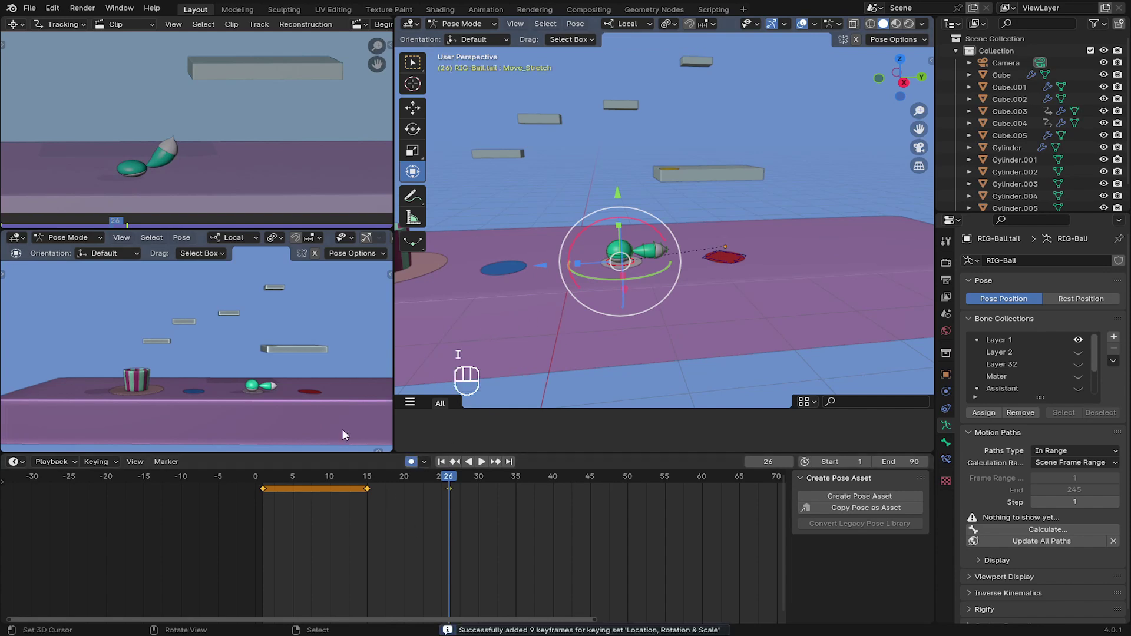
# - Move the ball onward and key its held pose at frame 41
pyautogui.middleClick(457, 497)
pyautogui.moveTo(145, 113); pyautogui.dragTo(322, 314)
pyautogui.moveTo(511, 520); pyautogui.dragTo(451, 393)
pyautogui.click(245, 169)
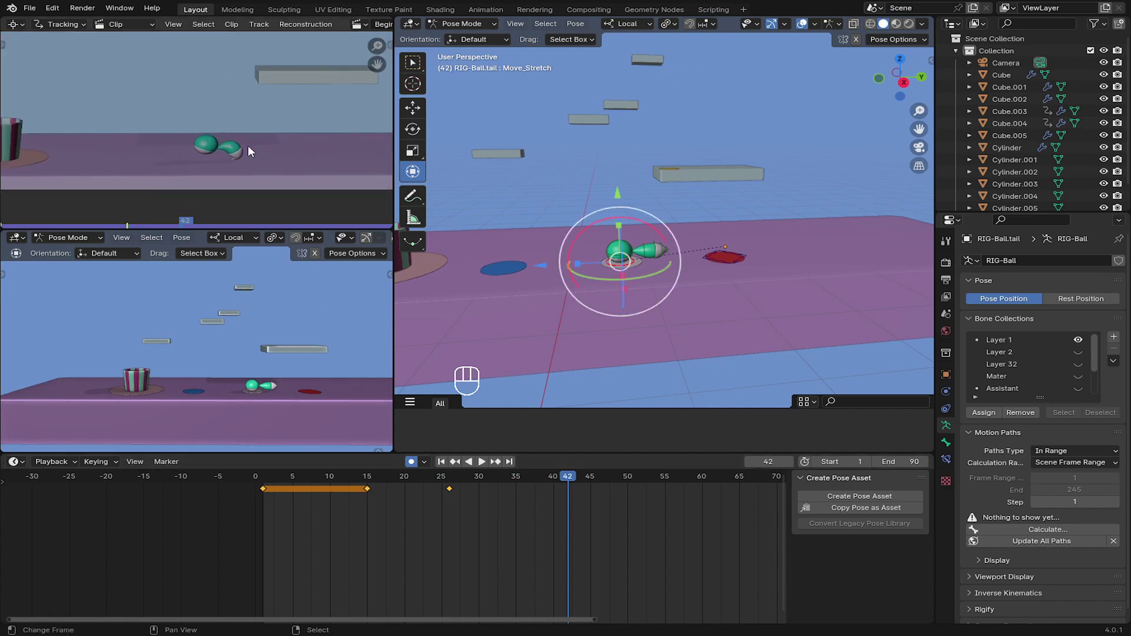
pyautogui.press('Left')
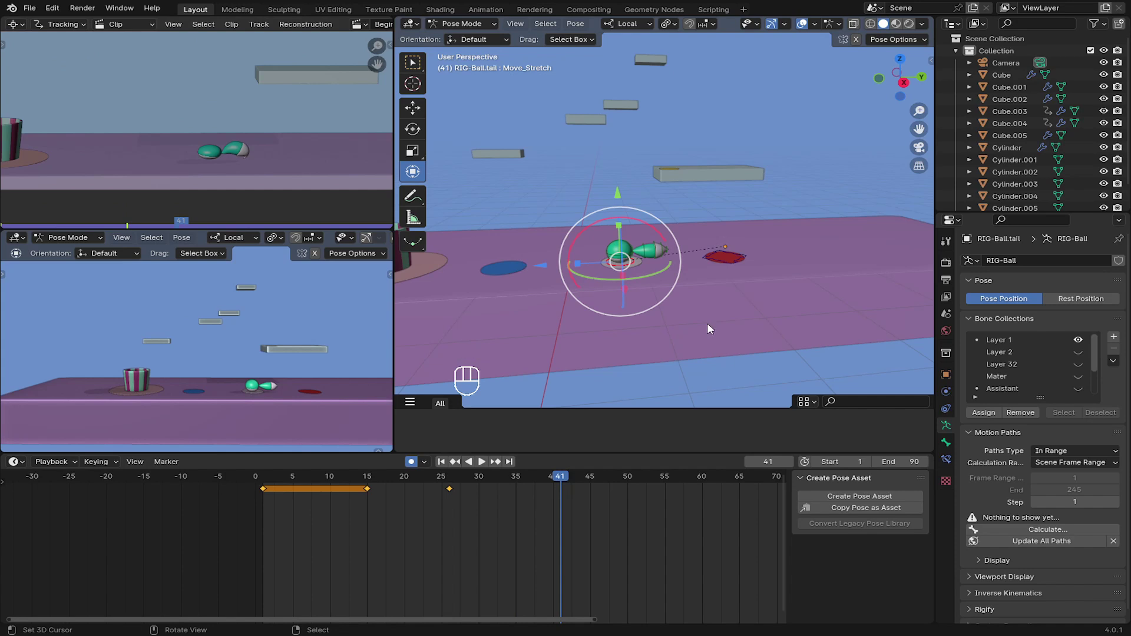
pyautogui.press('Right')
pyautogui.press('Left')
pyautogui.press('i')
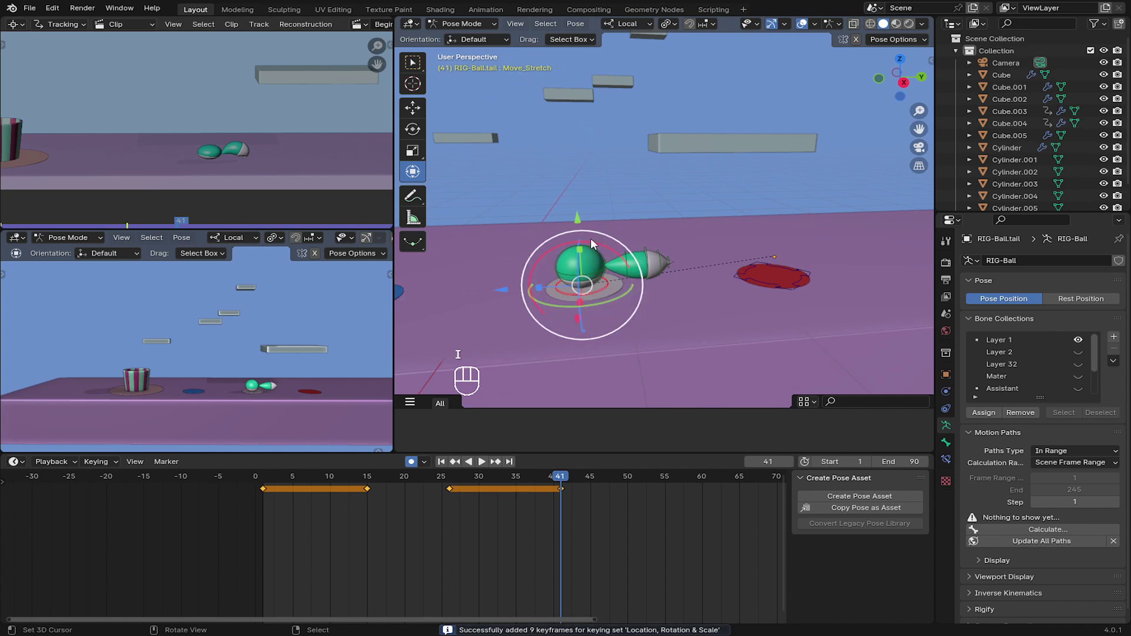
# - At frame 53 move the ball forward onto the blue pad with auto keying
pyautogui.click(585, 200)
pyautogui.middleClick(498, 534)
pyautogui.moveTo(481, 497); pyautogui.dragTo(527, 505)
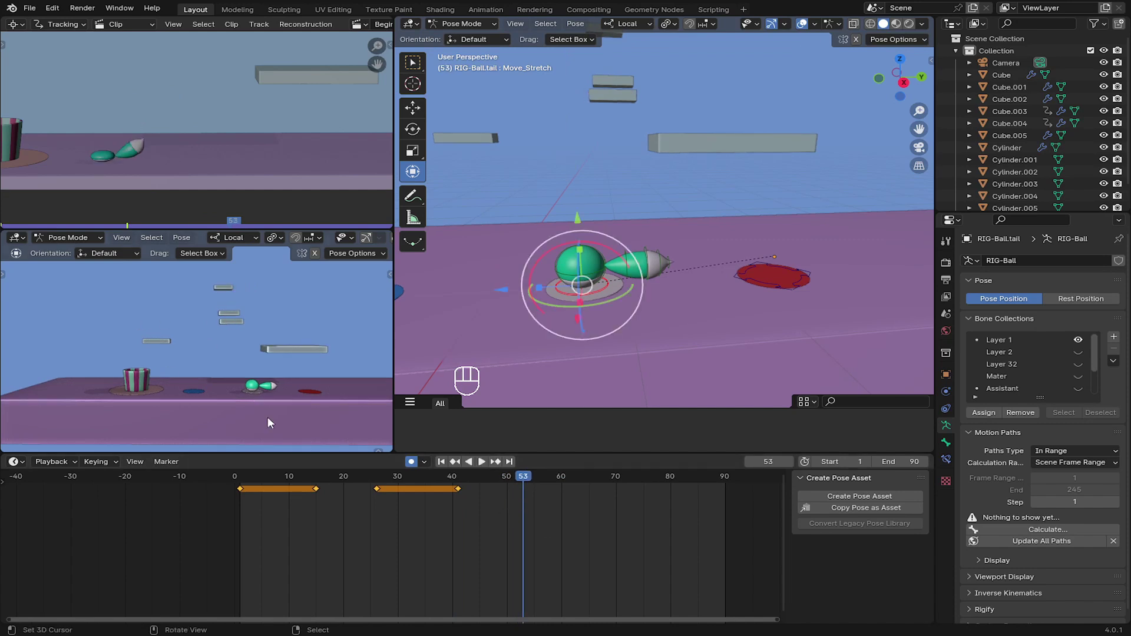
pyautogui.moveTo(630, 287); pyautogui.dragTo(653, 288)
pyautogui.moveTo(653, 288); pyautogui.dragTo(695, 293)
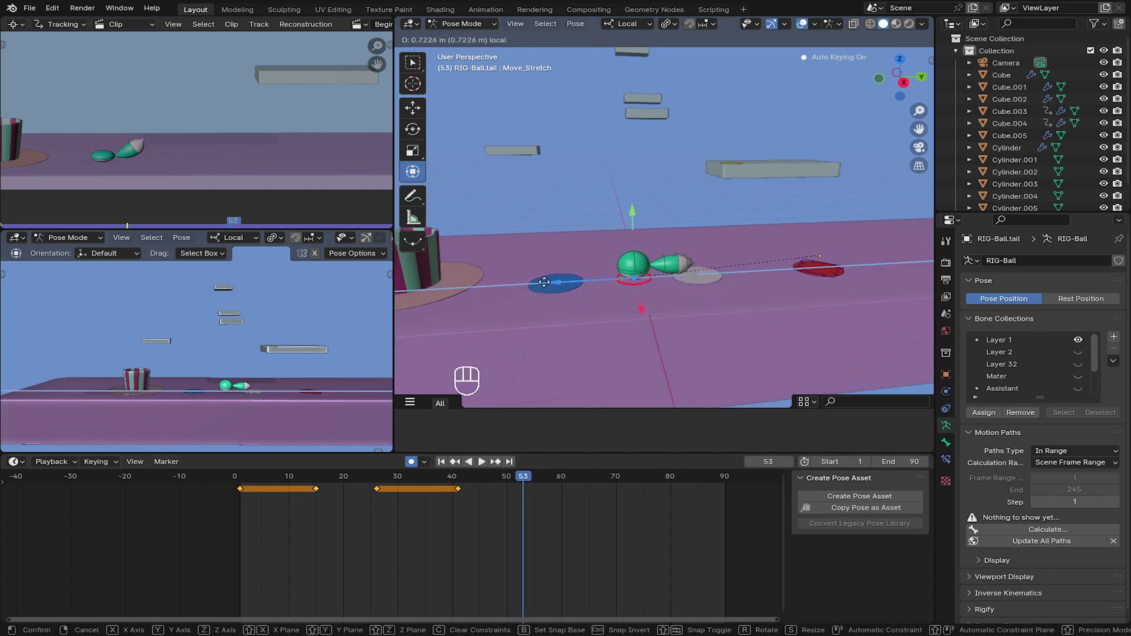
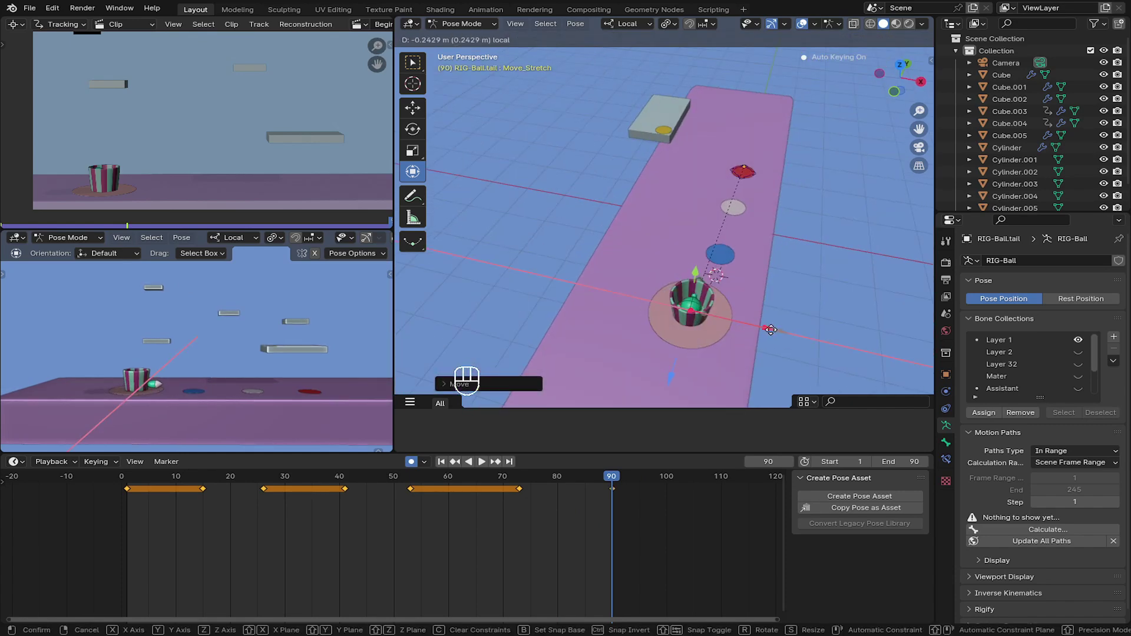
# - Play back the hopping animation a few times to check its timing
pyautogui.moveTo(658, 281); pyautogui.dragTo(569, 254)
pyautogui.middleClick(446, 462)
pyautogui.press('space')
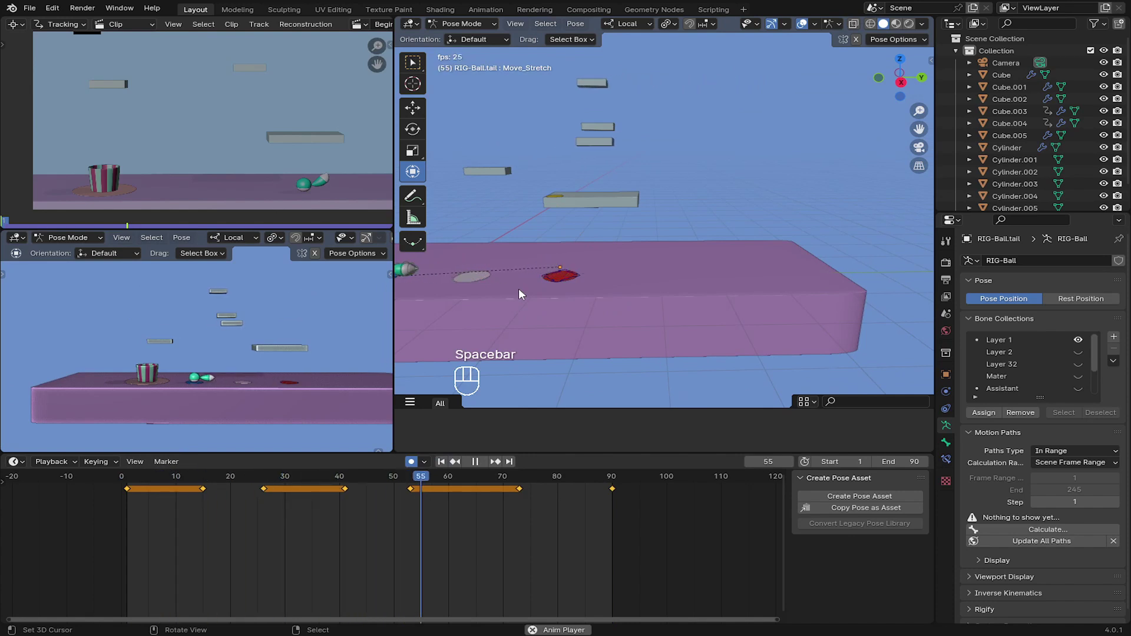
pyautogui.press('space')
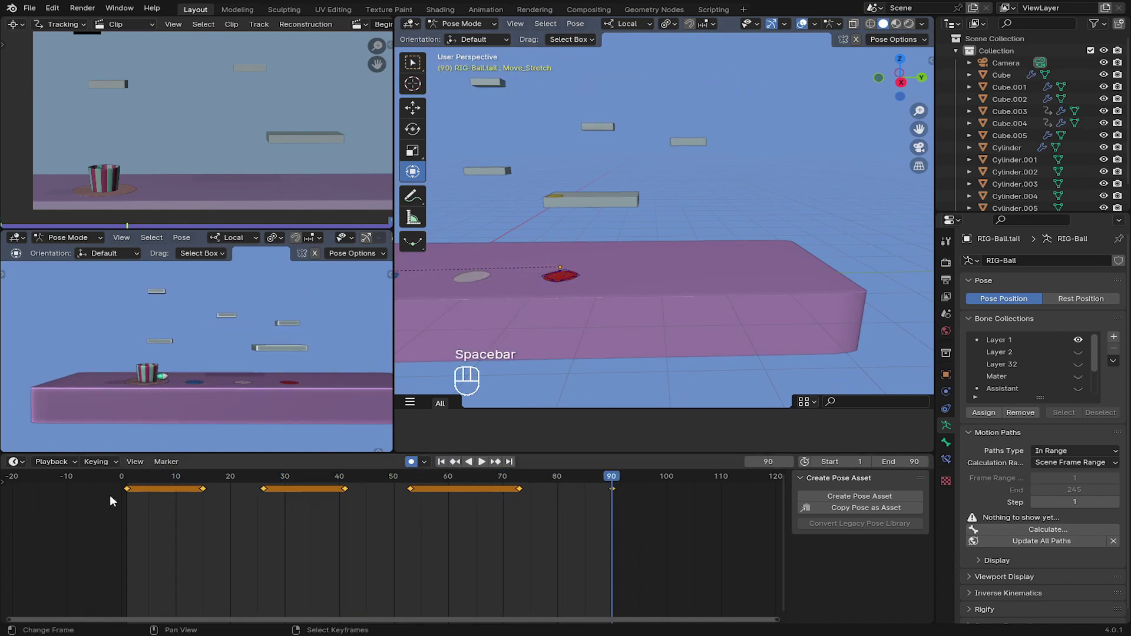
pyautogui.moveTo(150, 499); pyautogui.dragTo(200, 448)
pyautogui.click(167, 522)
pyautogui.press('space')
pyautogui.press('space')
pyautogui.press('space')
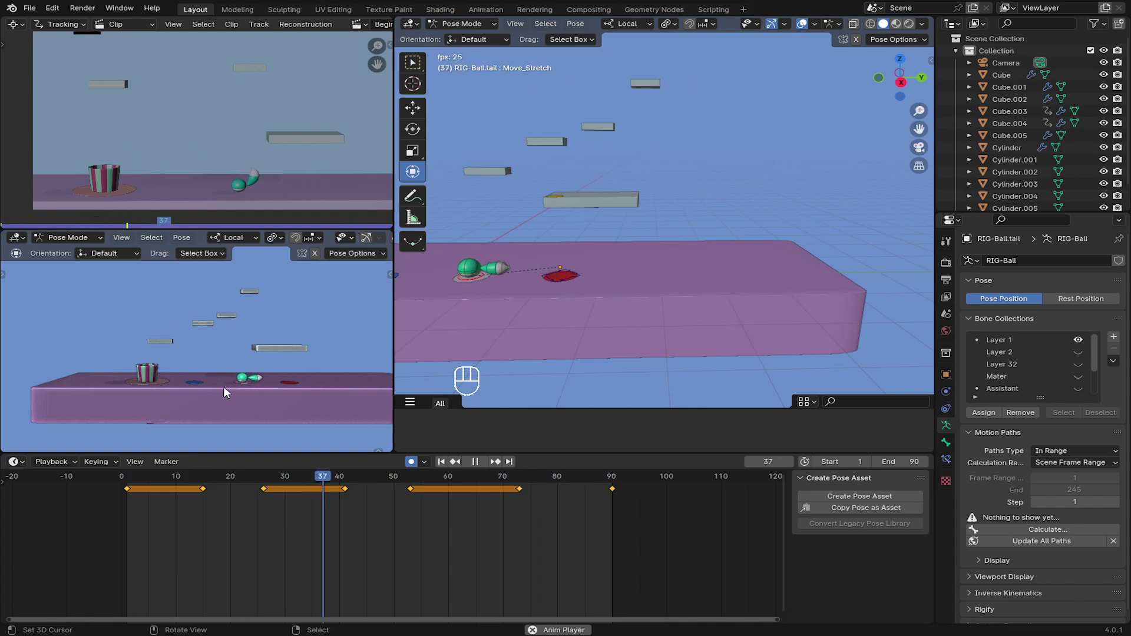
pyautogui.press('space')
# - Select the ball, set the playhead to frame 20 and orbit in close between the first two pads
pyautogui.click(441, 461)
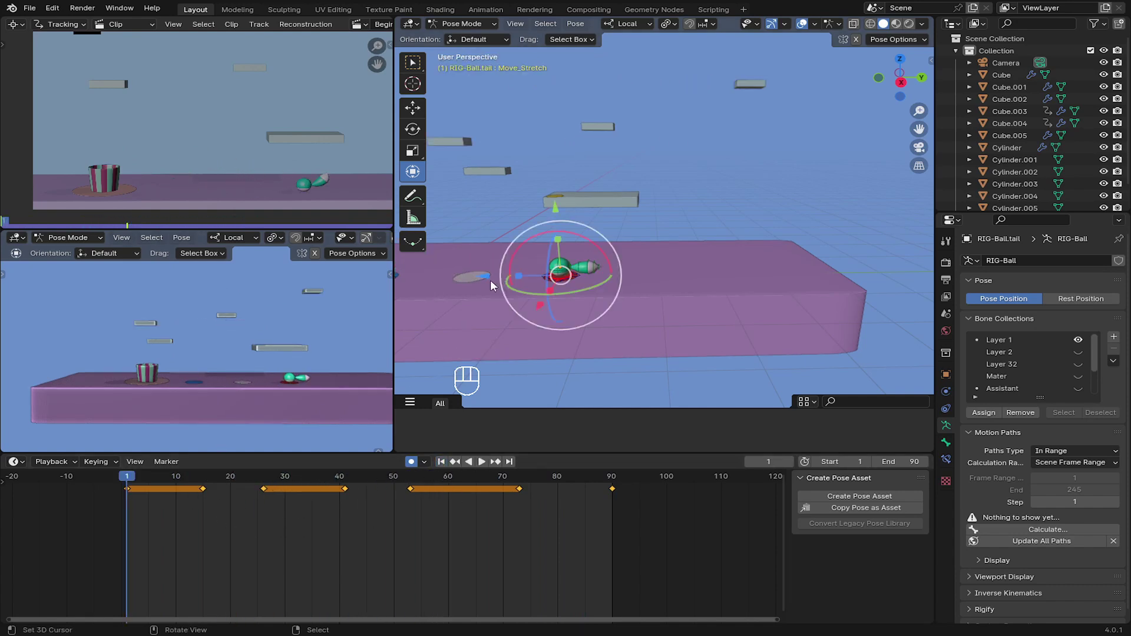
pyautogui.moveTo(538, 286); pyautogui.dragTo(579, 281)
pyautogui.click(198, 497)
pyautogui.moveTo(226, 496); pyautogui.dragTo(315, 502)
pyautogui.middleClick(573, 301)
pyautogui.middleClick(569, 282)
pyautogui.moveTo(584, 280); pyautogui.dragTo(597, 305)
pyautogui.middleClick(579, 307)
pyautogui.moveTo(650, 293); pyautogui.dragTo(583, 262)
pyautogui.press('Right')
pyautogui.press('Left')
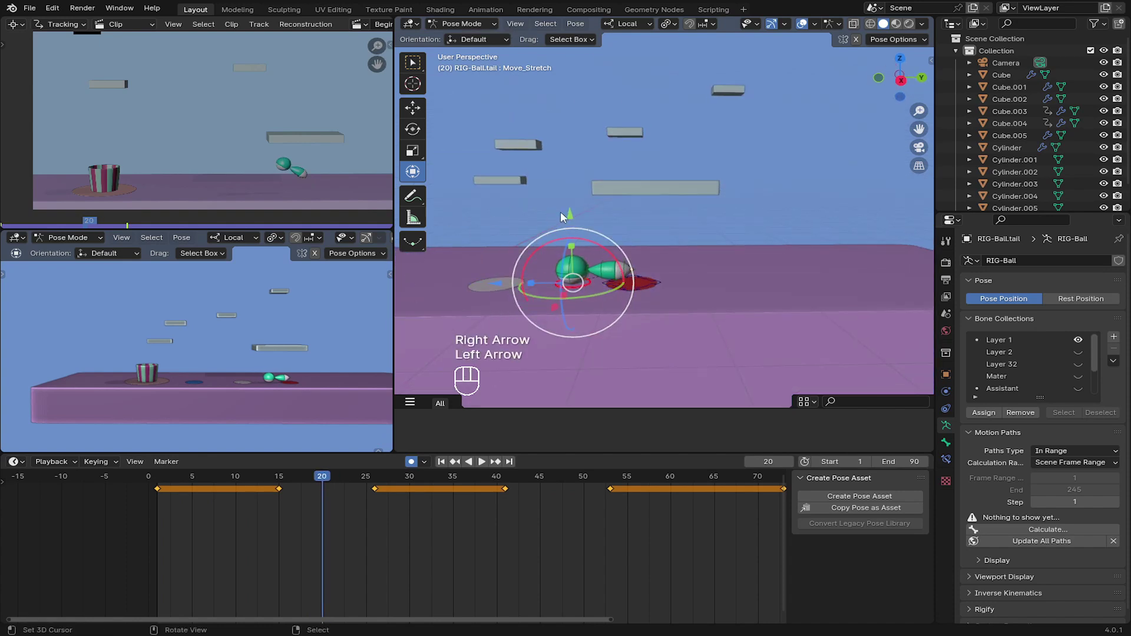
# - Raise the ball straight up at frame 20 to give the first hop its arc height
pyautogui.click(567, 207)
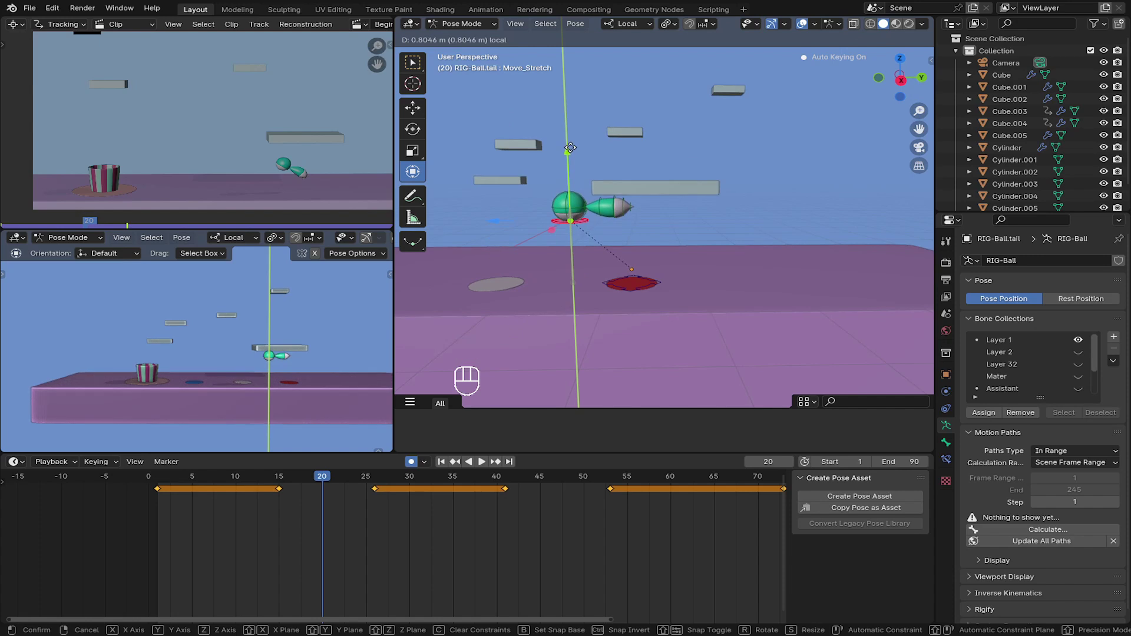
pyautogui.press('KP_0')
pyautogui.press('KP_0')
pyautogui.press('KP_0')
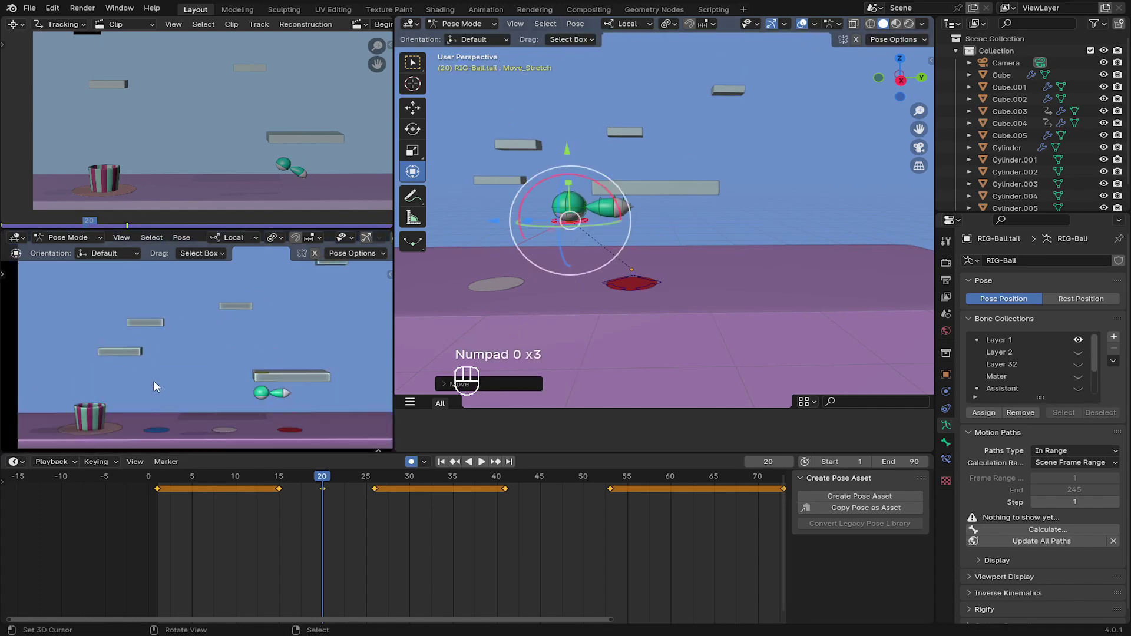
pyautogui.moveTo(543, 217); pyautogui.dragTo(567, 208)
pyautogui.click(608, 148)
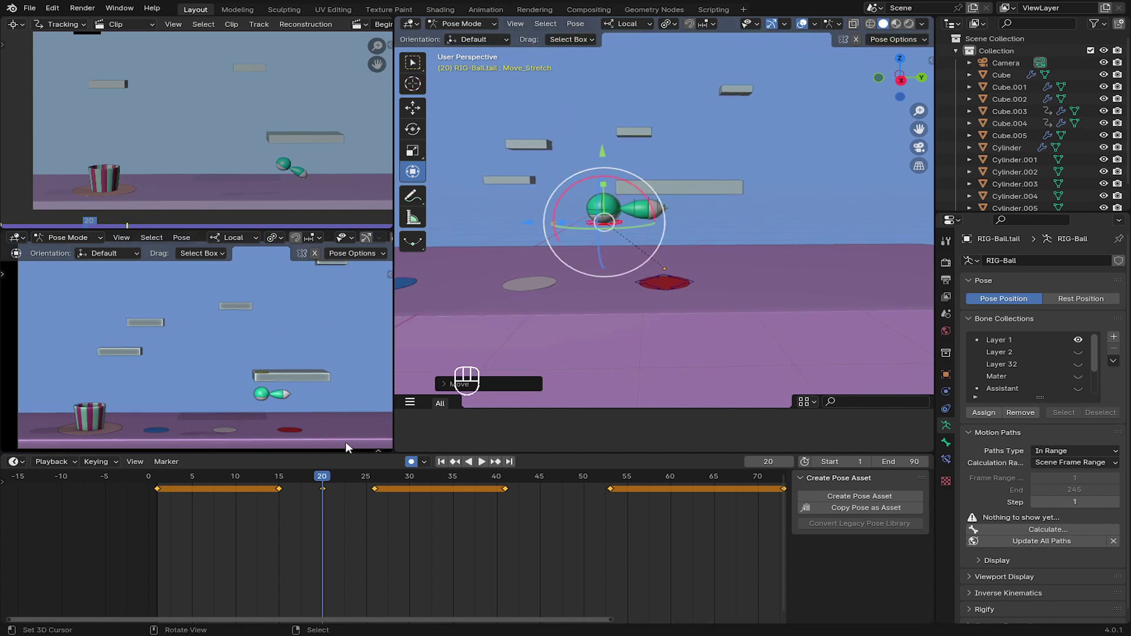
pyautogui.click(610, 145)
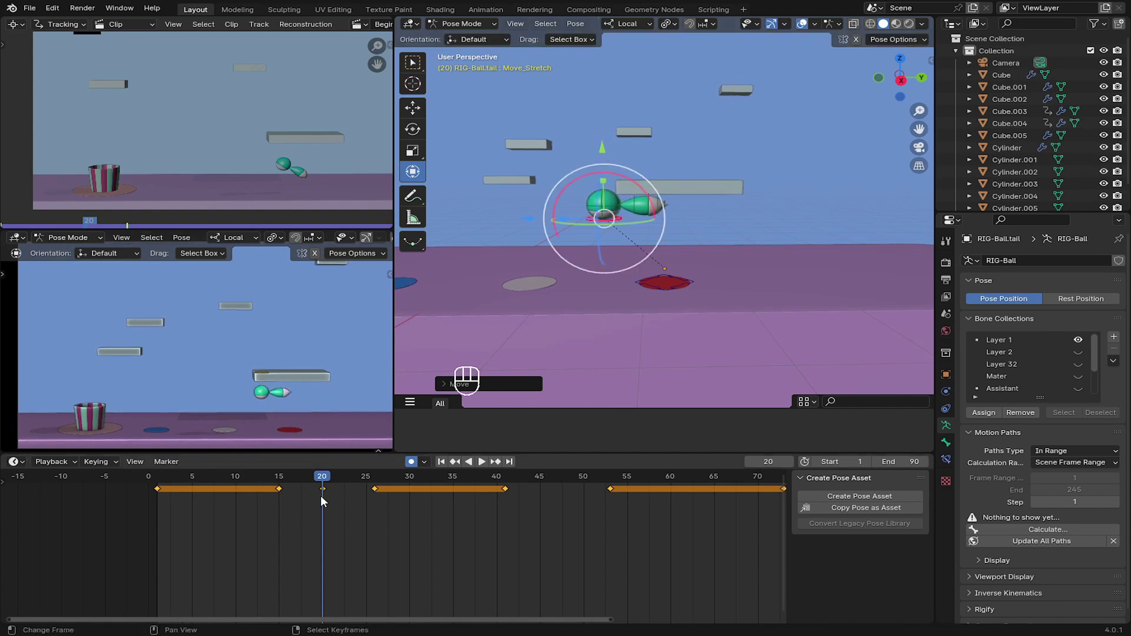
# - Review playback, then raise the ball for the next hop at frame 47
pyautogui.moveTo(313, 501); pyautogui.dragTo(202, 520)
pyautogui.press('space')
pyautogui.click(219, 523)
pyautogui.press('space')
pyautogui.moveTo(320, 507); pyautogui.dragTo(507, 442)
pyautogui.moveTo(600, 240); pyautogui.dragTo(697, 248)
pyautogui.middleClick(650, 249)
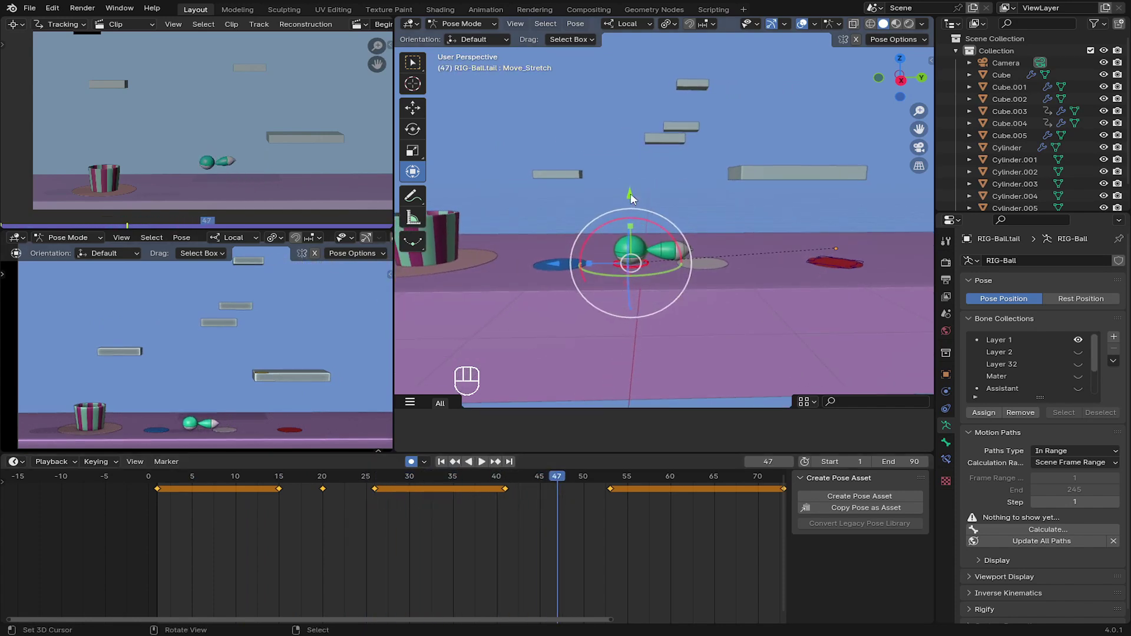
pyautogui.click(635, 194)
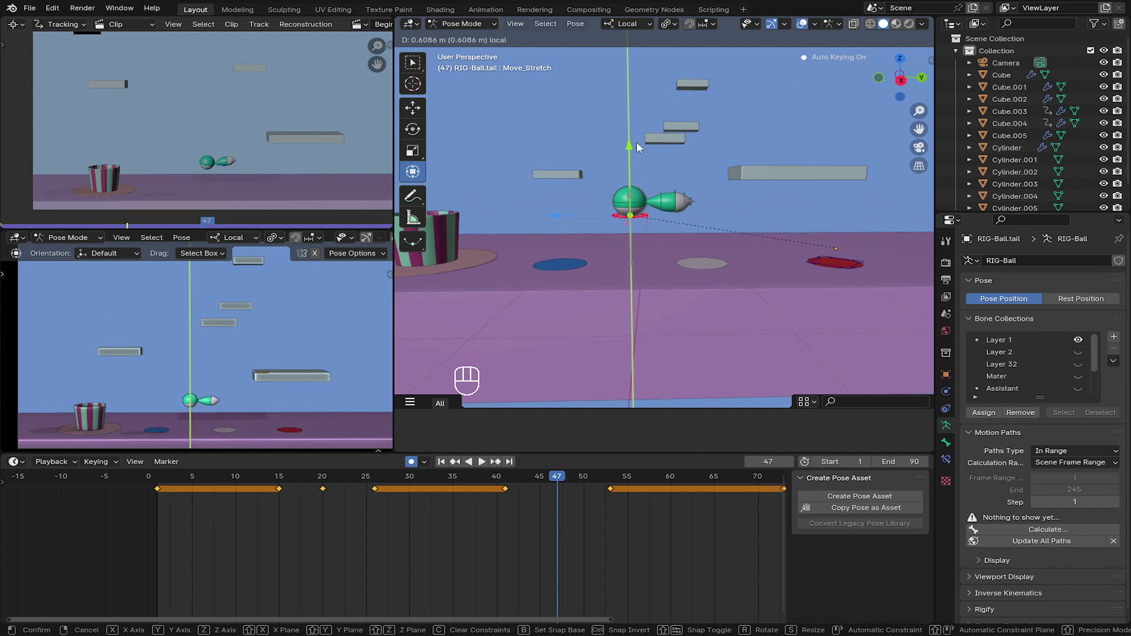
pyautogui.moveTo(572, 495); pyautogui.dragTo(618, 507)
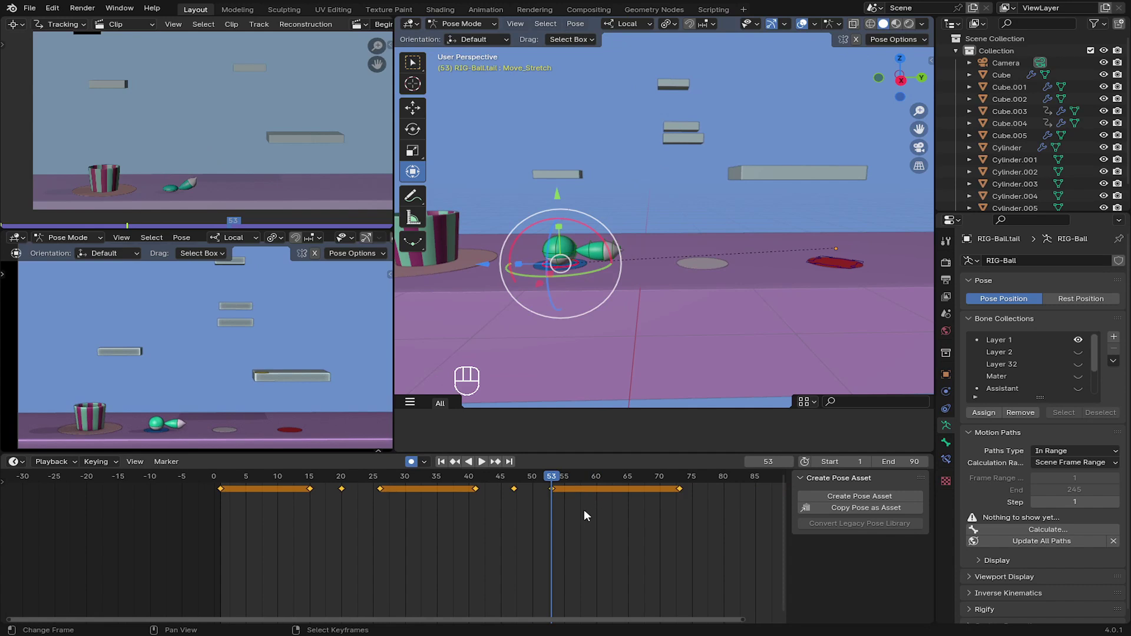
# - At frame 81 lift the ball high above the cup so it drops in by frame 90
pyautogui.click(567, 512)
pyautogui.moveTo(454, 506); pyautogui.dragTo(582, 481)
pyautogui.moveTo(619, 248); pyautogui.dragTo(703, 273)
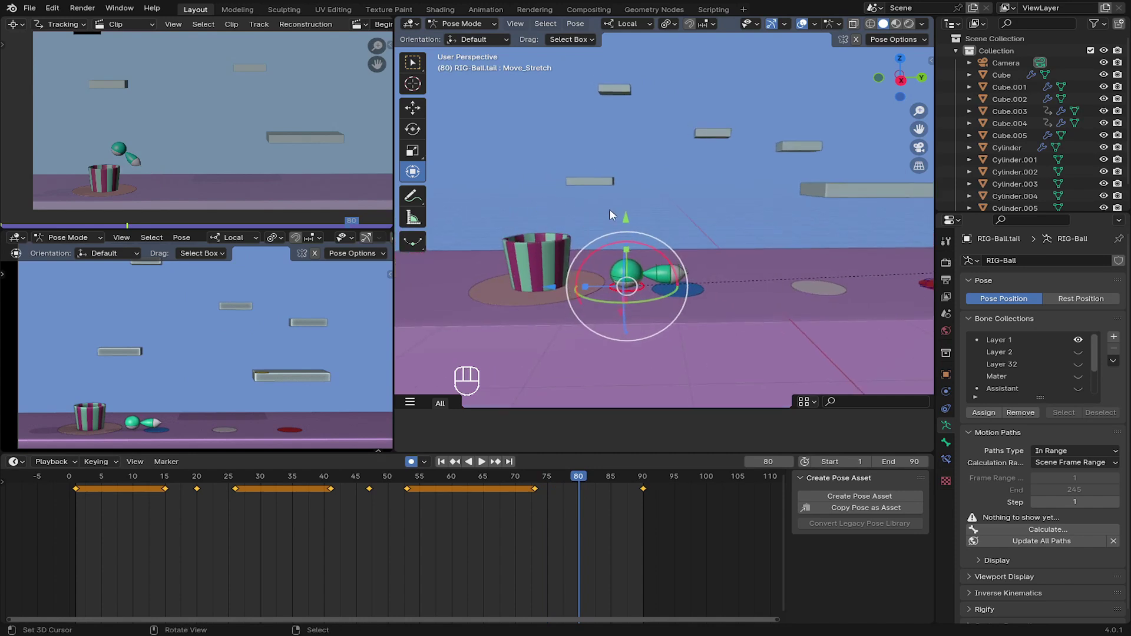
pyautogui.click(592, 507)
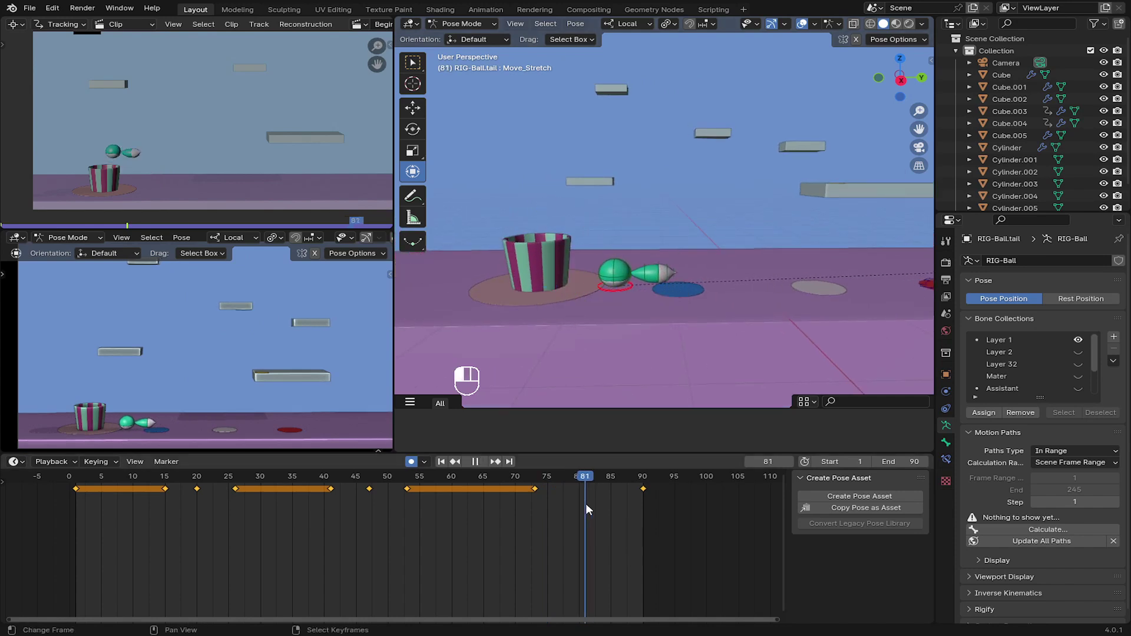
pyautogui.click(610, 200)
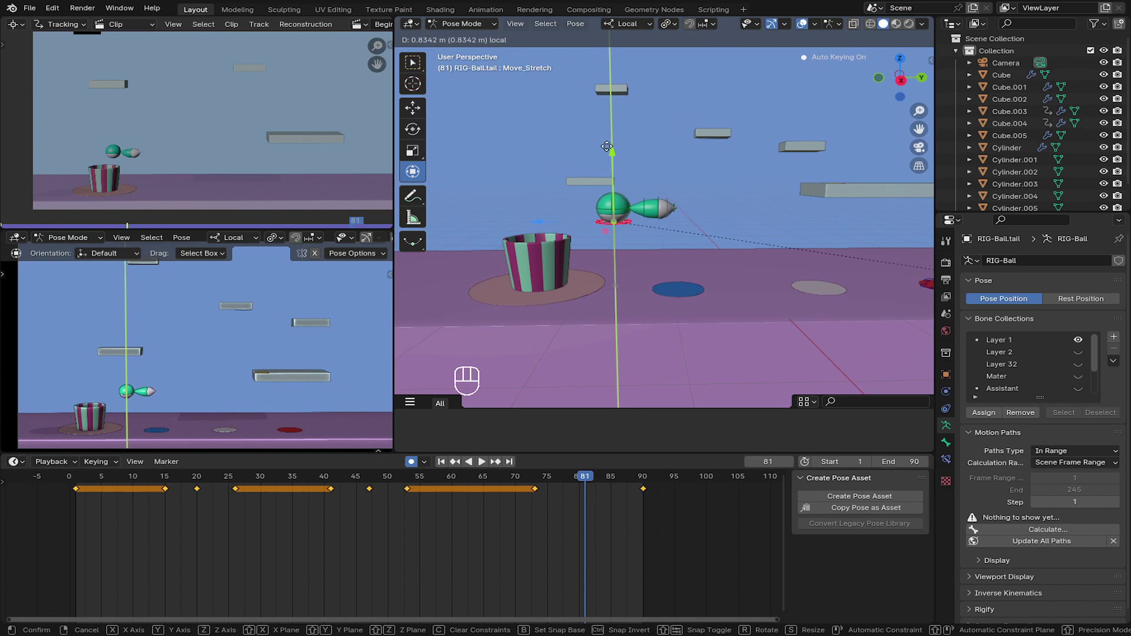
pyautogui.click(485, 461)
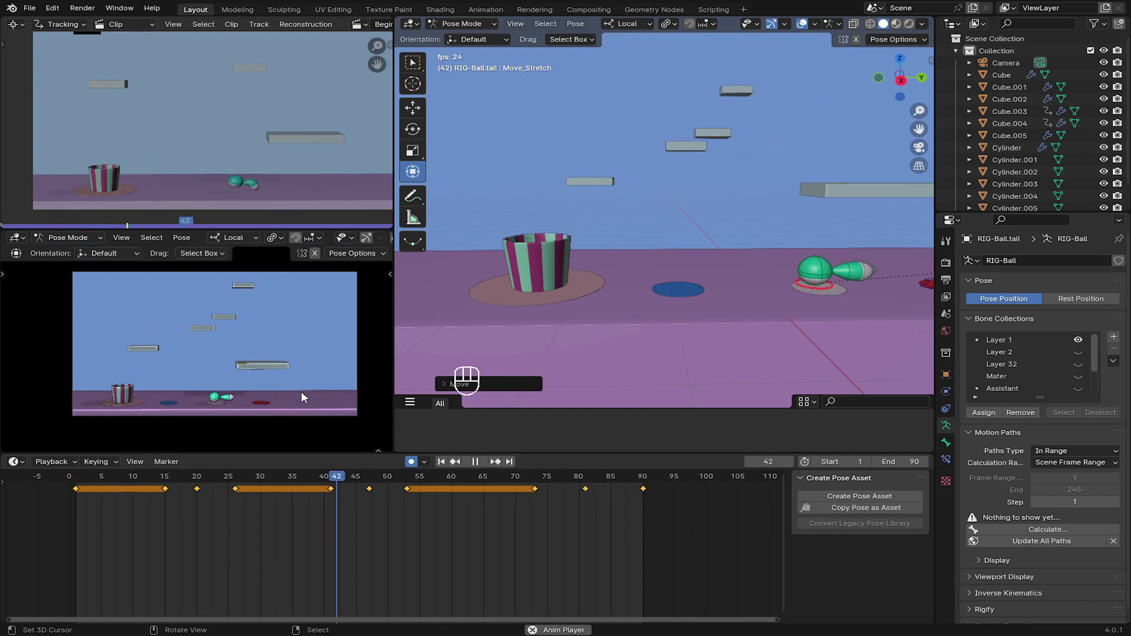
# - Calculate the ball bone's motion path over frames 1-90 and zoom out to see it
pyautogui.press('space')
pyautogui.moveTo(491, 532); pyautogui.dragTo(530, 381)
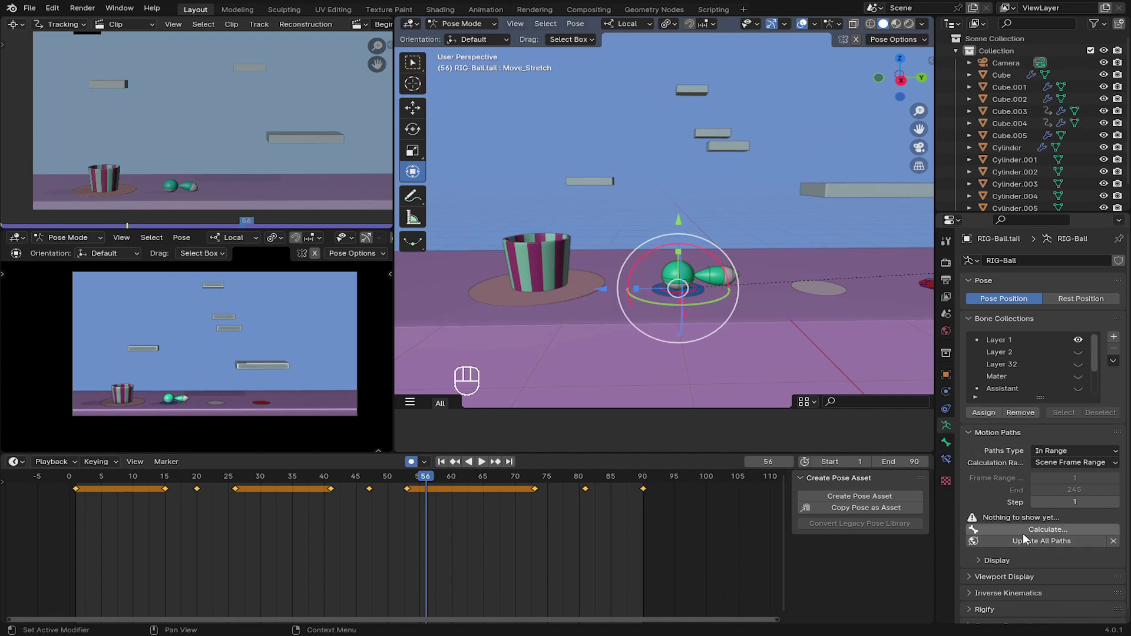
pyautogui.moveTo(1033, 530); pyautogui.dragTo(1026, 593)
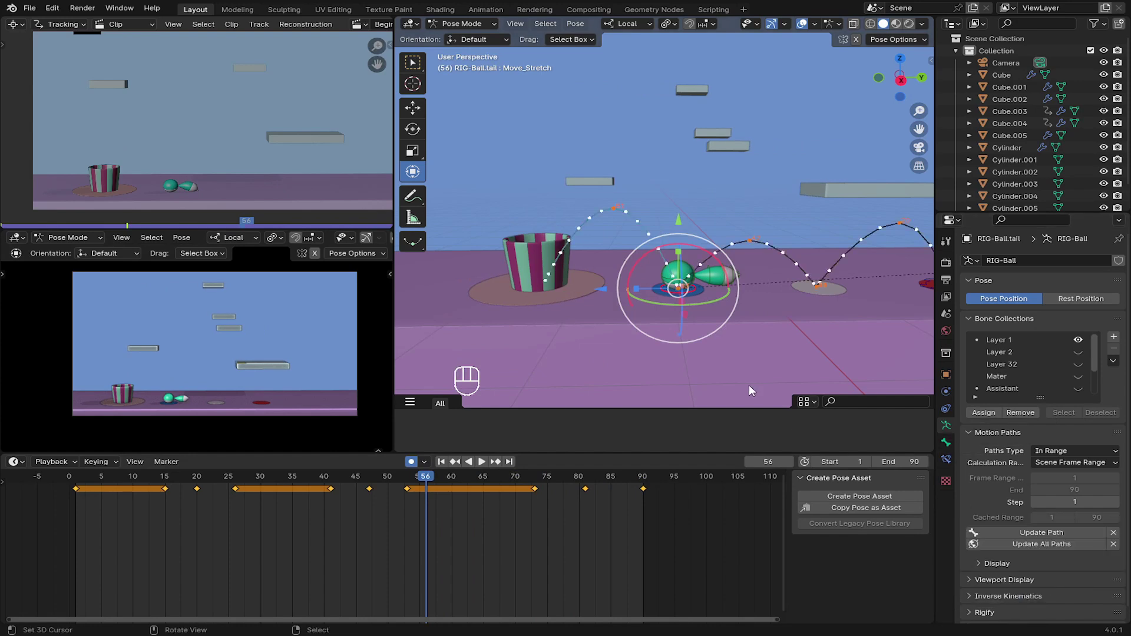
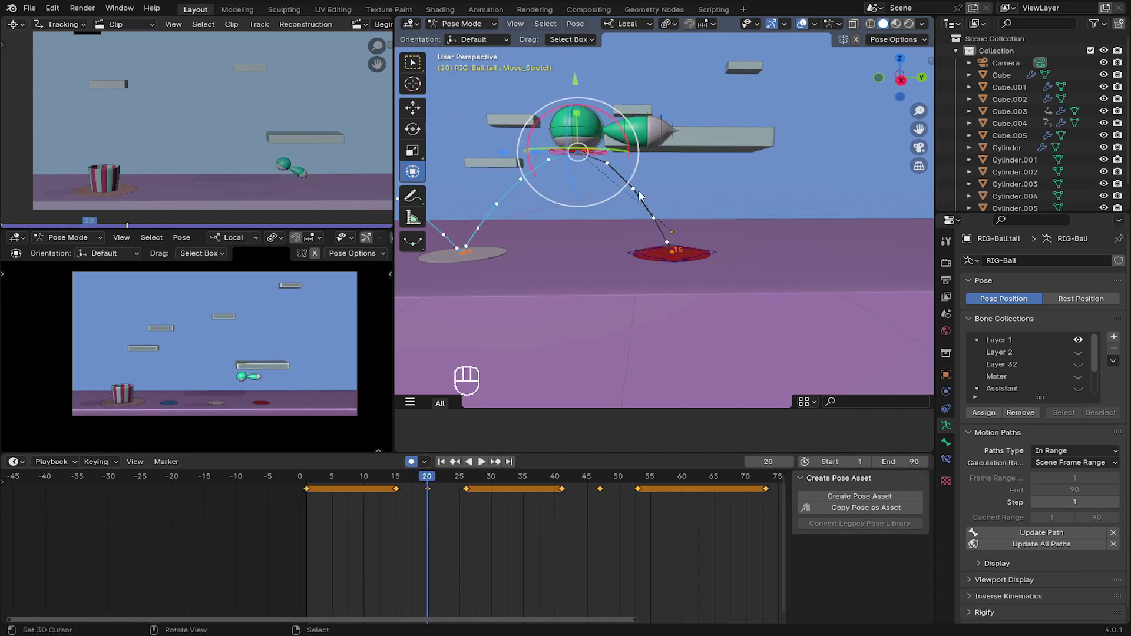
pyautogui.moveTo(627, 155); pyautogui.dragTo(645, 203)
pyautogui.click(619, 154)
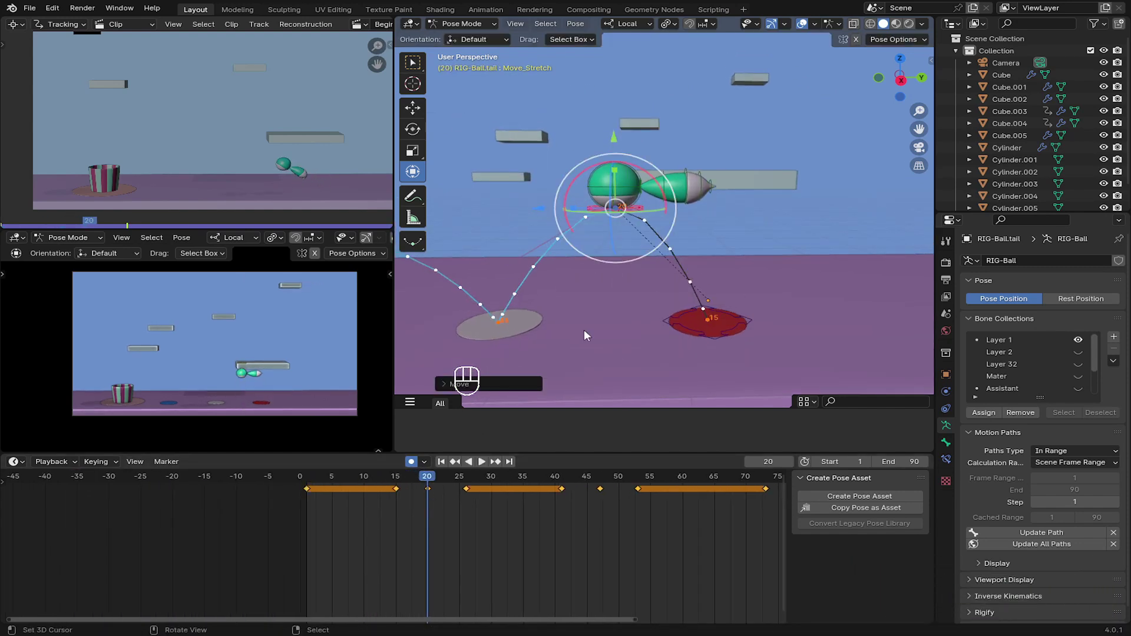
pyautogui.click(569, 480)
pyautogui.moveTo(583, 211); pyautogui.dragTo(608, 212)
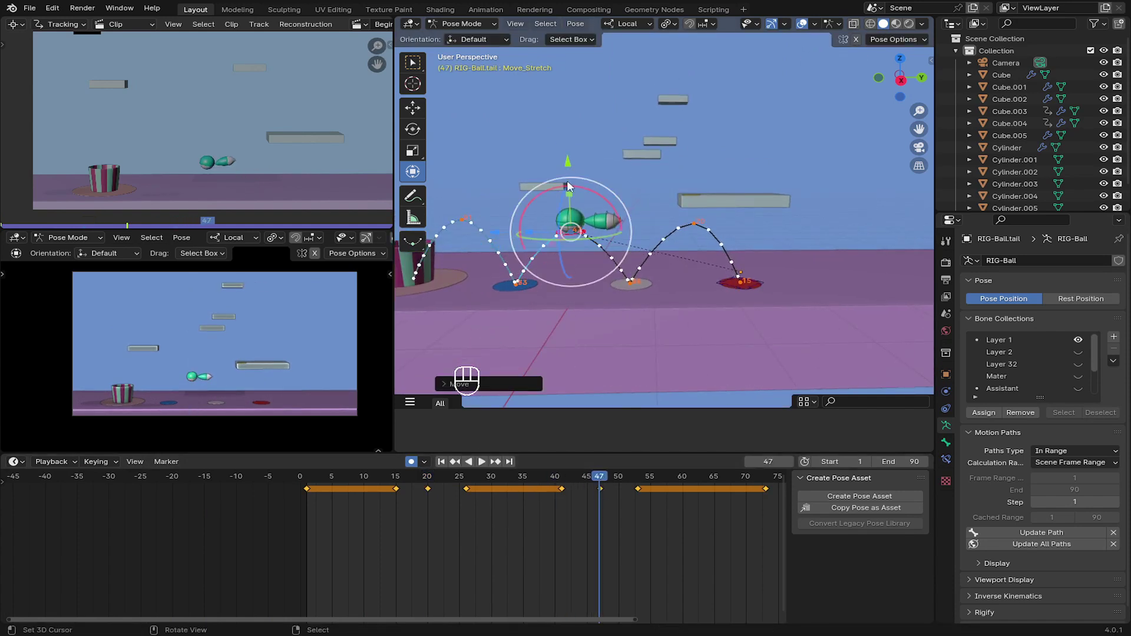
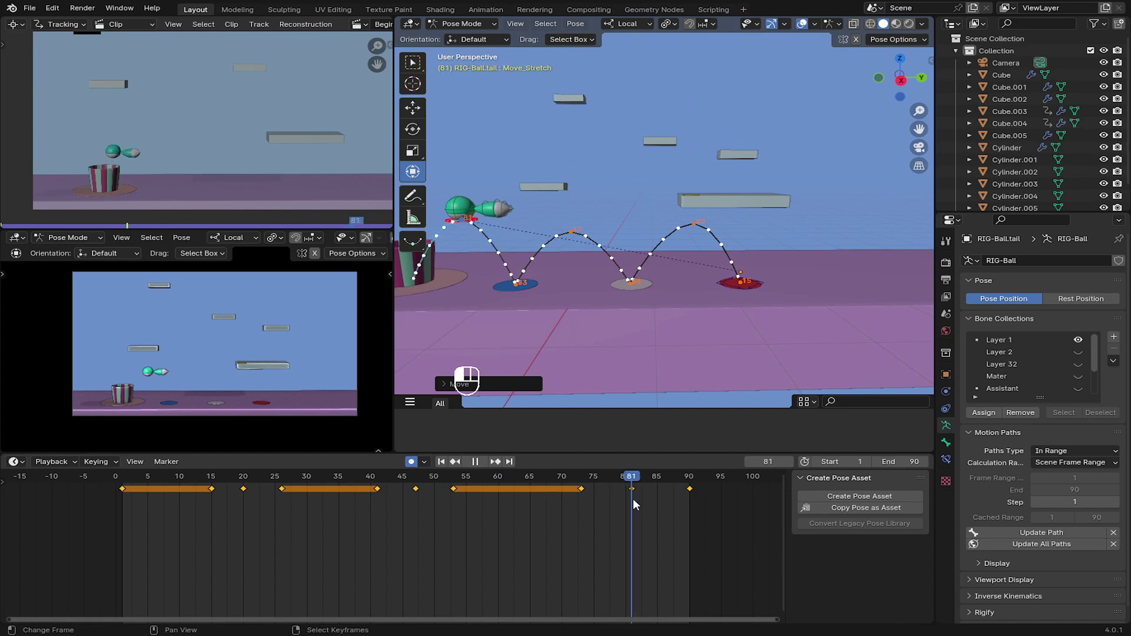
# - Scrub to frame 90 and play back the animation along the dotted hop path
pyautogui.moveTo(550, 251); pyautogui.dragTo(685, 245)
pyautogui.click(635, 139)
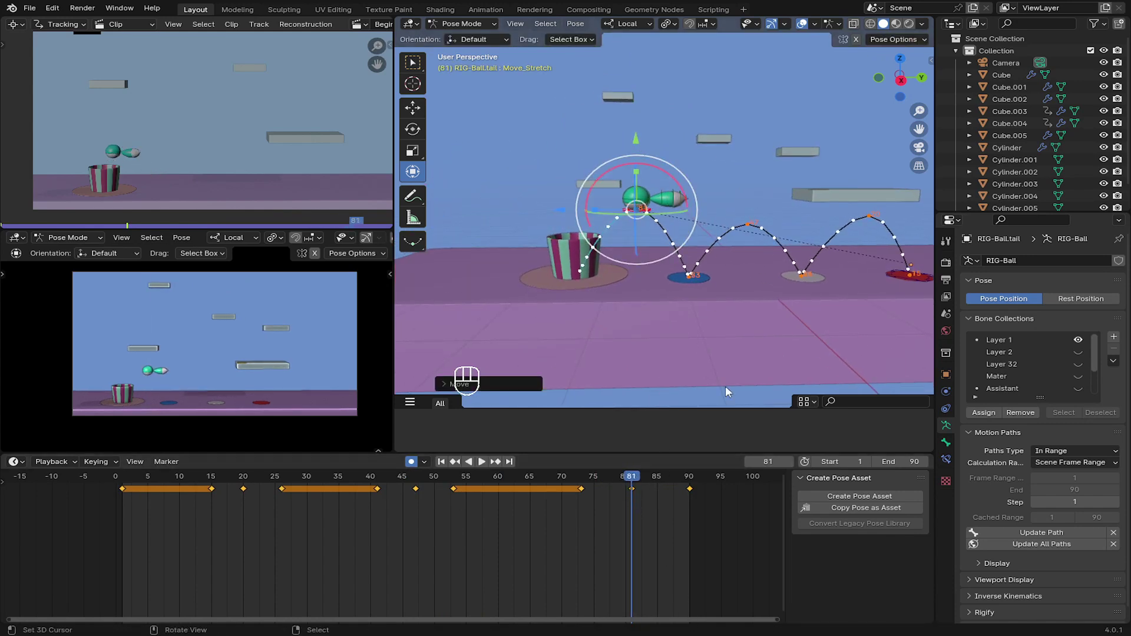
pyautogui.click(685, 507)
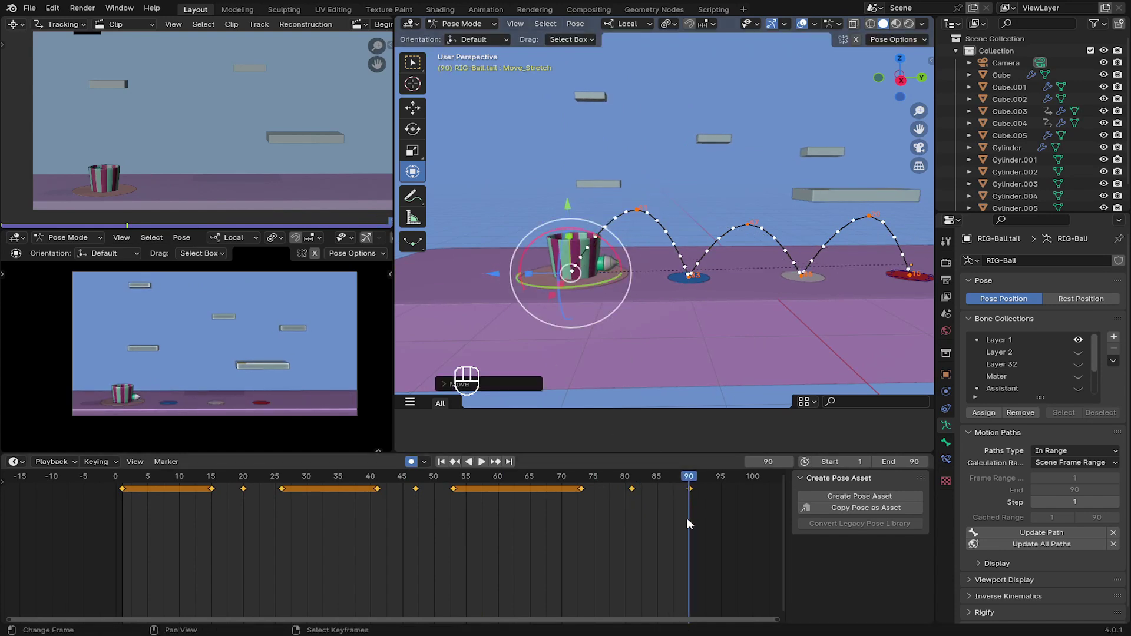
pyautogui.moveTo(667, 506); pyautogui.dragTo(159, 508)
pyautogui.press('space')
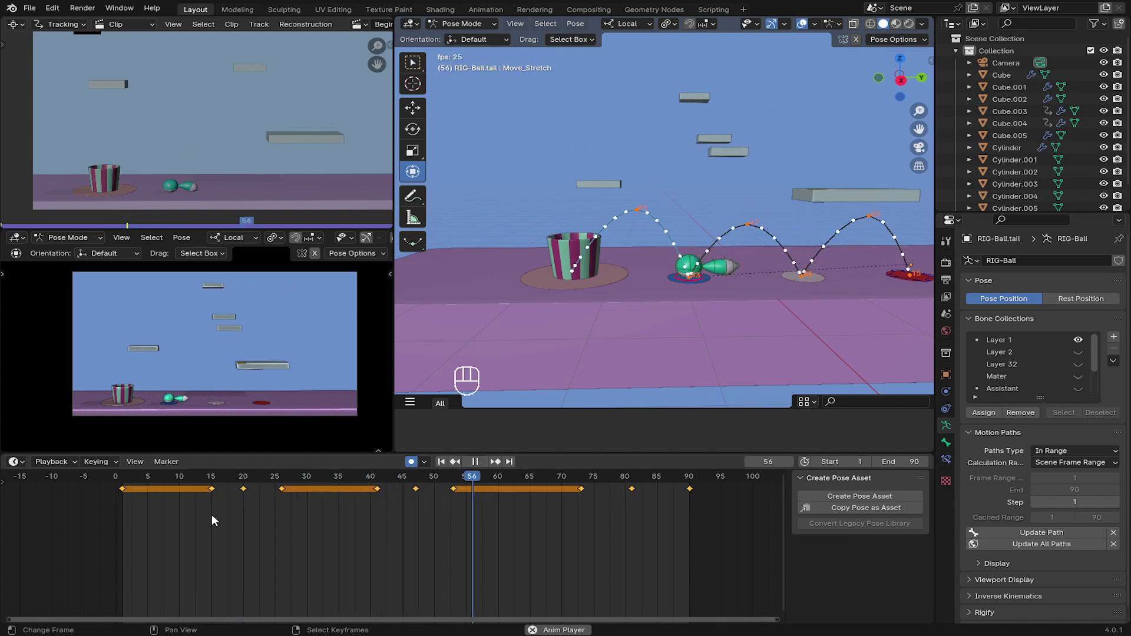
pyautogui.press('space')
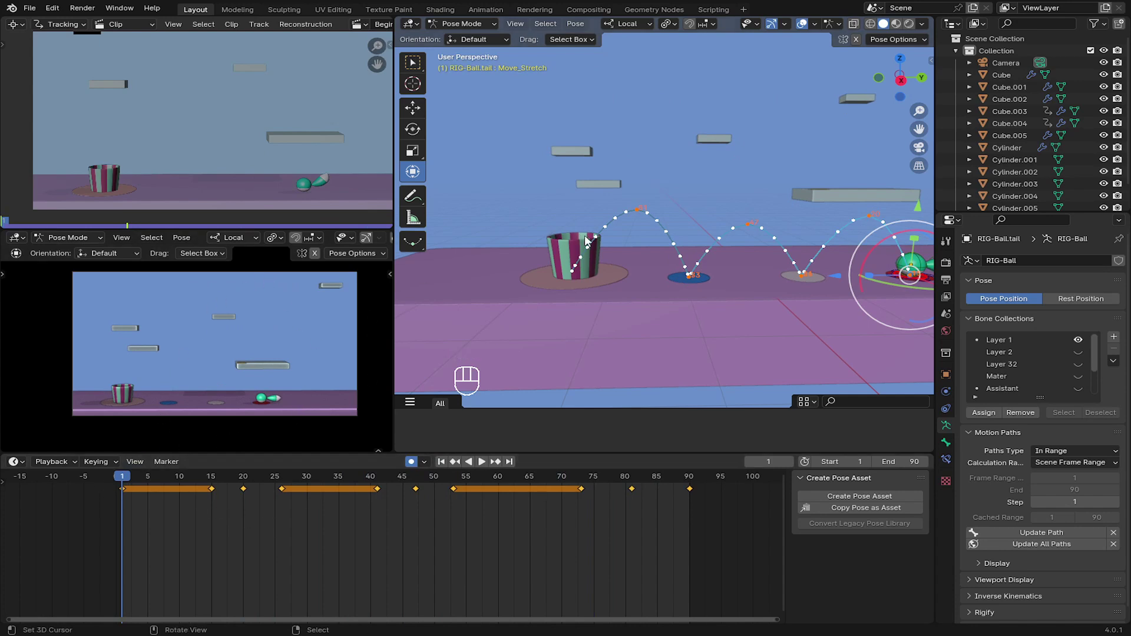
pyautogui.middleClick(765, 295)
# - Key the ball's normal shape at frame 10 and move to frame 15
pyautogui.click(167, 137)
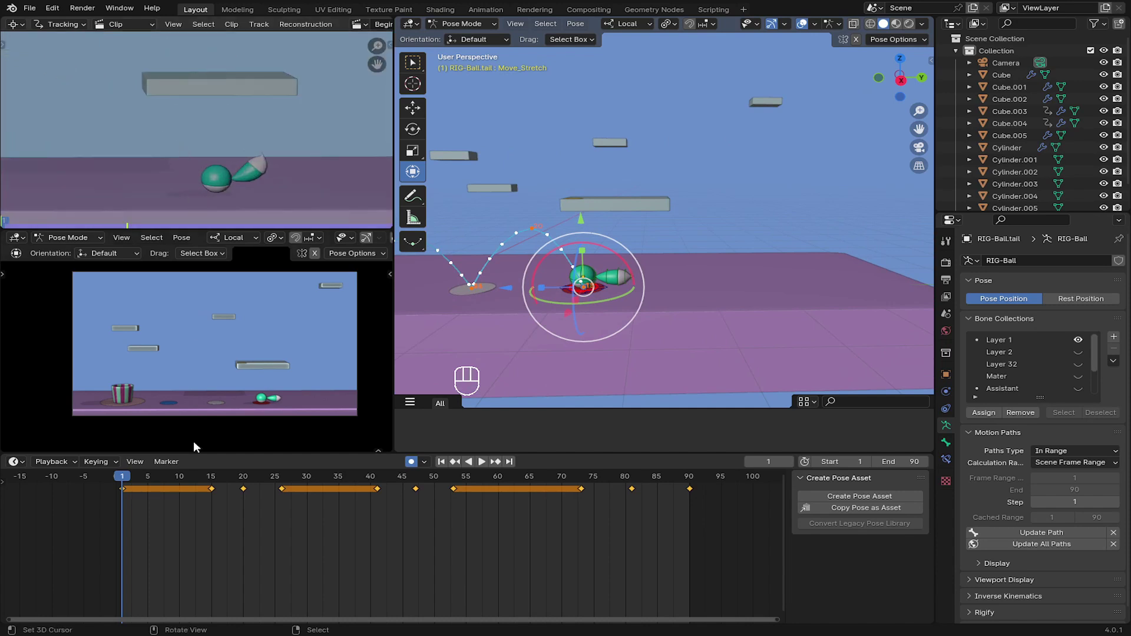
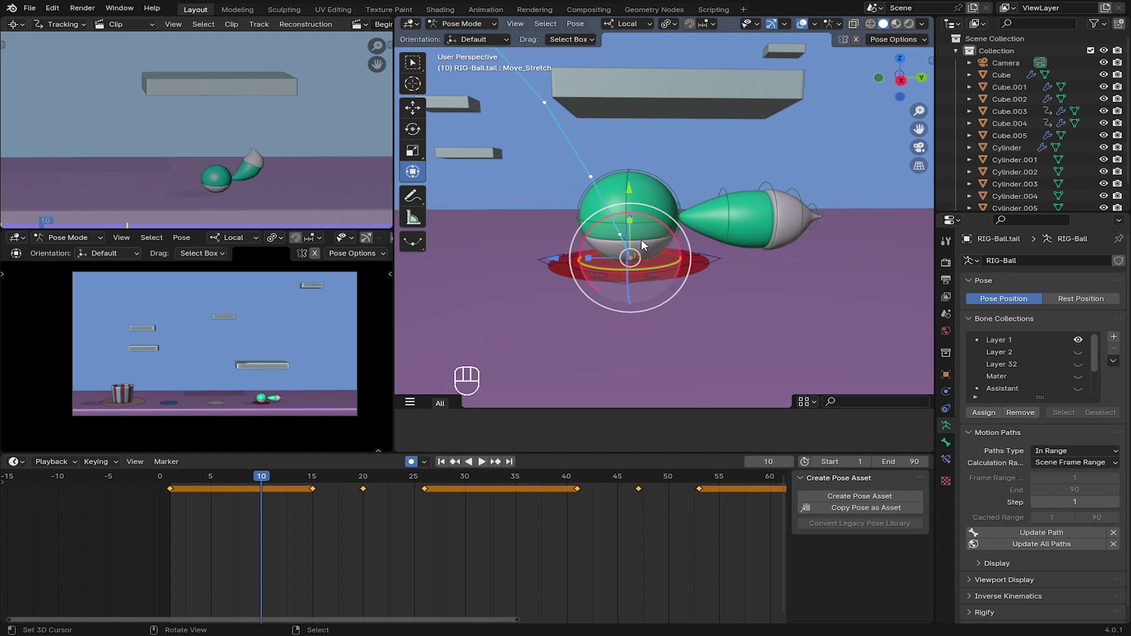
pyautogui.press('i')
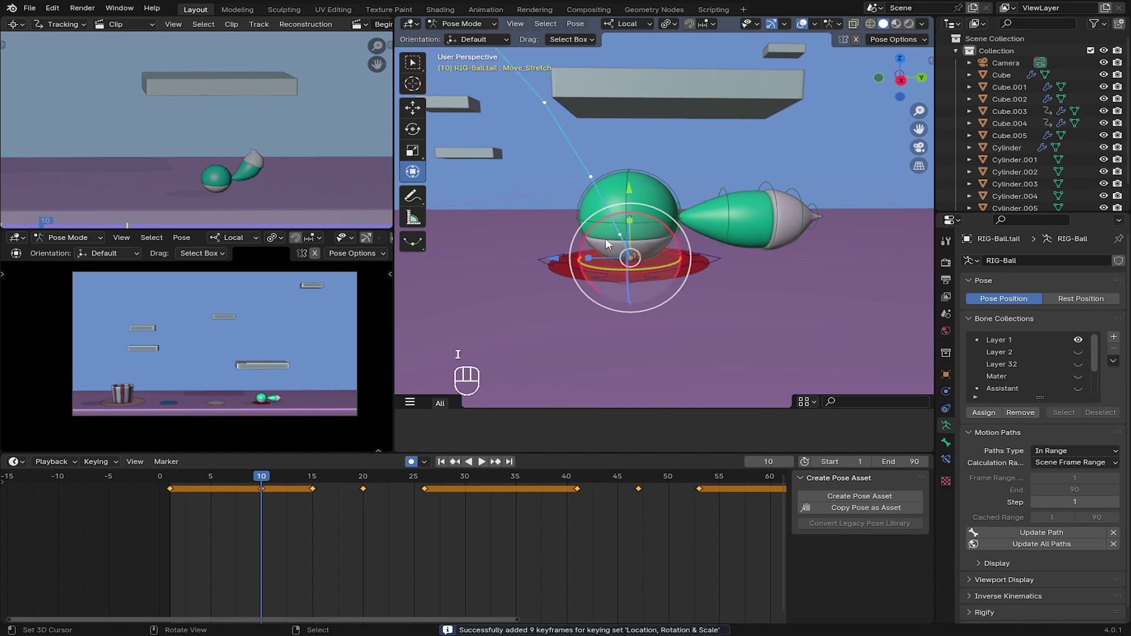
pyautogui.moveTo(297, 494); pyautogui.dragTo(320, 496)
pyautogui.click(322, 498)
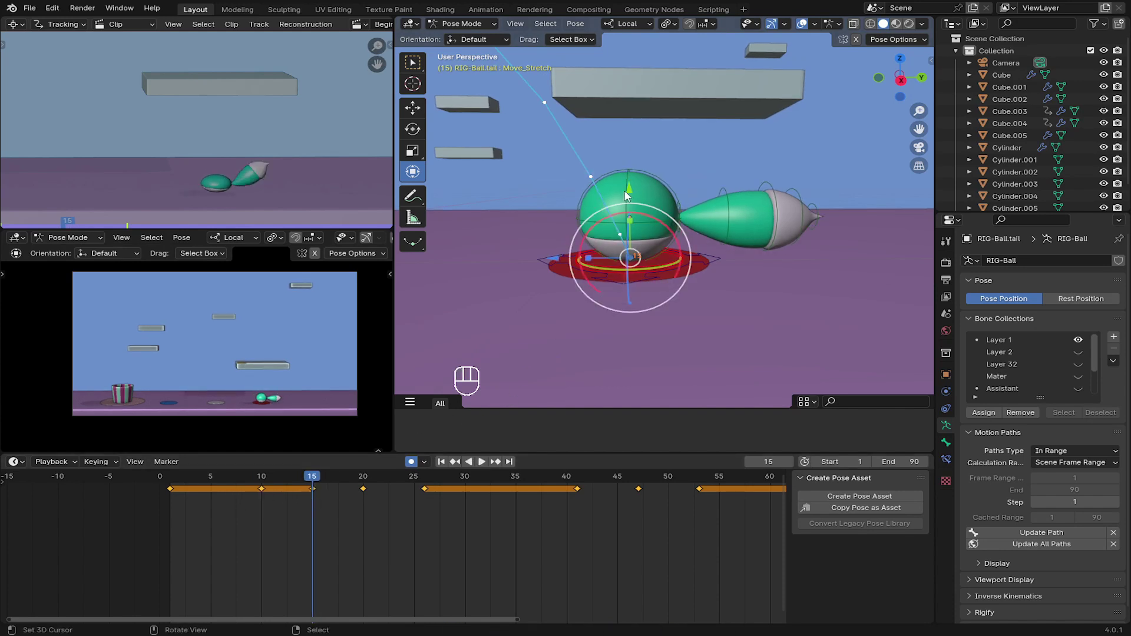
# - Scale the ball on Y into a landing squash at frame 15, key it, and scrub to frame 24
pyautogui.press('s')
pyautogui.press('y')
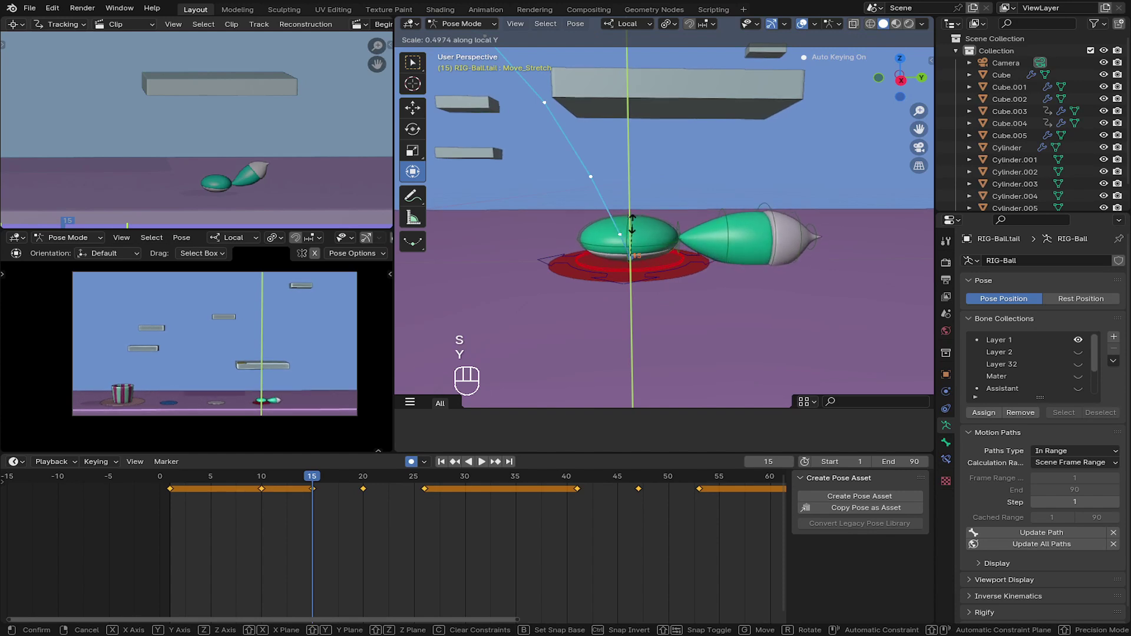
pyautogui.moveTo(282, 498); pyautogui.dragTo(233, 496)
pyautogui.press('space')
pyautogui.click(247, 498)
pyautogui.press('space')
pyautogui.moveTo(275, 503); pyautogui.dragTo(373, 474)
pyautogui.moveTo(576, 243); pyautogui.dragTo(625, 294)
pyautogui.moveTo(358, 496); pyautogui.dragTo(411, 495)
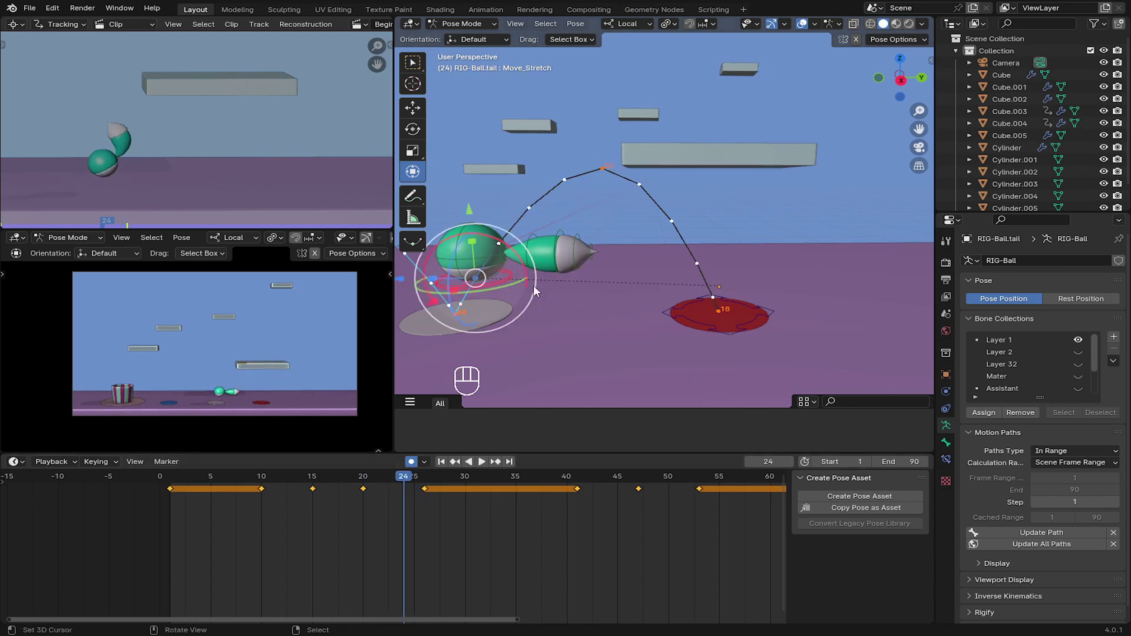
# - Scrub to the drop around frame 50 and key the Move_Stretch bone stretched along local Y
pyautogui.moveTo(551, 272); pyautogui.dragTo(599, 298)
pyautogui.click(411, 498)
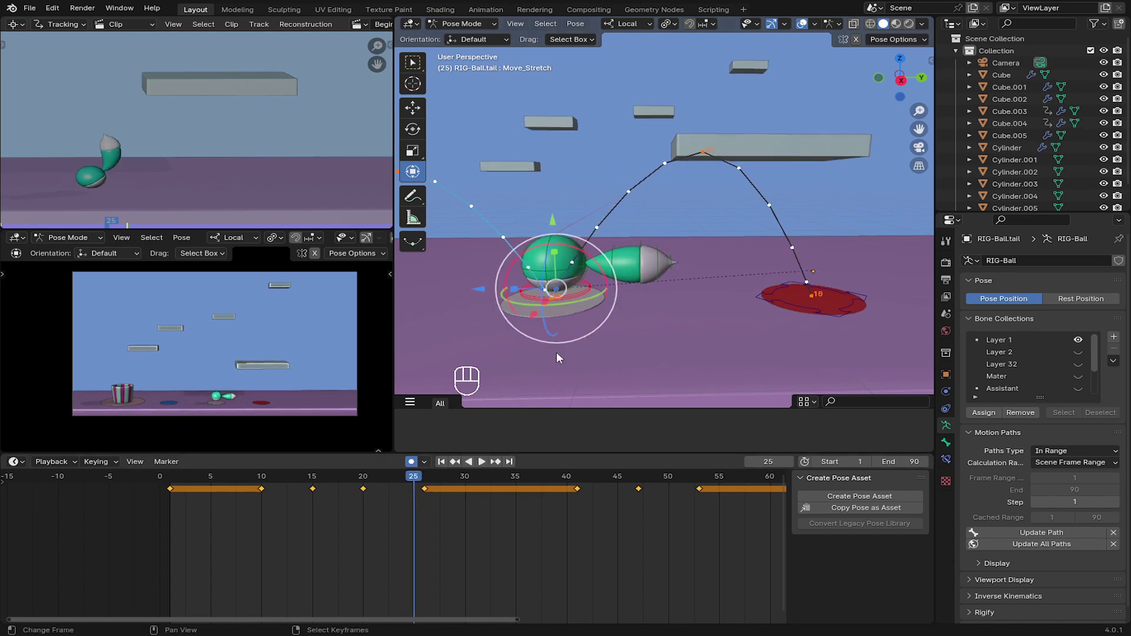
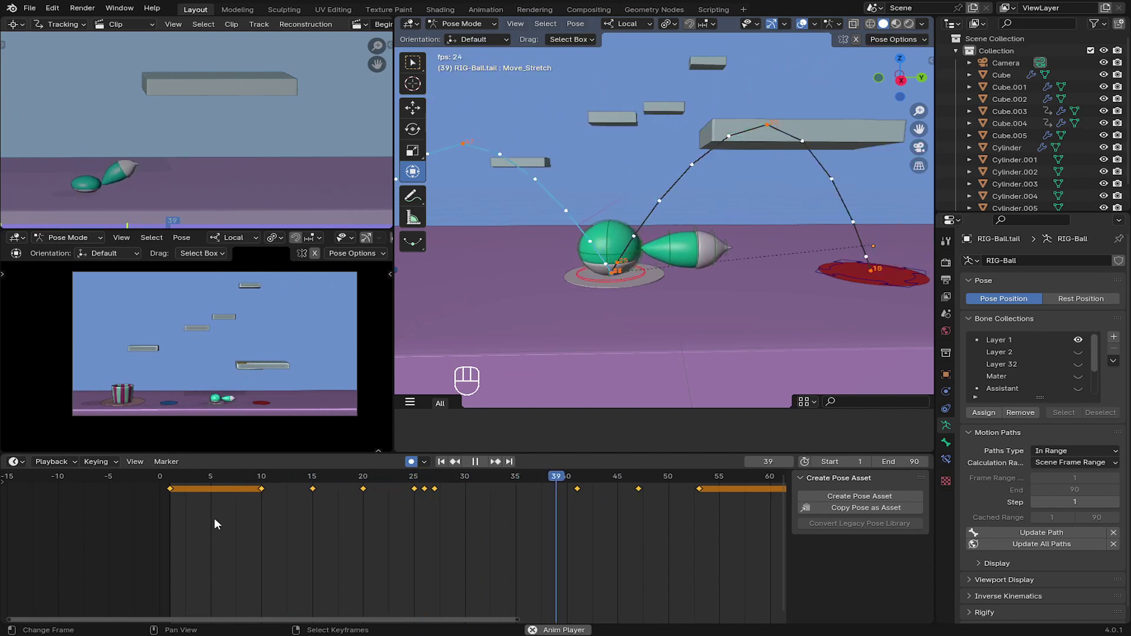
pyautogui.click(219, 521)
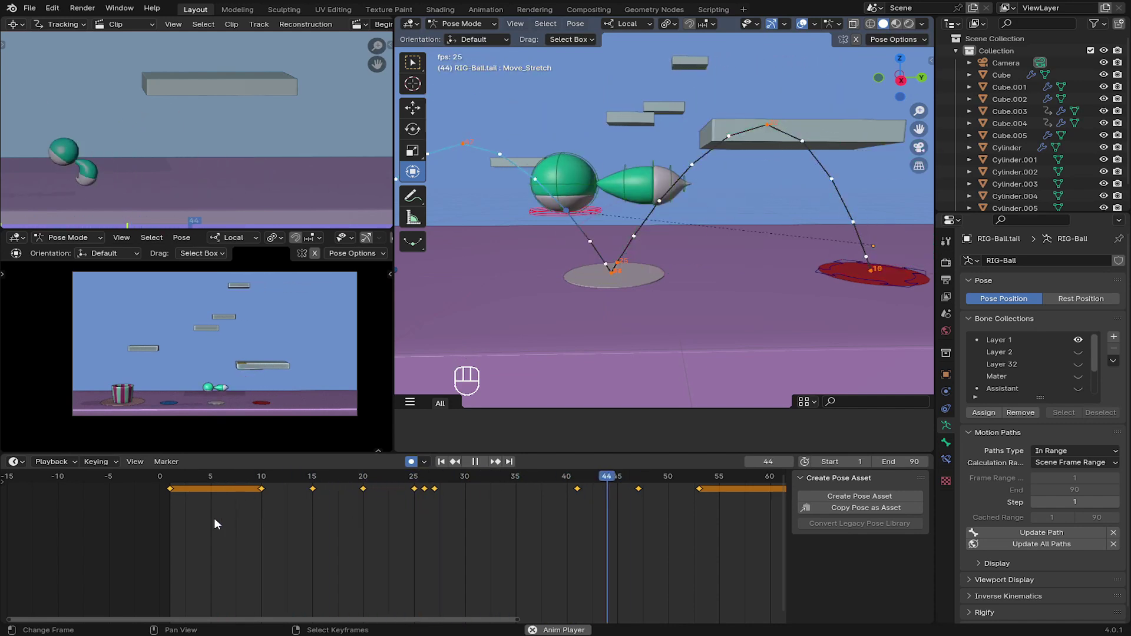
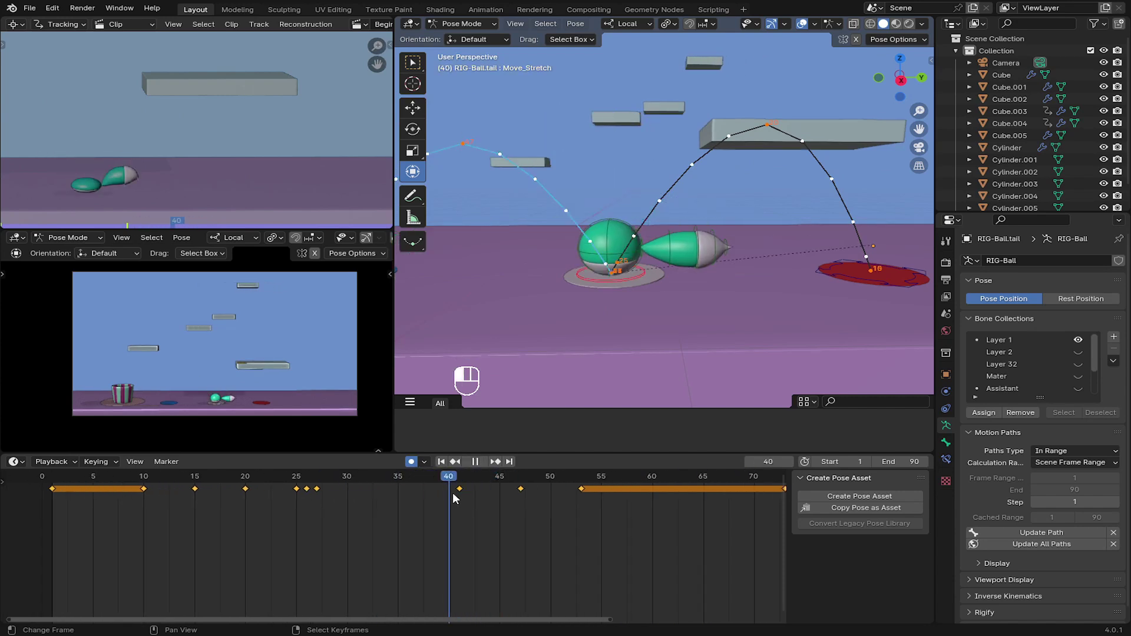
pyautogui.moveTo(456, 497); pyautogui.dragTo(479, 403)
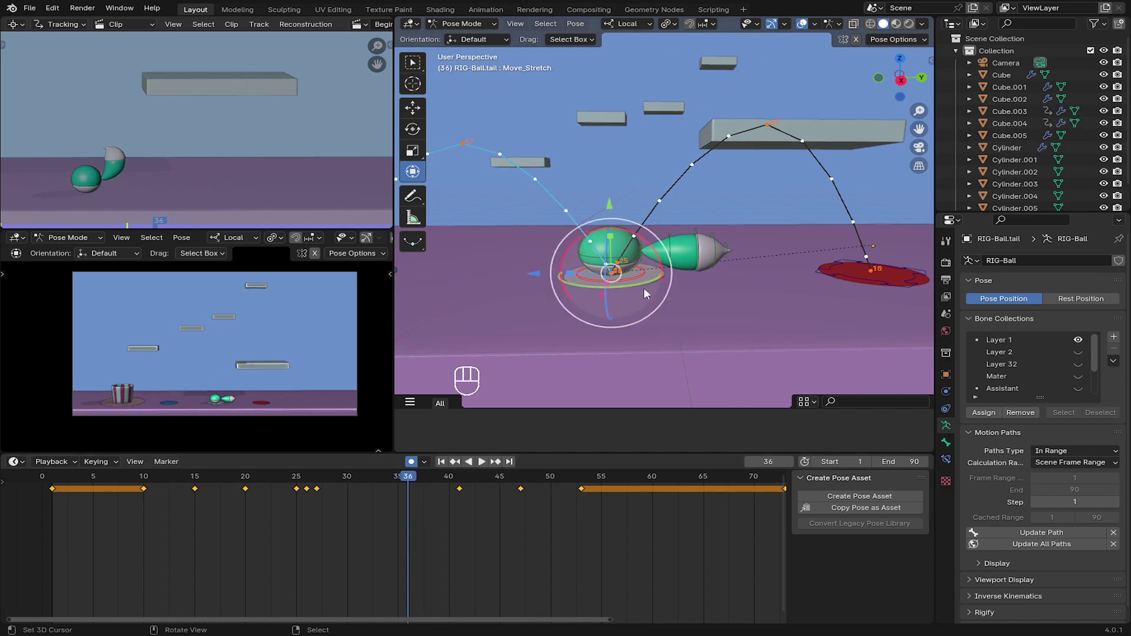
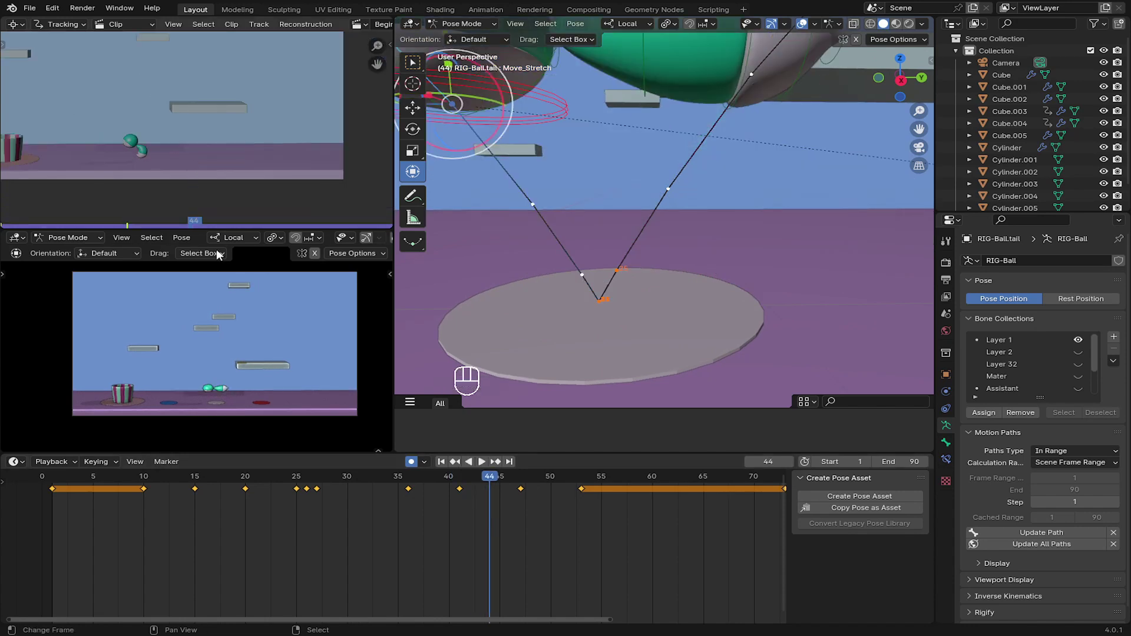
pyautogui.click(513, 496)
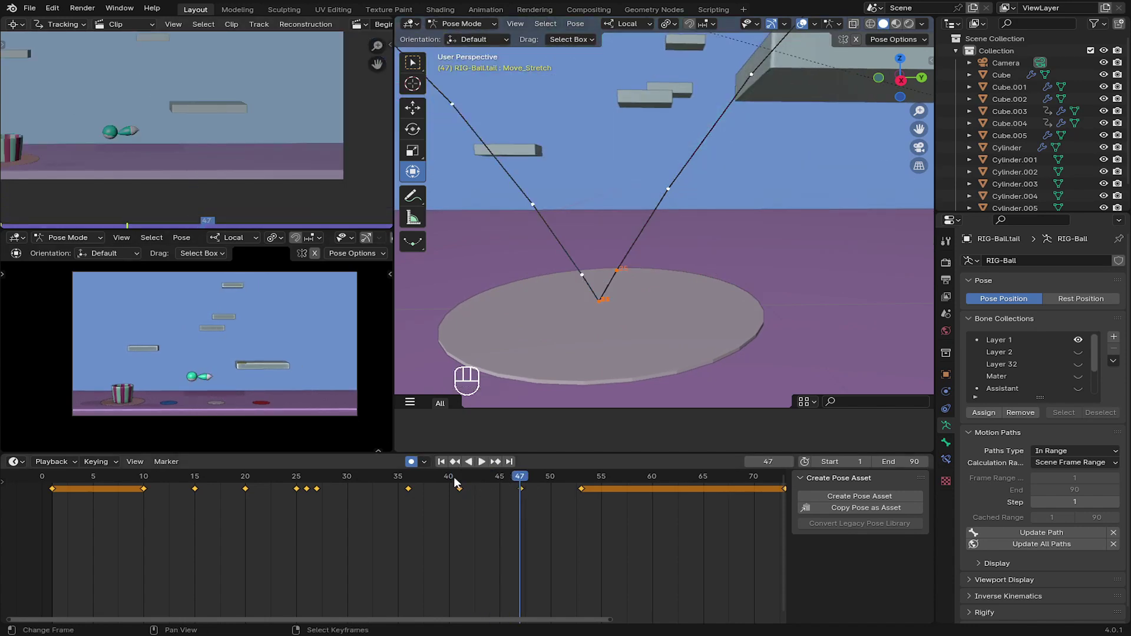
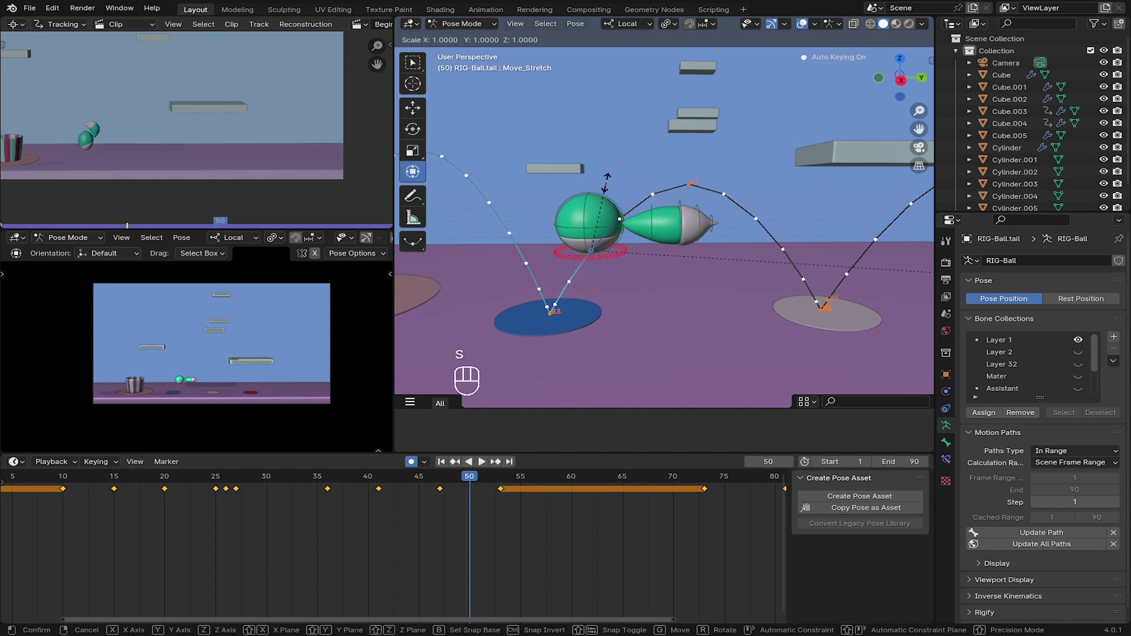
pyautogui.press('y')
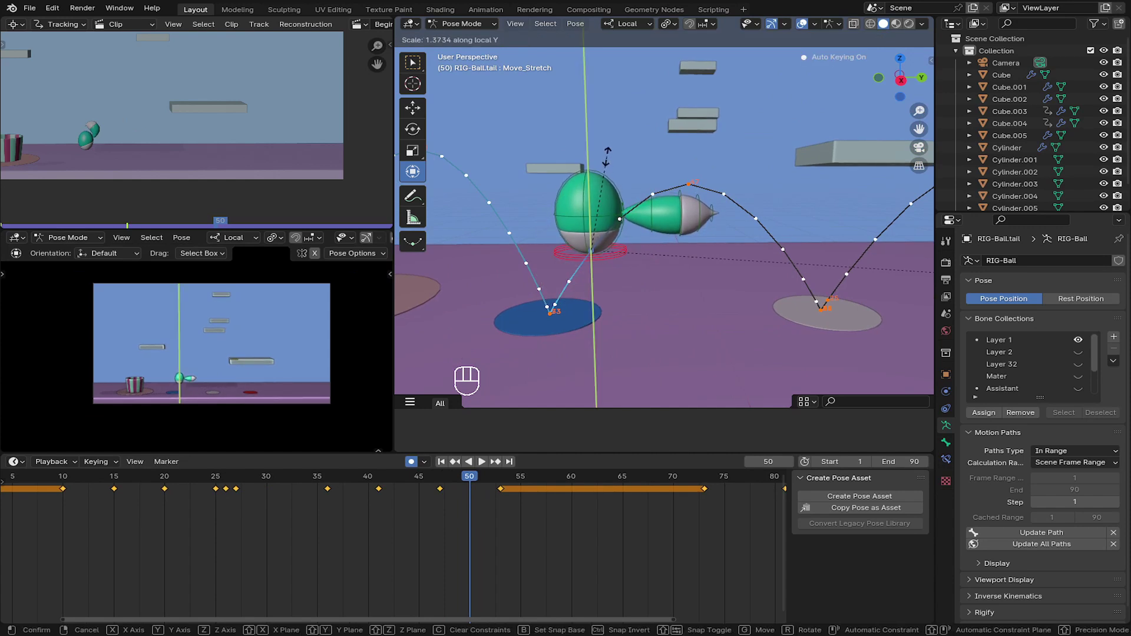
pyautogui.click(610, 159)
# - At the landing frame 53, squash the ball flat along local Y onto the blue pad
pyautogui.moveTo(484, 496); pyautogui.dragTo(499, 502)
pyautogui.click(549, 214)
pyautogui.press('s')
pyautogui.press('y')
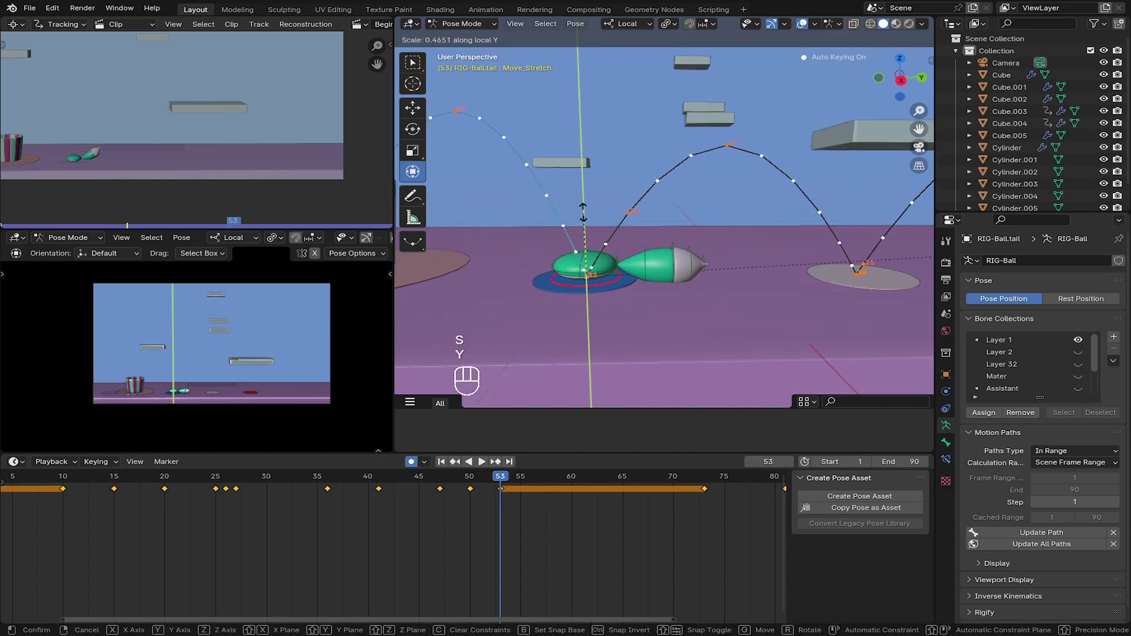
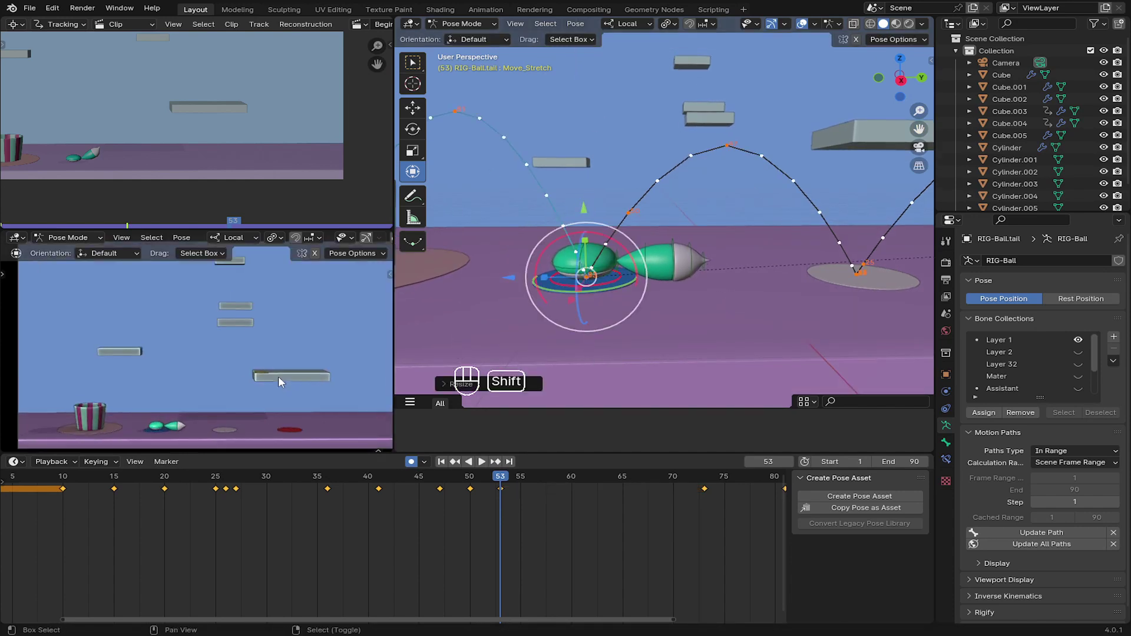
pyautogui.click(290, 339)
# - Restore the ball's round shape at frame 57 and play back the hop animation
pyautogui.moveTo(507, 495); pyautogui.dragTo(437, 448)
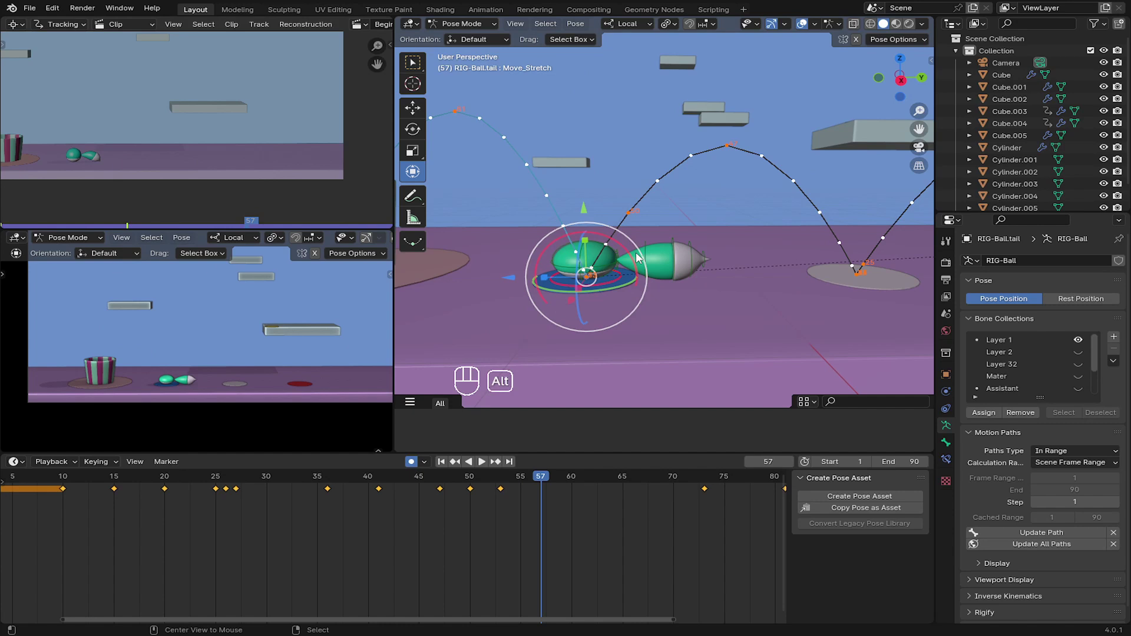
pyautogui.press('alt+s')
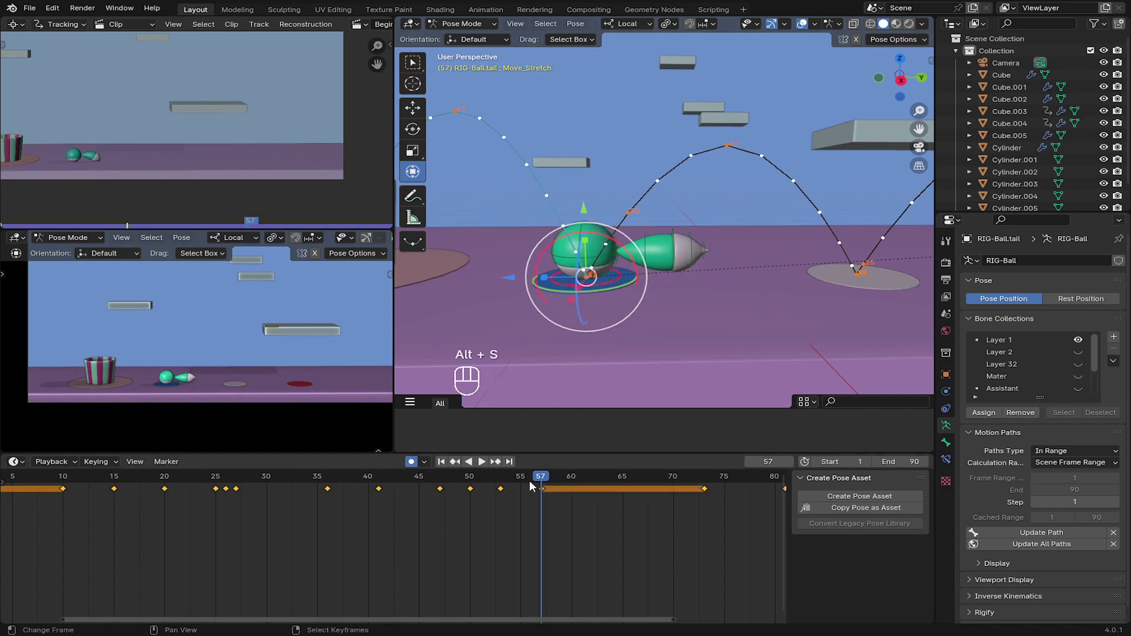
pyautogui.moveTo(428, 509); pyautogui.dragTo(380, 502)
pyautogui.press('space')
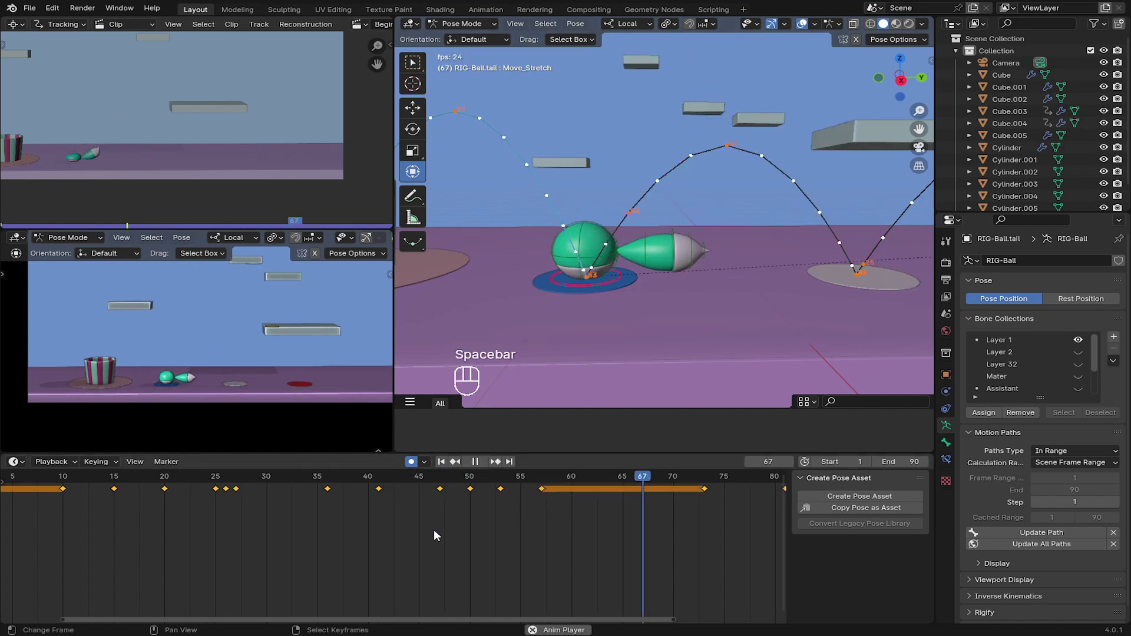
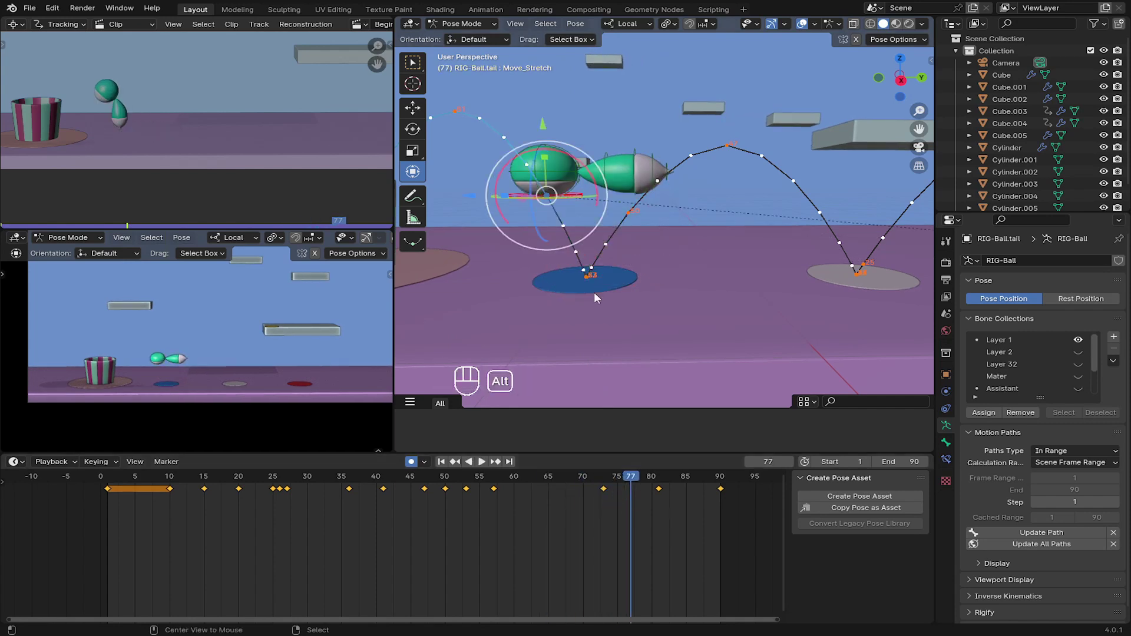
# - Reset the ball's scale around frame 77, rewind to frame 1 and play the whole hop sequence
pyautogui.press('alt+s')
pyautogui.moveTo(611, 498); pyautogui.dragTo(112, 481)
pyautogui.press('space')
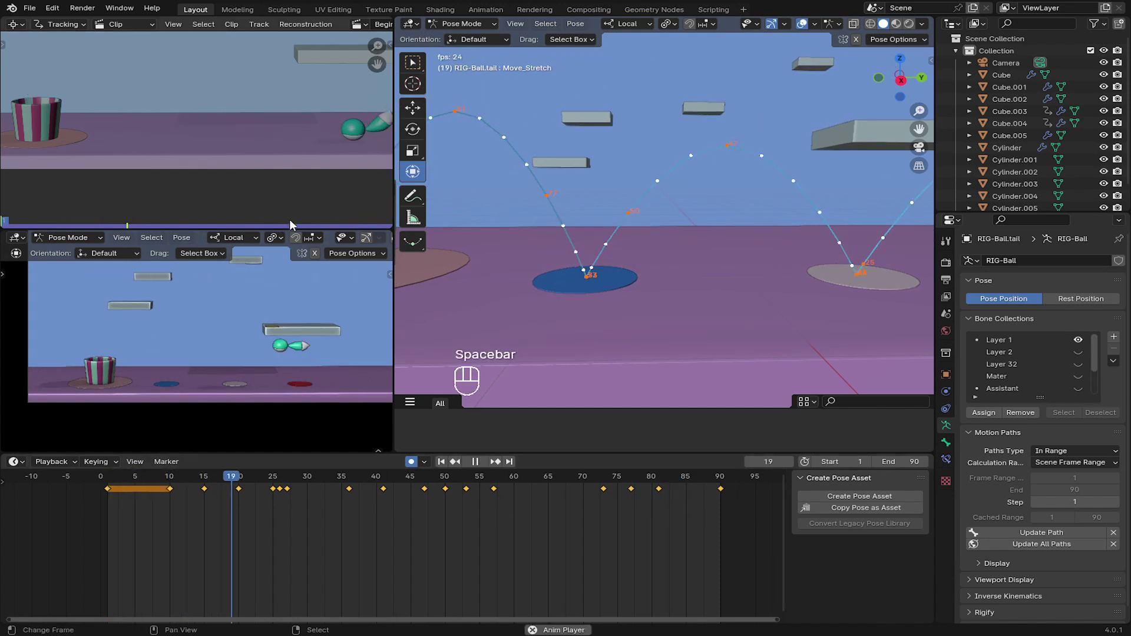
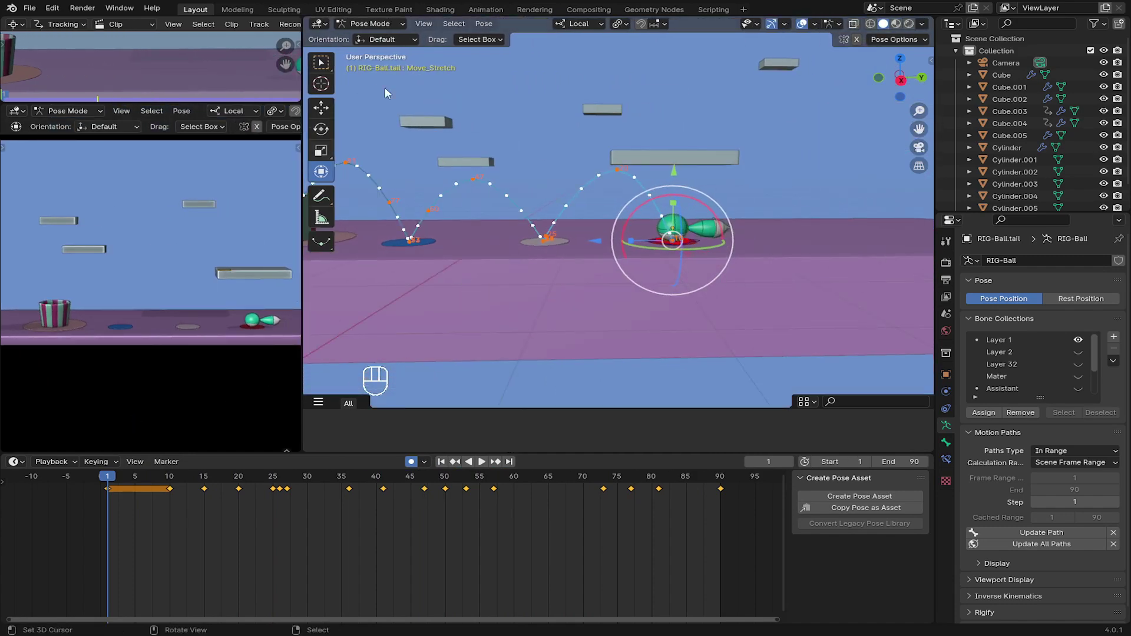
# - Select the tail's Rotate bone on the ball at frame 1 and key its starting rotation
pyautogui.moveTo(671, 254); pyautogui.dragTo(552, 228)
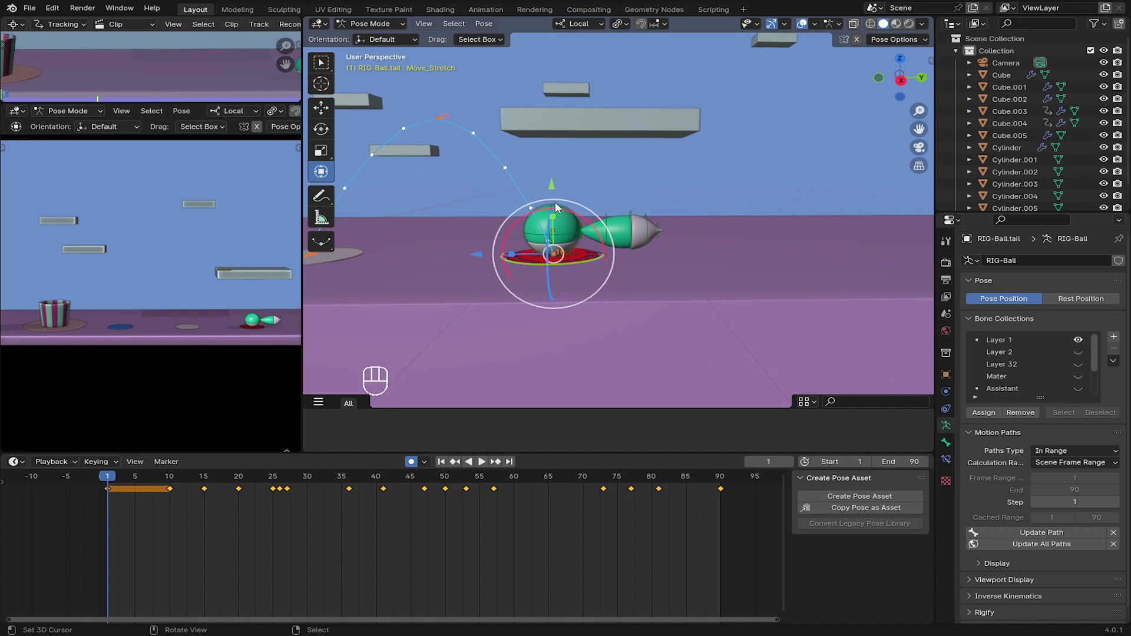
pyautogui.click(558, 205)
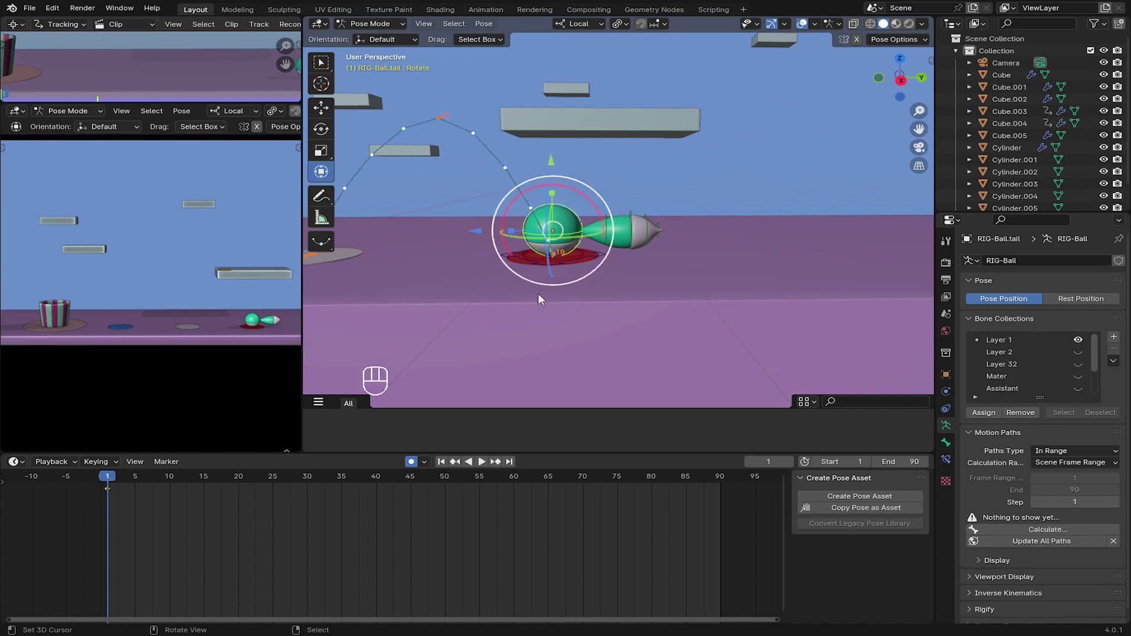
pyautogui.moveTo(546, 283); pyautogui.dragTo(567, 275)
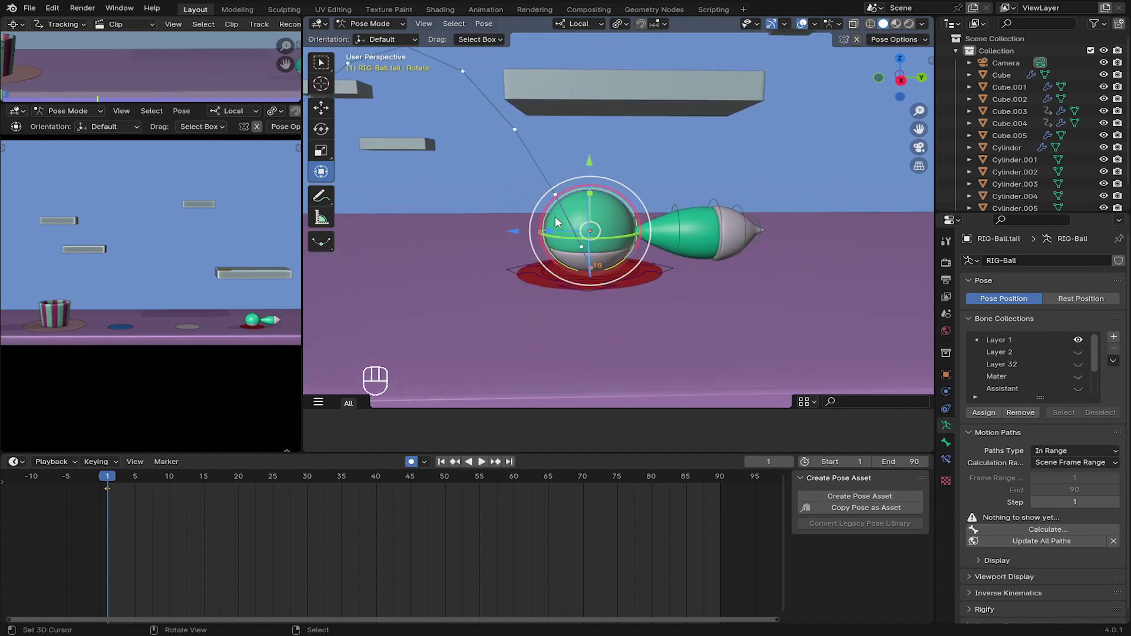
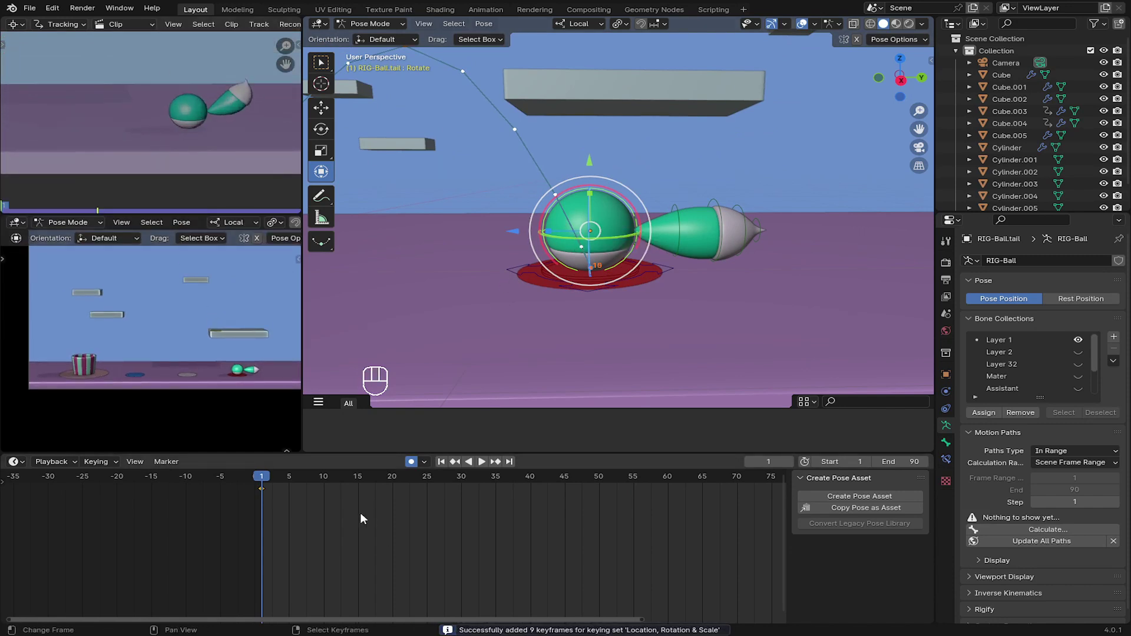
pyautogui.middleClick(564, 287)
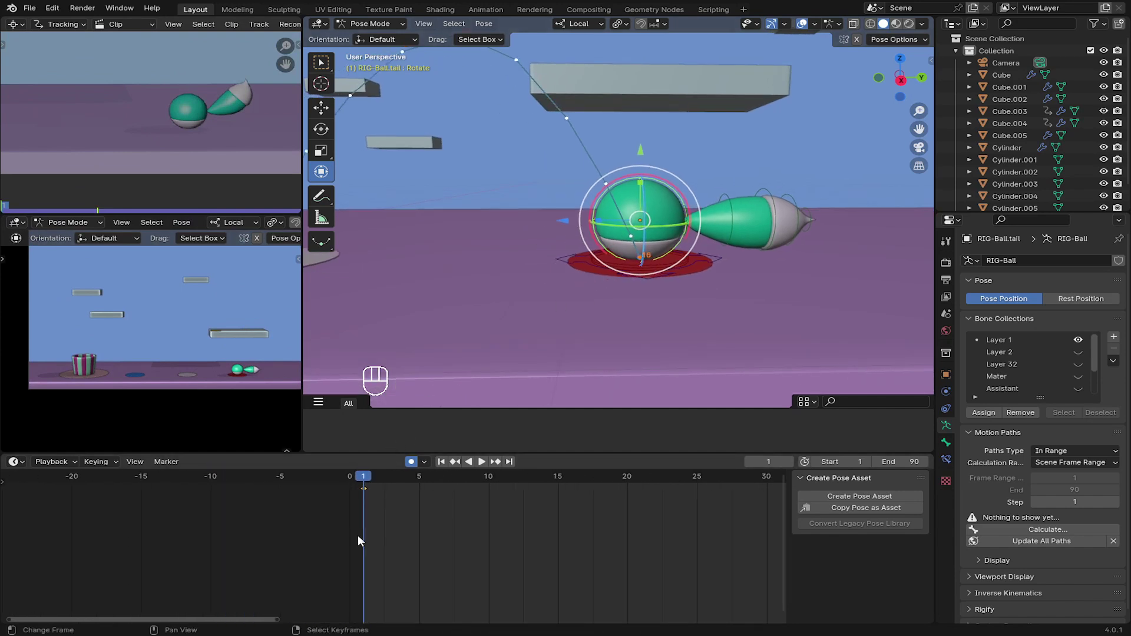
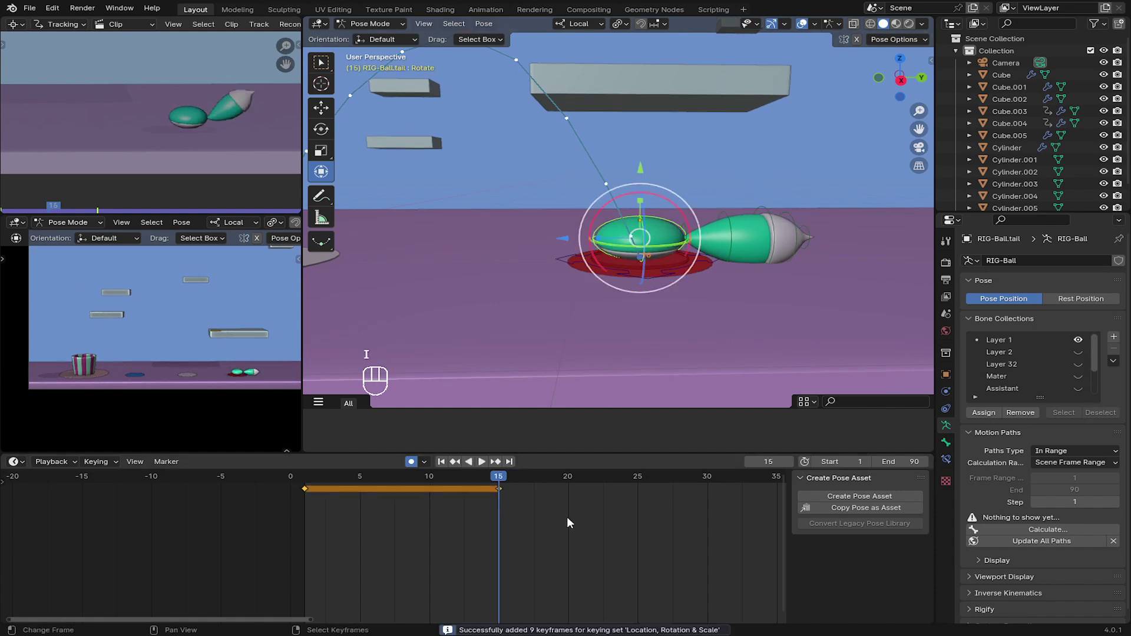
pyautogui.press('i')
# - At frame 20, tilt the tail backward mid-jump so Auto Keying records it
pyautogui.moveTo(206, 131); pyautogui.dragTo(516, 505)
pyautogui.moveTo(535, 504); pyautogui.dragTo(541, 424)
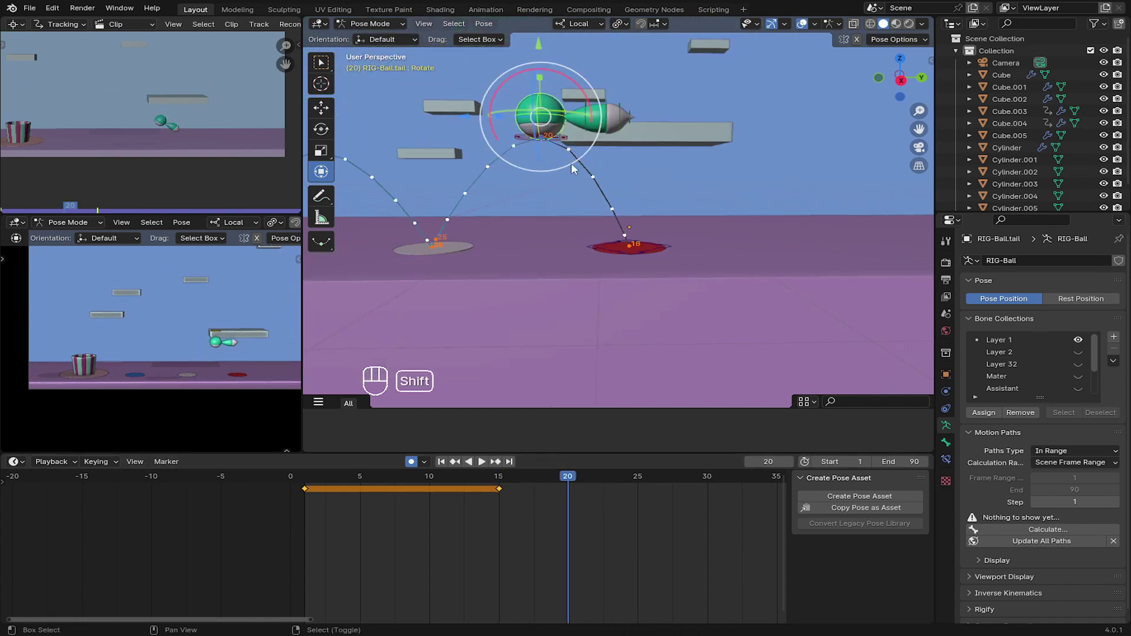
pyautogui.moveTo(591, 161); pyautogui.dragTo(600, 169)
pyautogui.middleClick(613, 155)
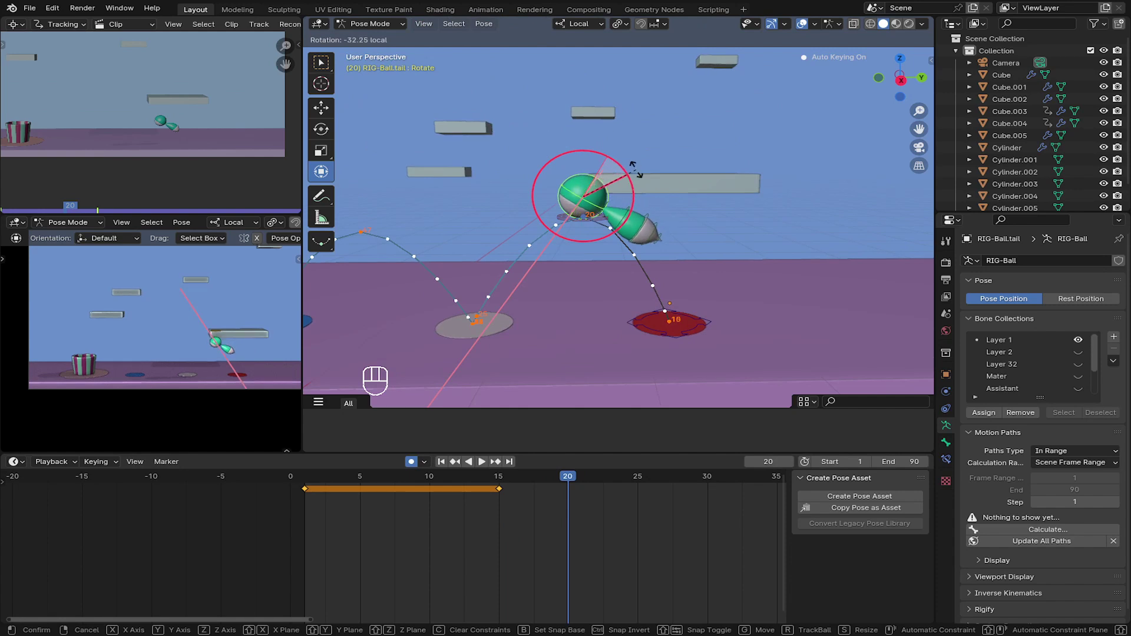
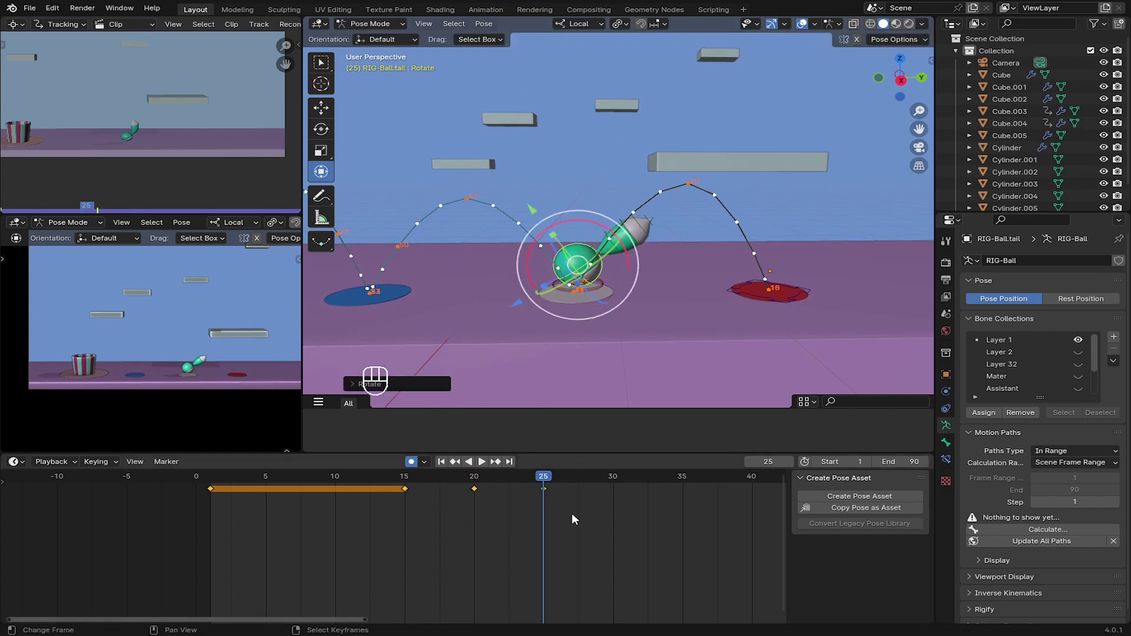
# - Key the tail's landing rotation around frames 25–29, then level it out again
pyautogui.moveTo(555, 511); pyautogui.dragTo(597, 464)
pyautogui.press('alt+r')
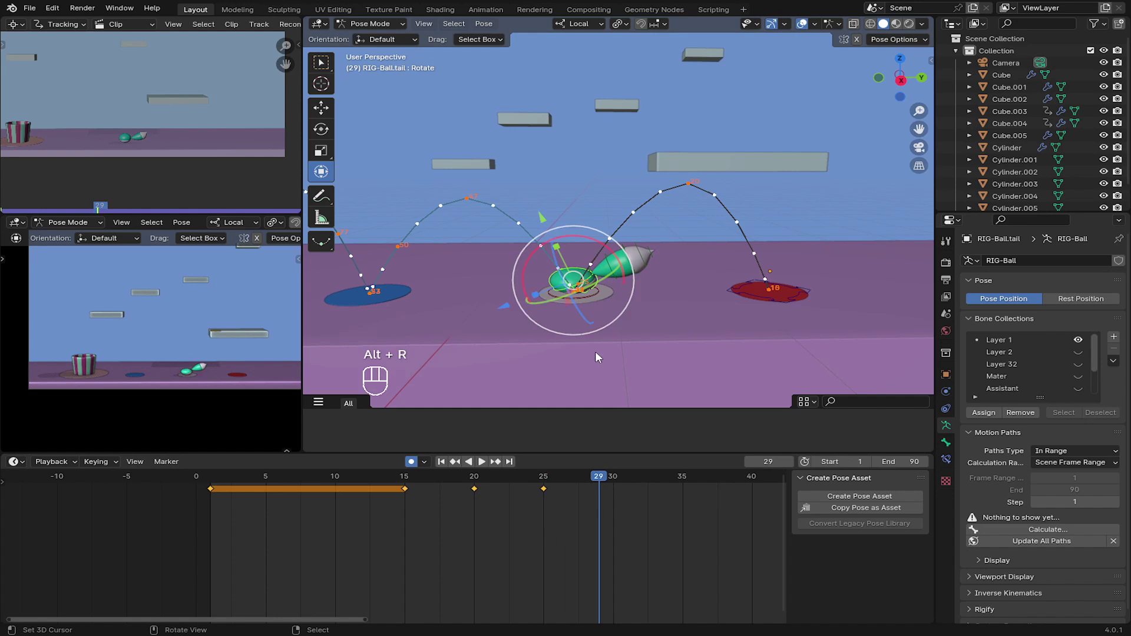
pyautogui.press('alt+r')
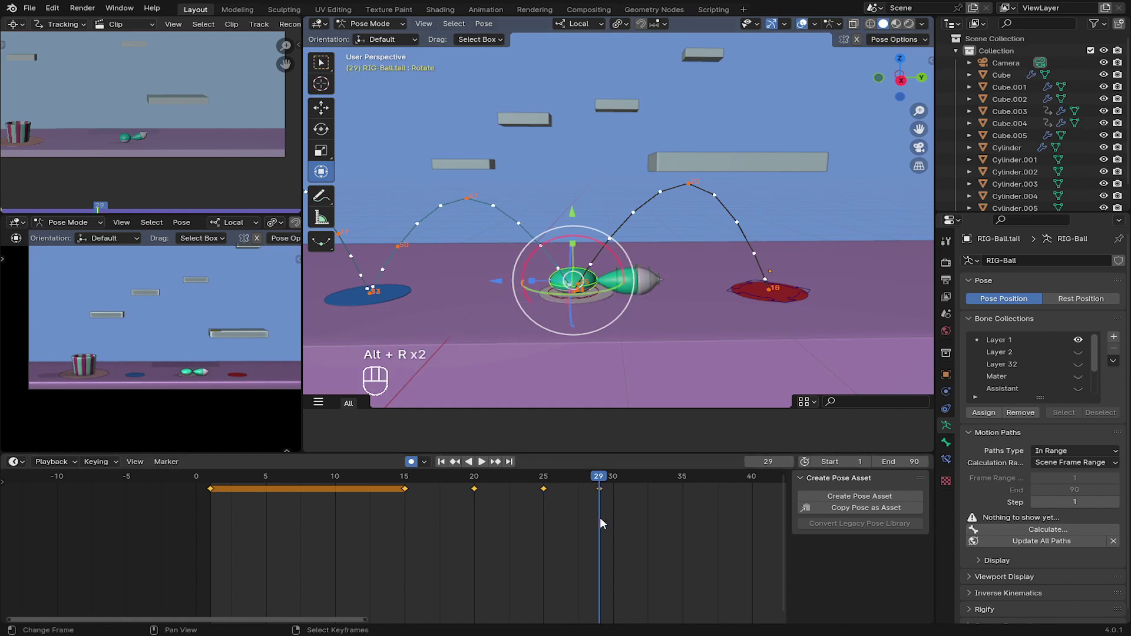
pyautogui.moveTo(606, 504); pyautogui.dragTo(327, 510)
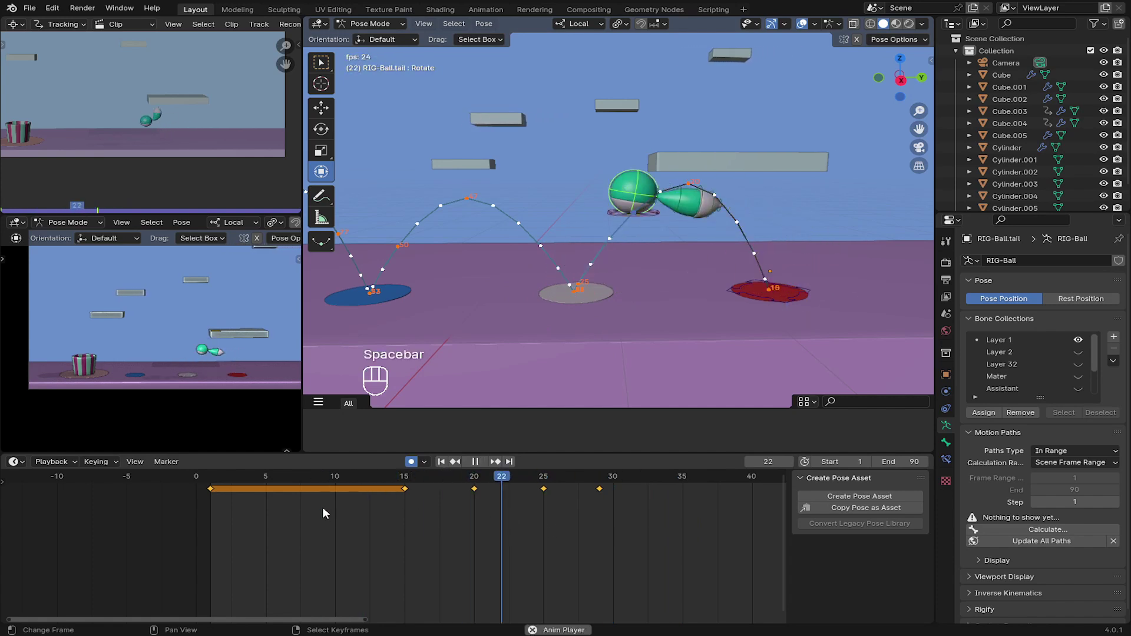
# - Review the tail swing in playback, then key the tail's current rotation around frame 45
pyautogui.press('space')
pyautogui.click(278, 500)
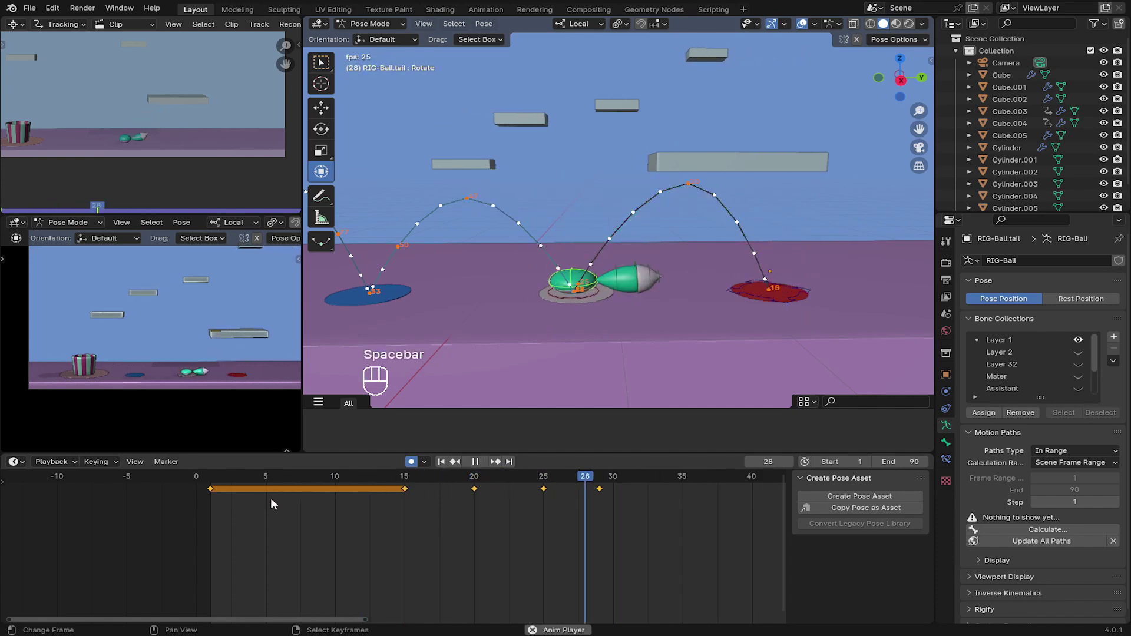
pyautogui.press('space')
pyautogui.moveTo(385, 488); pyautogui.dragTo(601, 518)
pyautogui.doubleClick(596, 517)
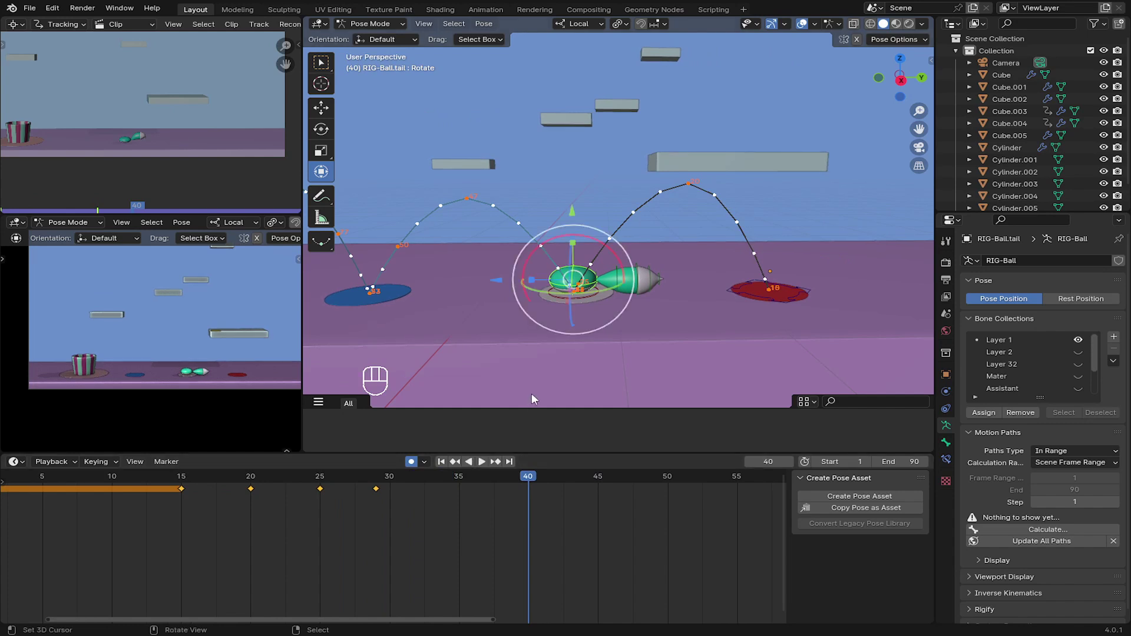
pyautogui.press('i')
# - Tilt and swing the tail upward through frames 46–50, then level it as the ball lands at 54
pyautogui.moveTo(539, 506); pyautogui.dragTo(610, 519)
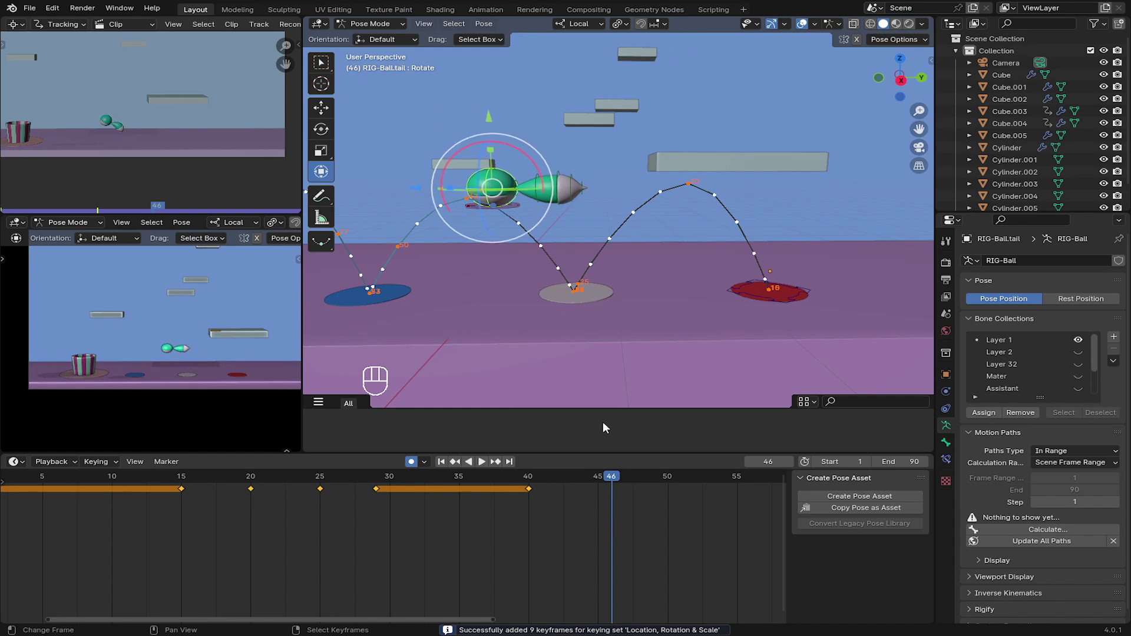
pyautogui.click(524, 151)
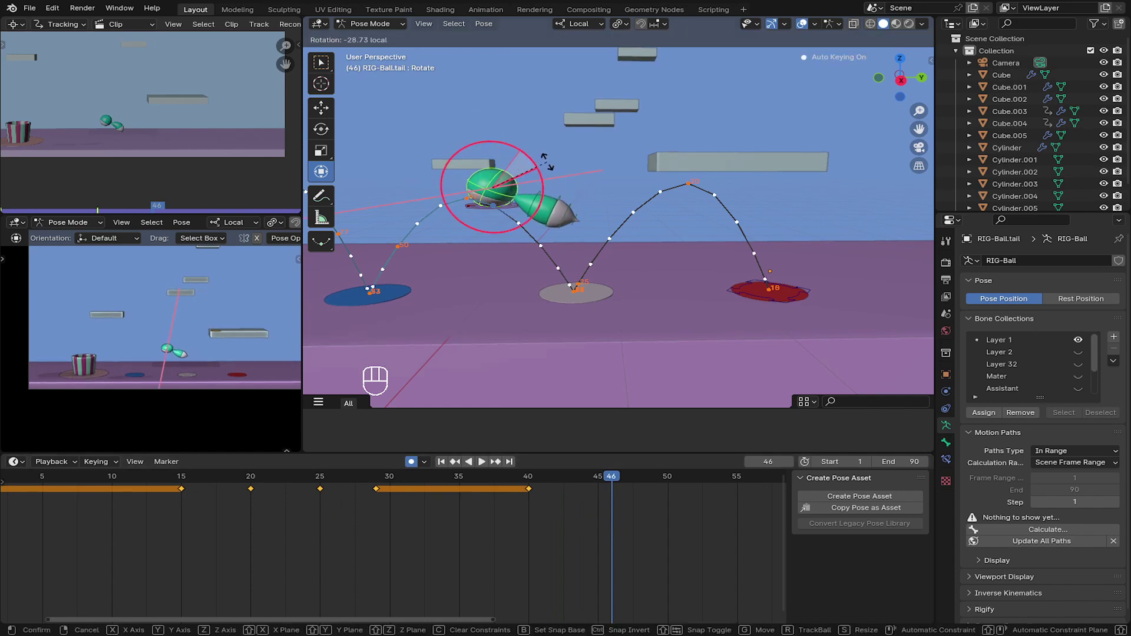
pyautogui.click(449, 515)
pyautogui.moveTo(475, 501); pyautogui.dragTo(532, 503)
pyautogui.click(531, 498)
pyautogui.moveTo(515, 286); pyautogui.dragTo(563, 244)
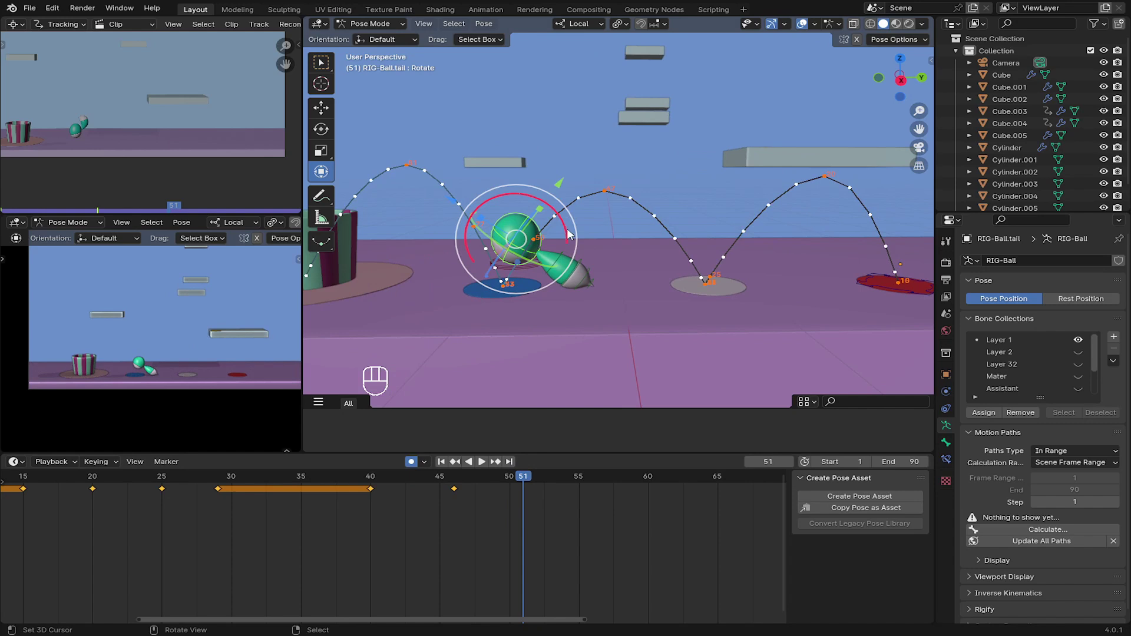
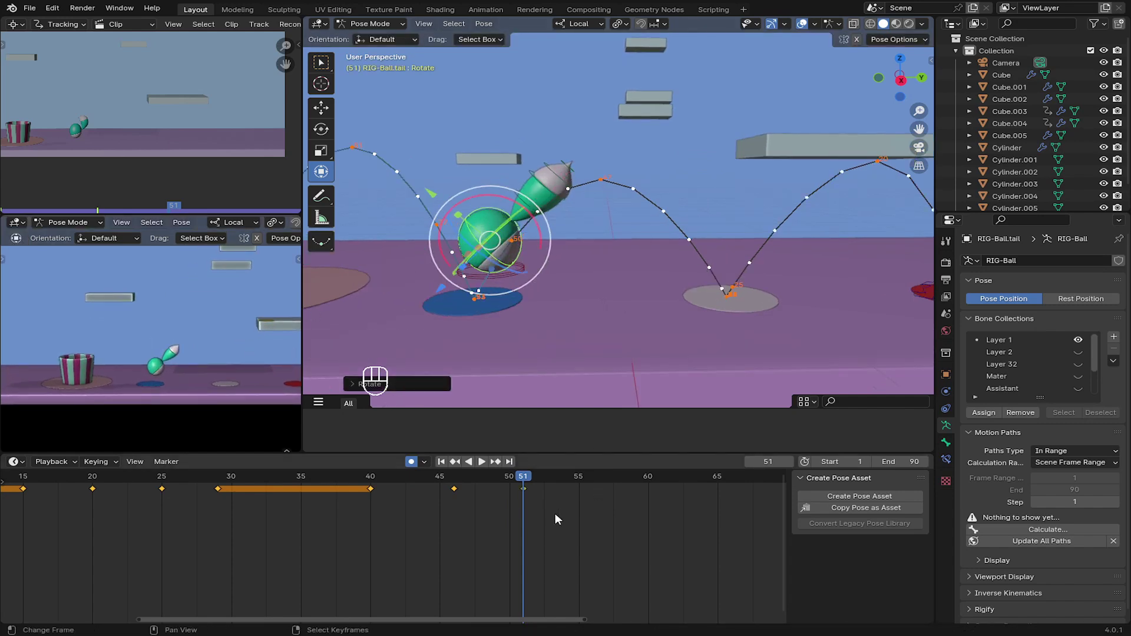
pyautogui.moveTo(540, 518); pyautogui.dragTo(548, 478)
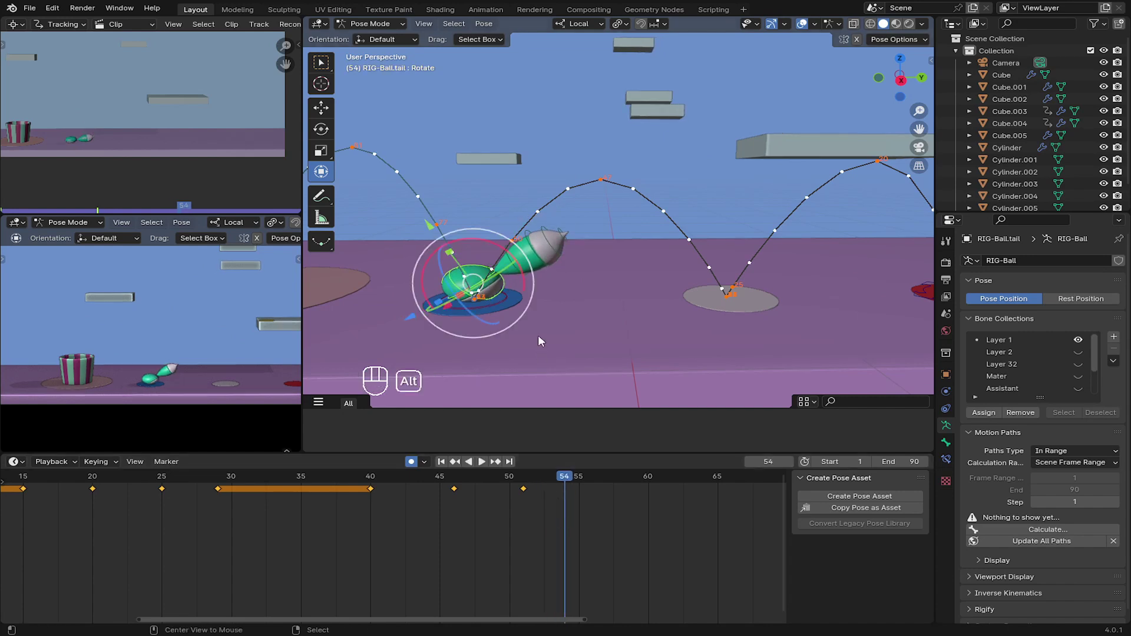
pyautogui.press('alt+r')
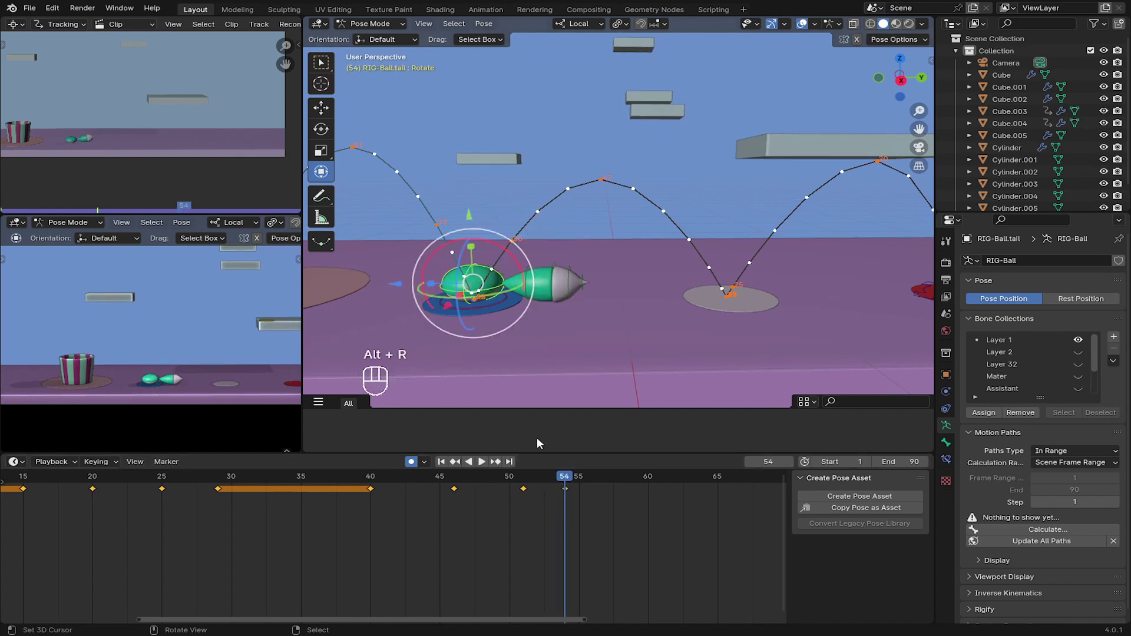
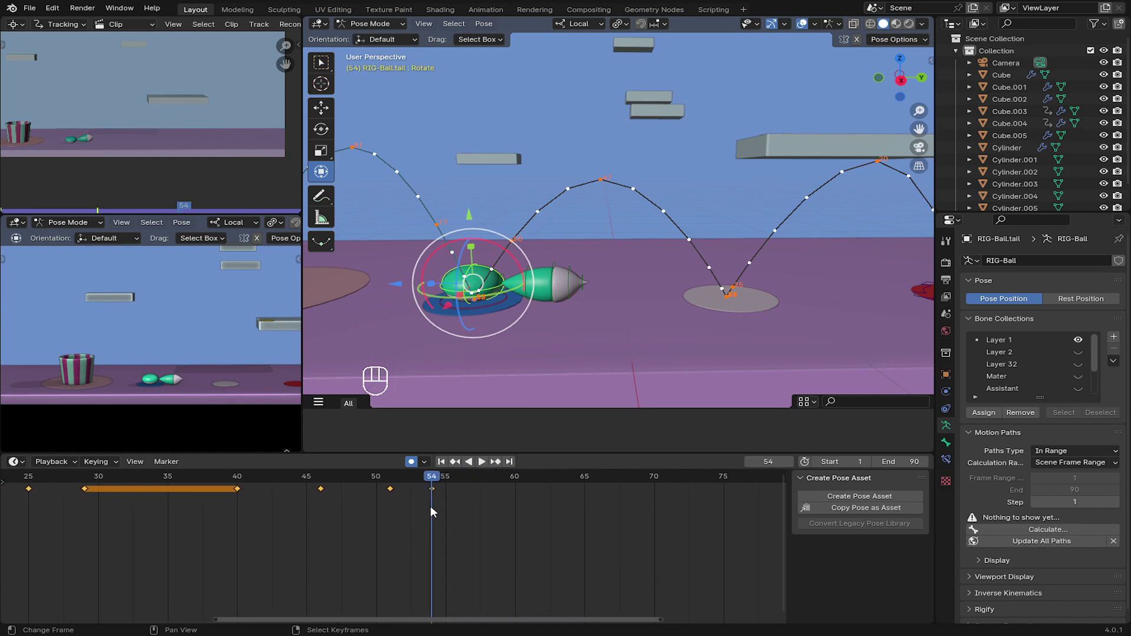
# - Place the ball rig on the next landing spot at frame 73 and key Location, Rotation & Scale
pyautogui.moveTo(443, 512); pyautogui.dragTo(625, 523)
pyautogui.click(613, 523)
pyautogui.moveTo(491, 510); pyautogui.dragTo(556, 523)
pyautogui.press('i')
pyautogui.click(94, 138)
pyautogui.click(464, 382)
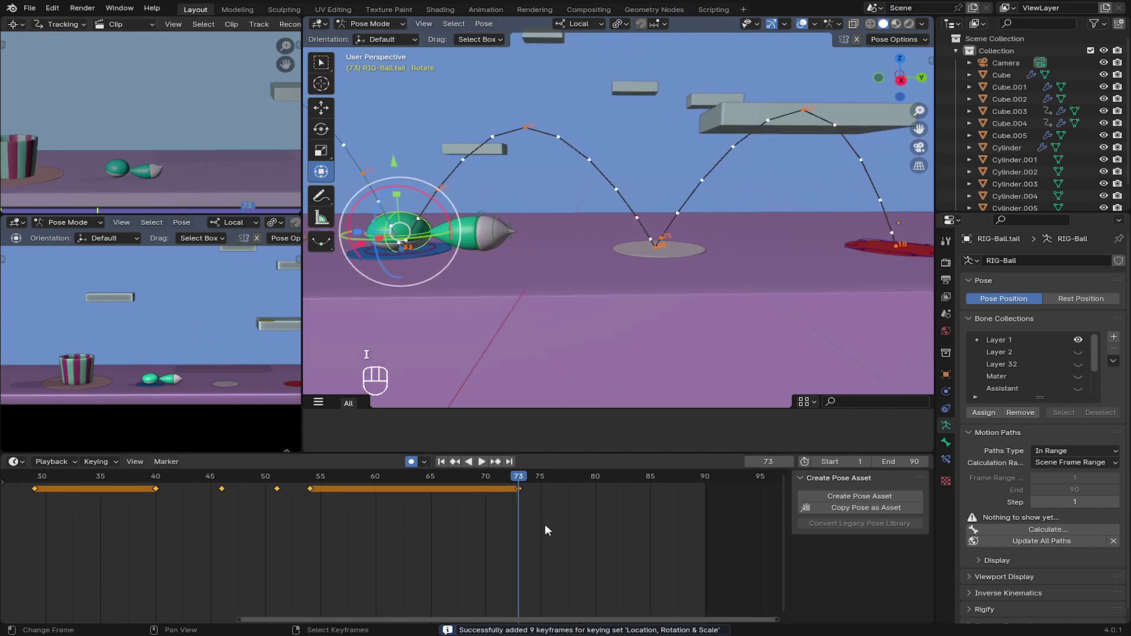
# - Move the ball above the striped cup and settle it inside across frames 79–85
pyautogui.click(529, 523)
pyautogui.moveTo(464, 504); pyautogui.dragTo(486, 460)
pyautogui.moveTo(463, 296); pyautogui.dragTo(546, 454)
pyautogui.moveTo(520, 490); pyautogui.dragTo(516, 285)
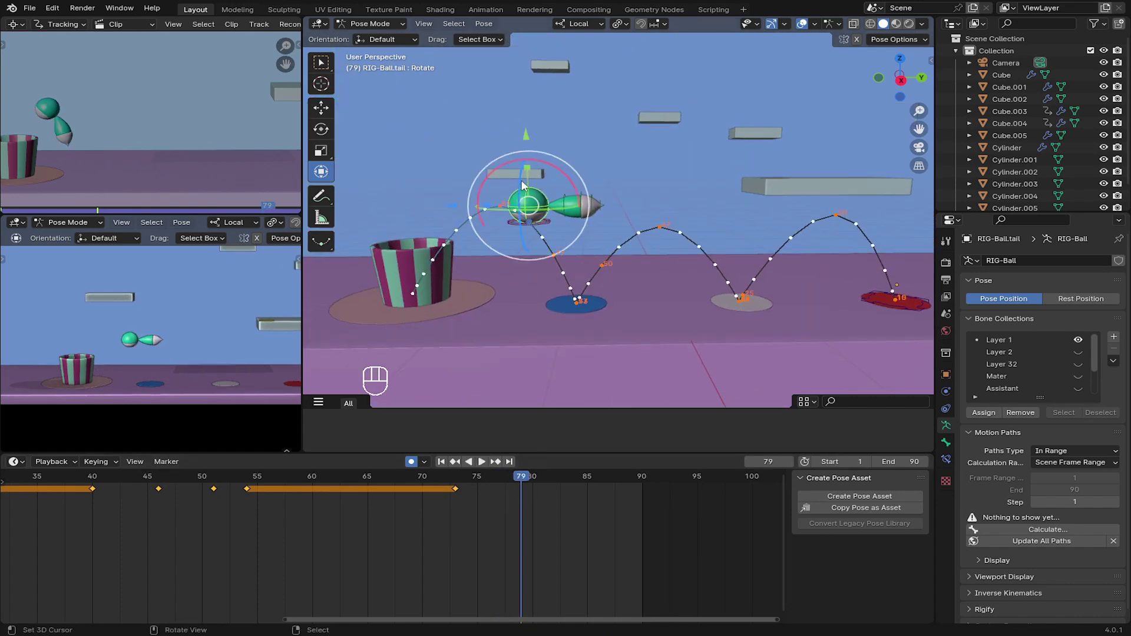
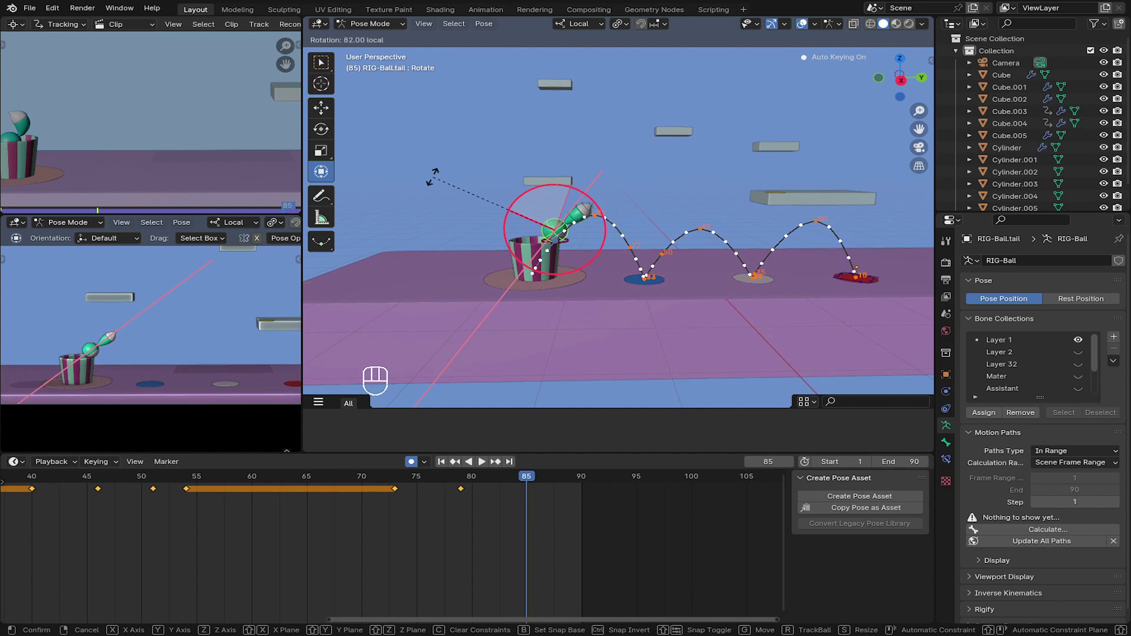
# - Bend the tail for the cup landing, recalculate the motion path and rewind to frame 1
pyautogui.moveTo(560, 264); pyautogui.dragTo(578, 273)
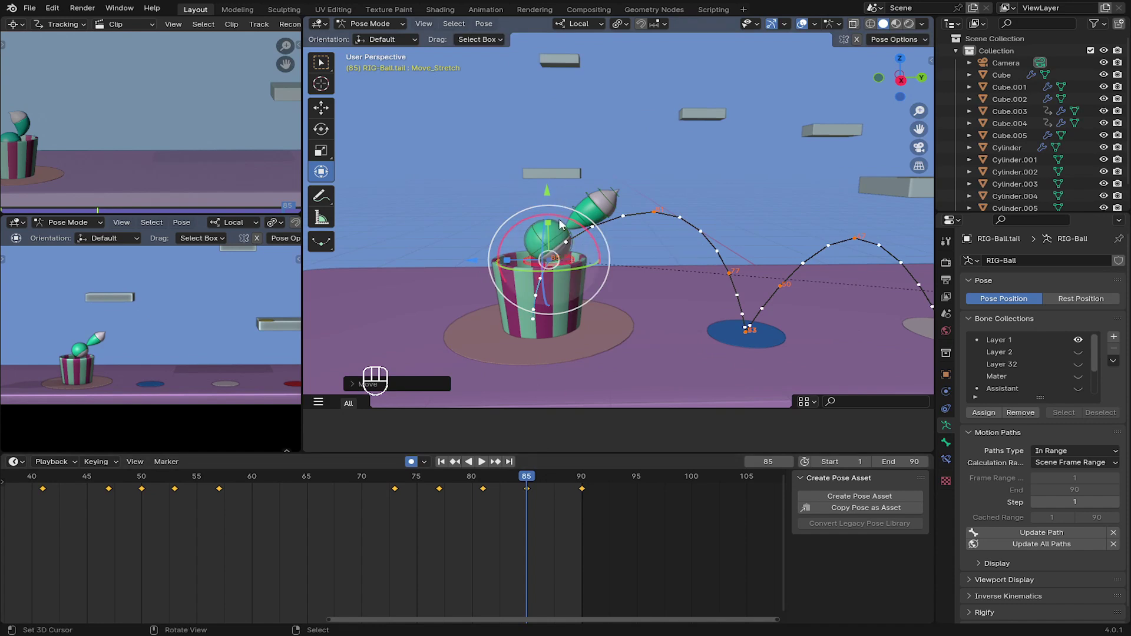
pyautogui.moveTo(564, 215); pyautogui.dragTo(560, 157)
pyautogui.click(548, 127)
pyautogui.moveTo(576, 502); pyautogui.dragTo(332, 445)
pyautogui.click(448, 460)
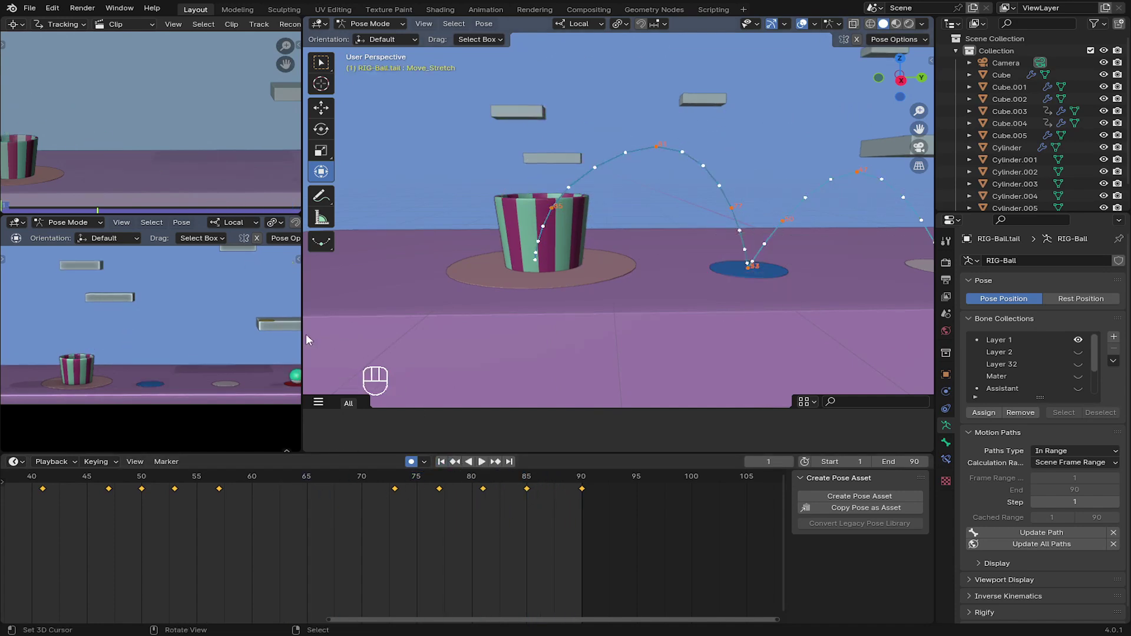
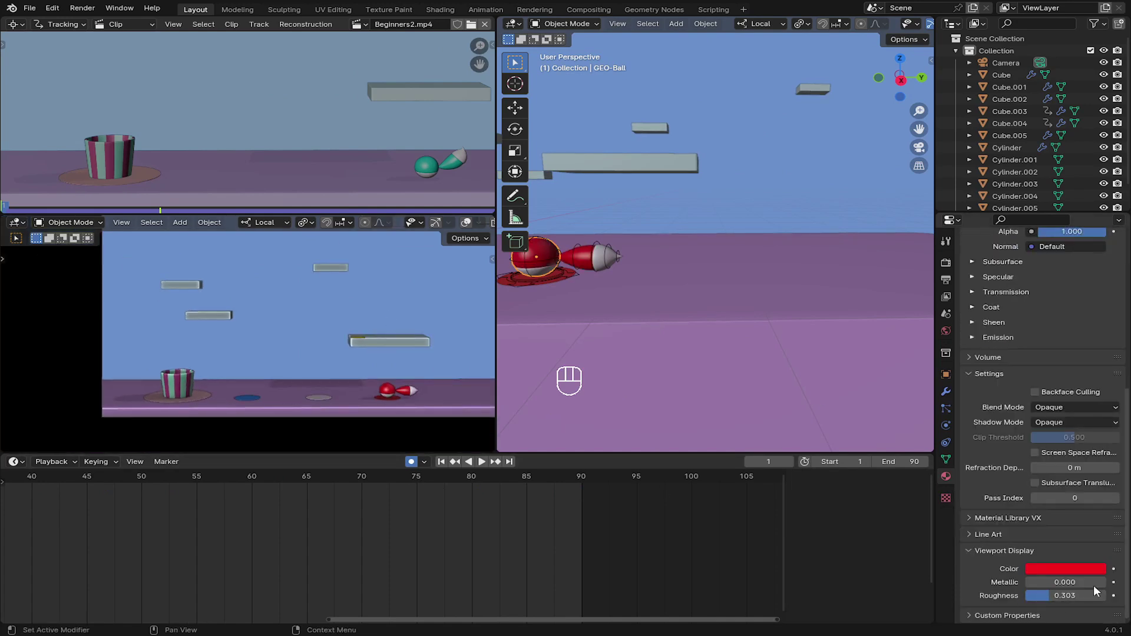
# - Set the ball material's Viewport Display colour to blue and play the animation
pyautogui.moveTo(1055, 566); pyautogui.dragTo(1050, 507)
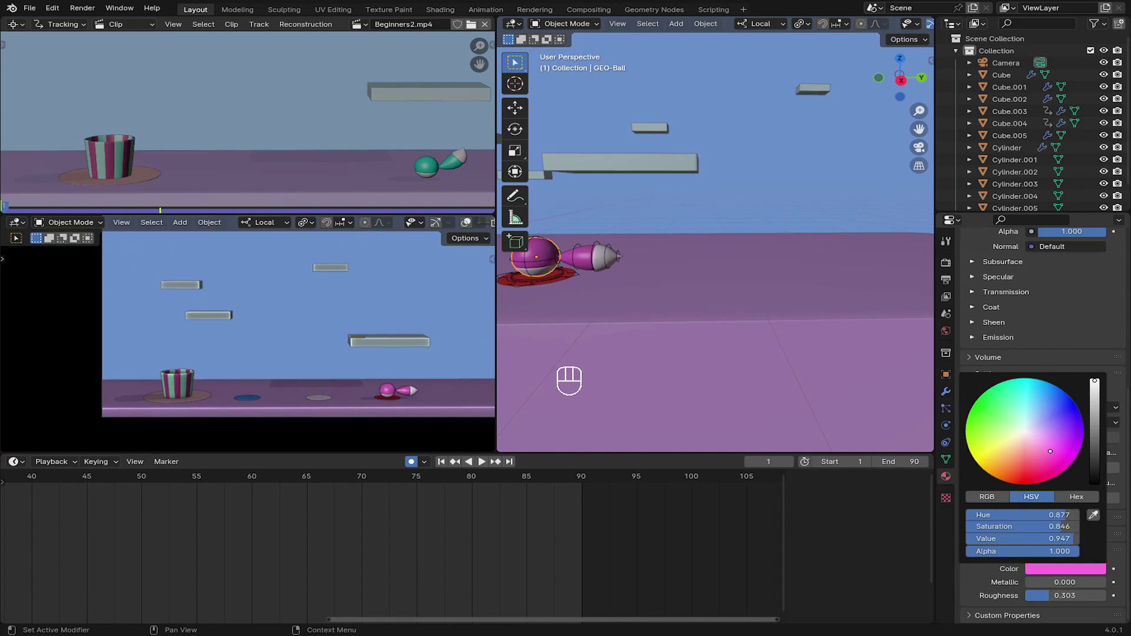
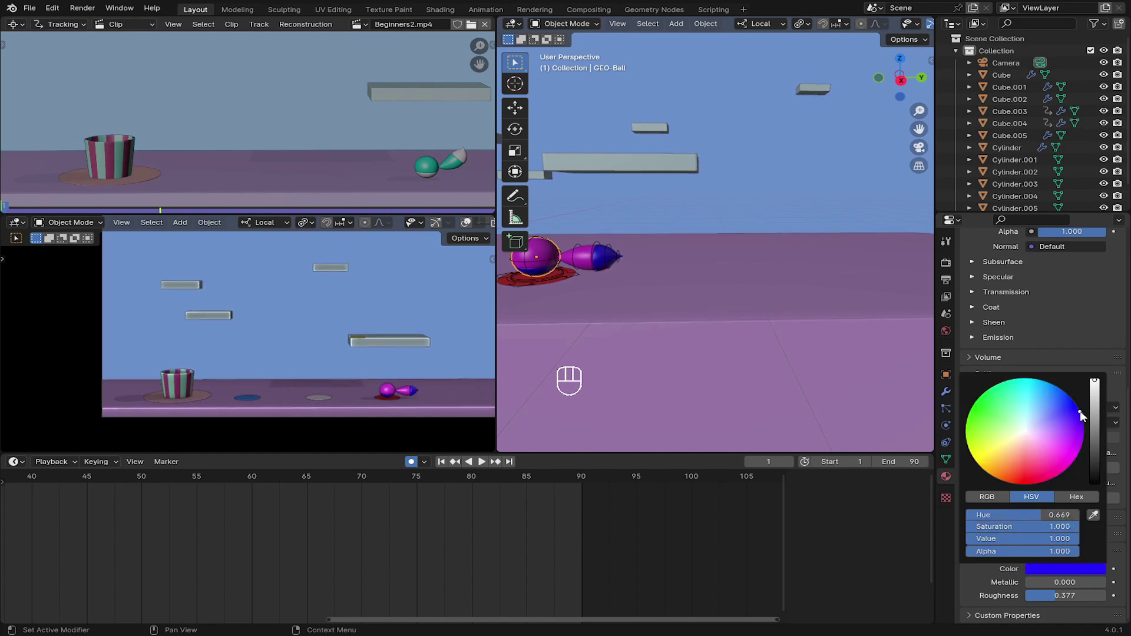
pyautogui.click(446, 466)
pyautogui.press('space')
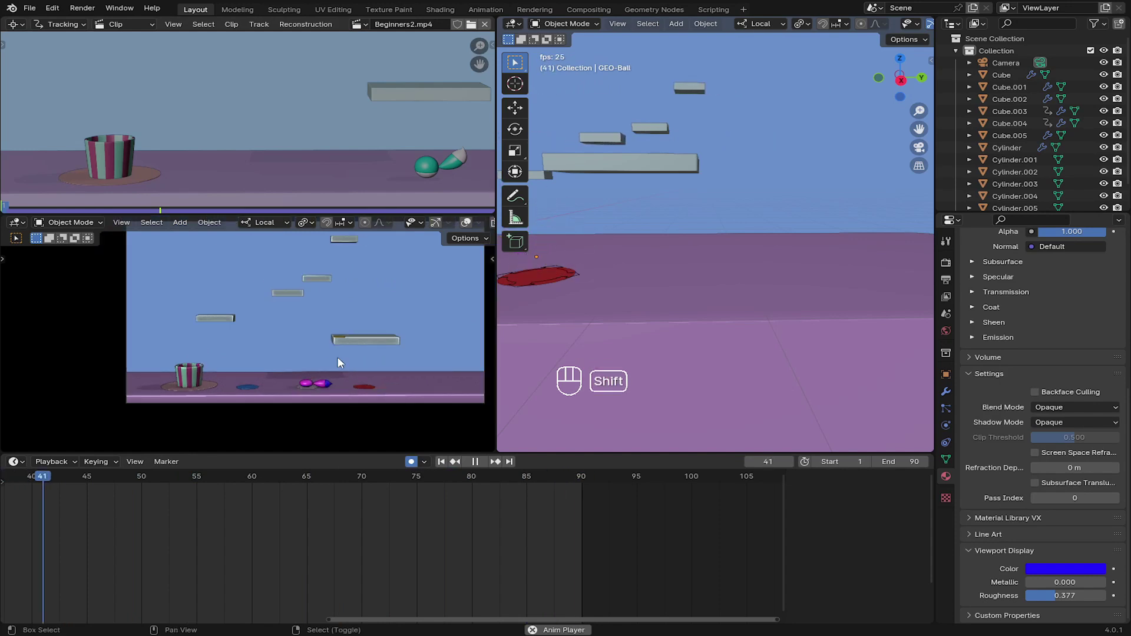
# - Zoom onto the character's tail and select the tip bone Tail.05 in Pose Mode
pyautogui.moveTo(359, 363); pyautogui.dragTo(401, 372)
pyautogui.middleClick(402, 373)
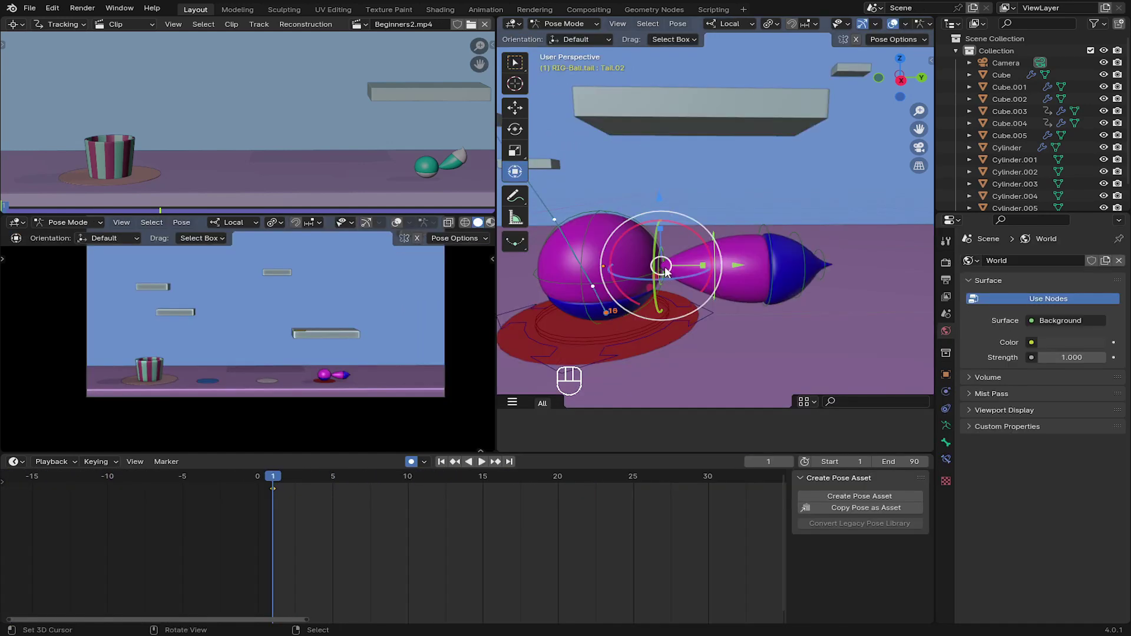
pyautogui.click(663, 261)
pyautogui.click(664, 257)
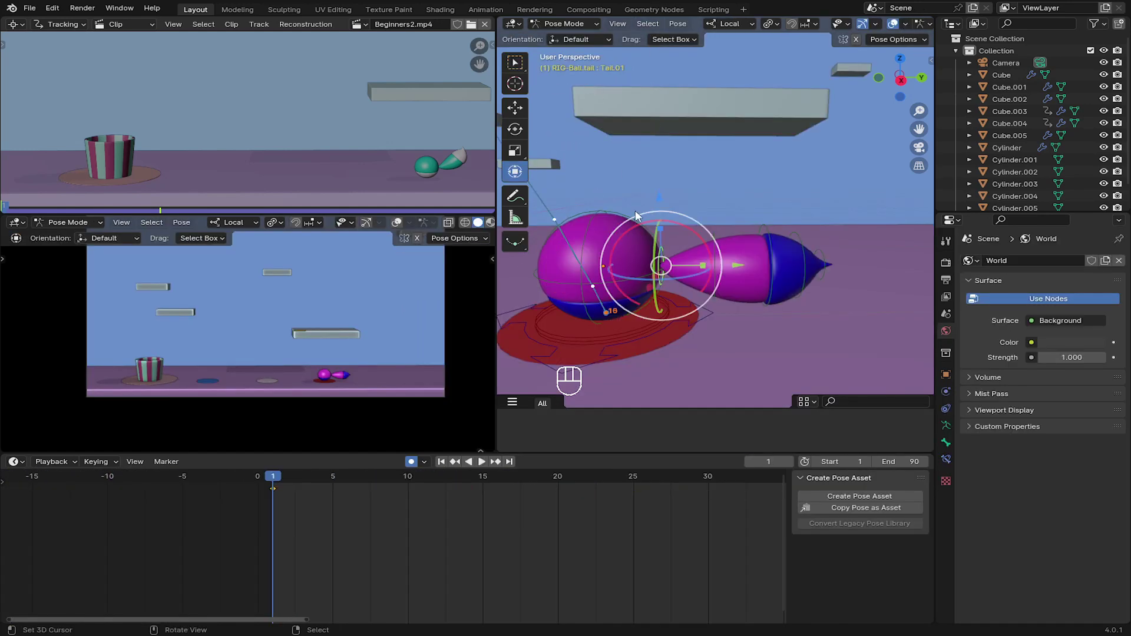
pyautogui.click(714, 233)
pyautogui.middleClick(718, 234)
pyautogui.moveTo(740, 221); pyautogui.dragTo(773, 228)
pyautogui.click(806, 247)
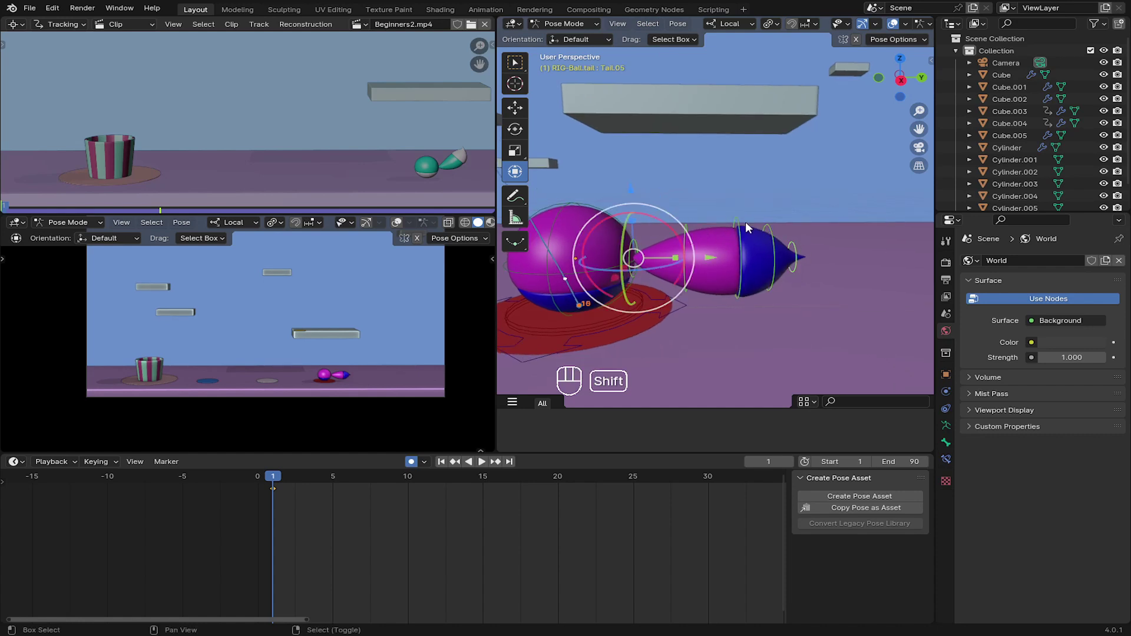
# - Rotate Tail.05 to curl the tail upward and key that pose at frame 1 with Auto Keying
pyautogui.moveTo(775, 26); pyautogui.dragTo(783, 97)
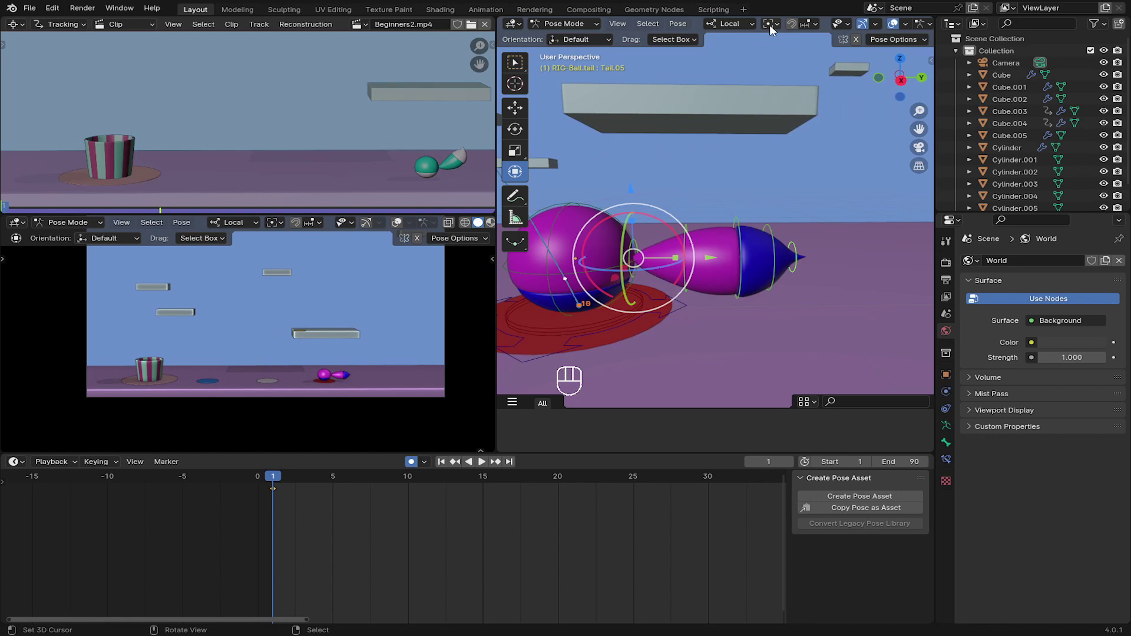
pyautogui.moveTo(773, 28); pyautogui.dragTo(788, 109)
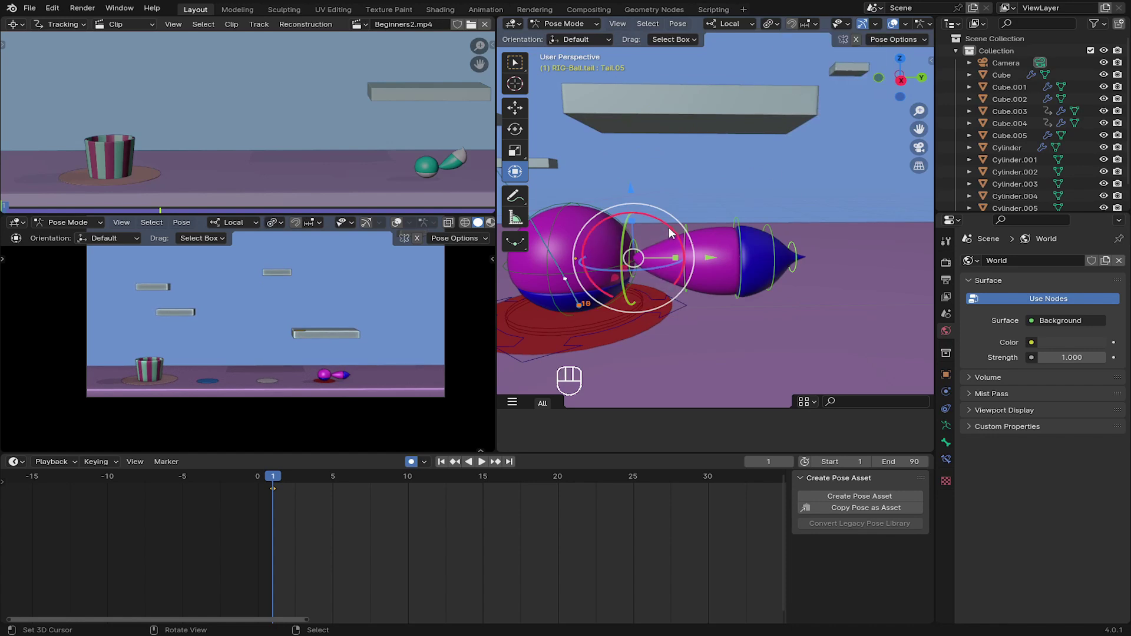
pyautogui.click(674, 230)
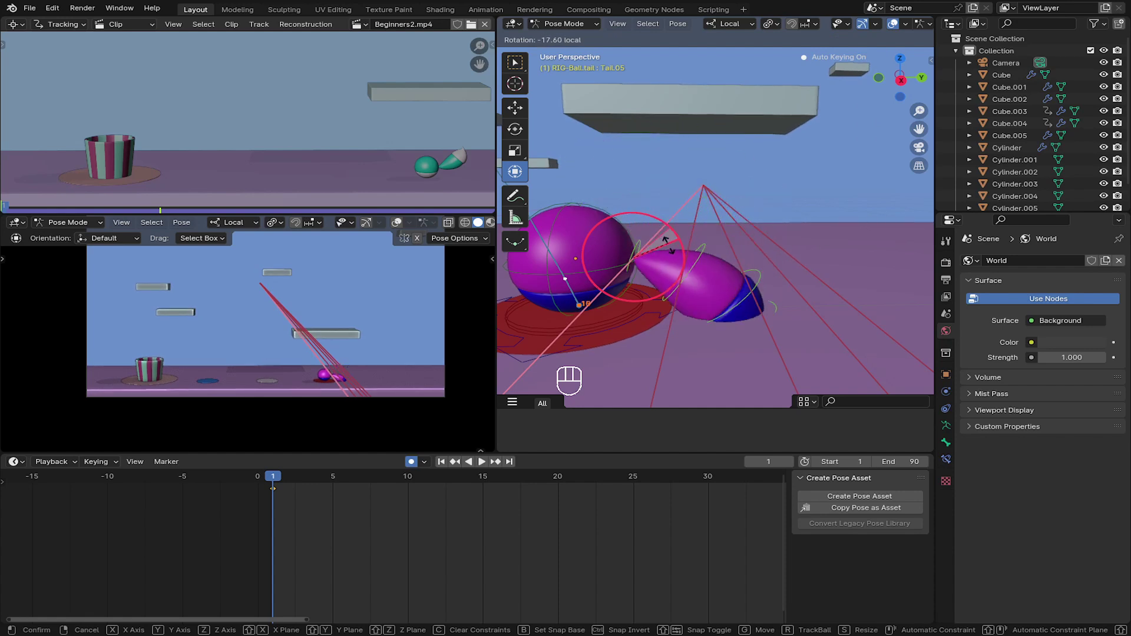
pyautogui.moveTo(672, 257); pyautogui.dragTo(492, 322)
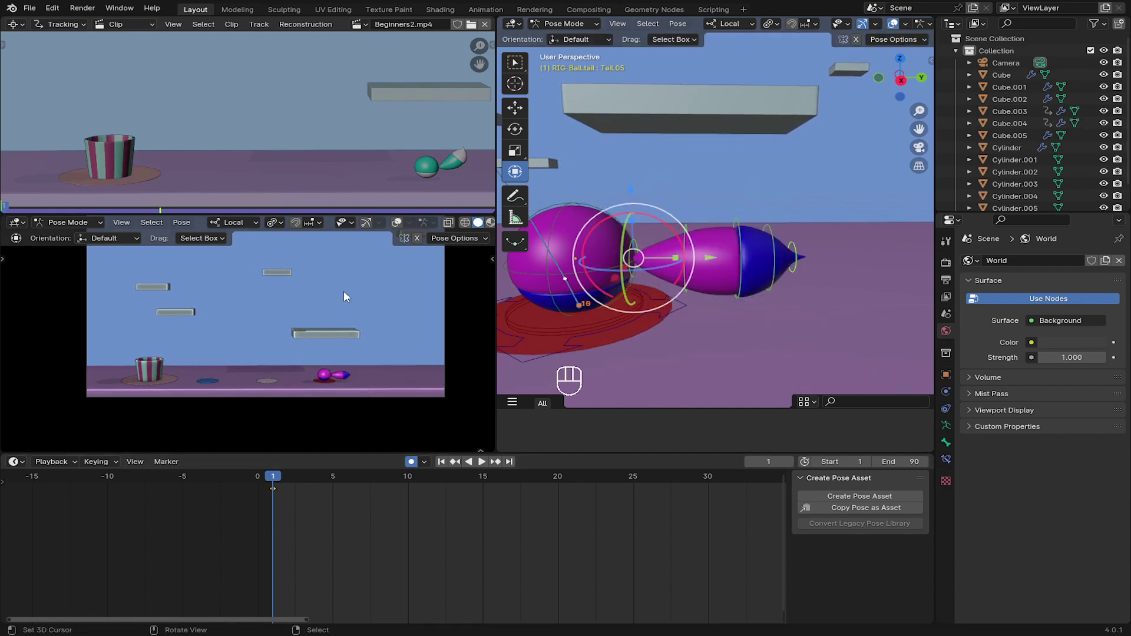
pyautogui.middleClick(320, 303)
pyautogui.moveTo(350, 130); pyautogui.dragTo(387, 184)
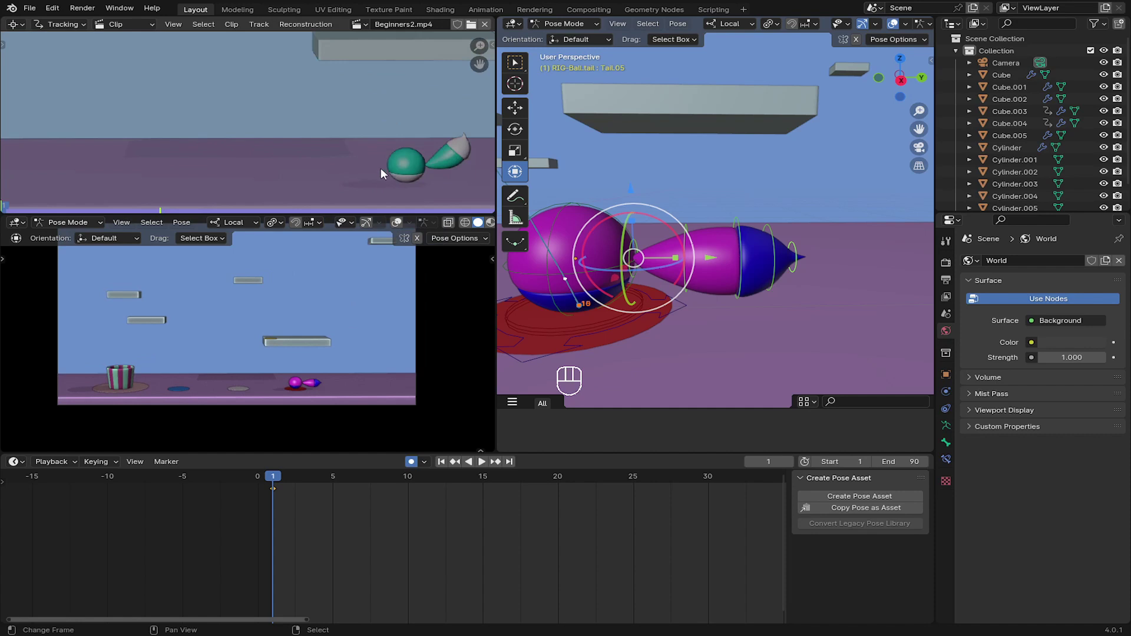
pyautogui.moveTo(307, 162); pyautogui.dragTo(716, 260)
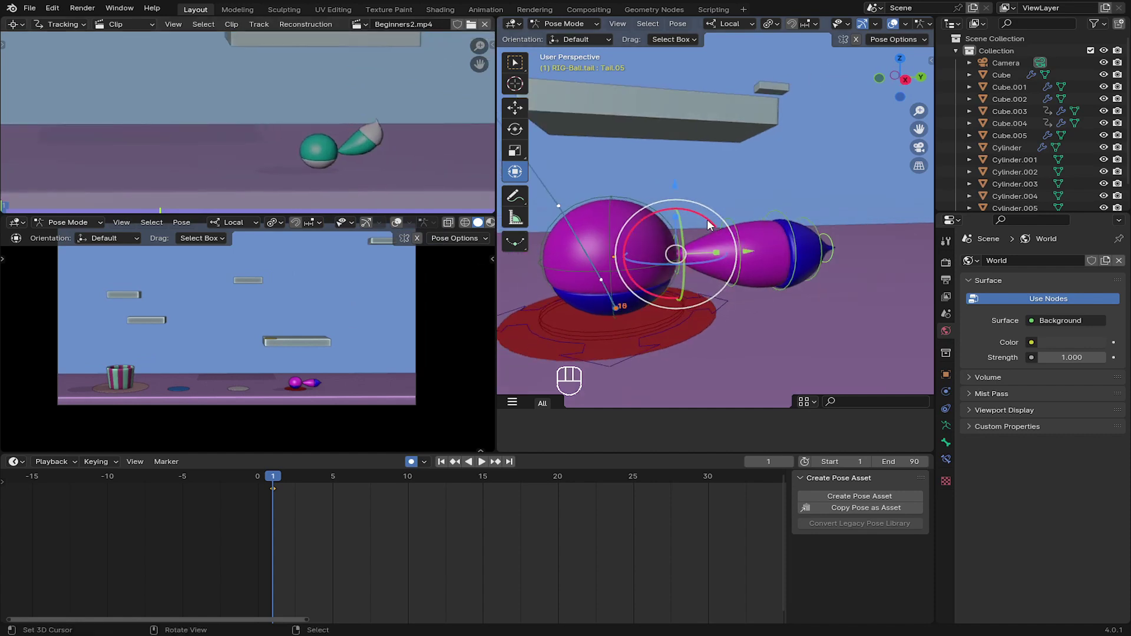
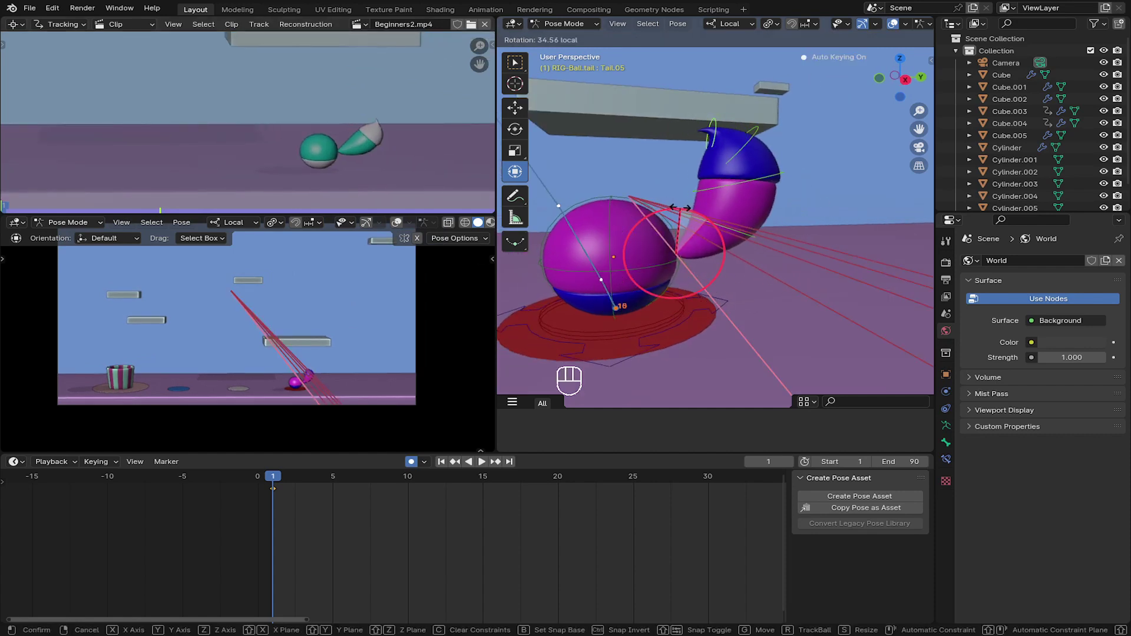
pyautogui.press('i')
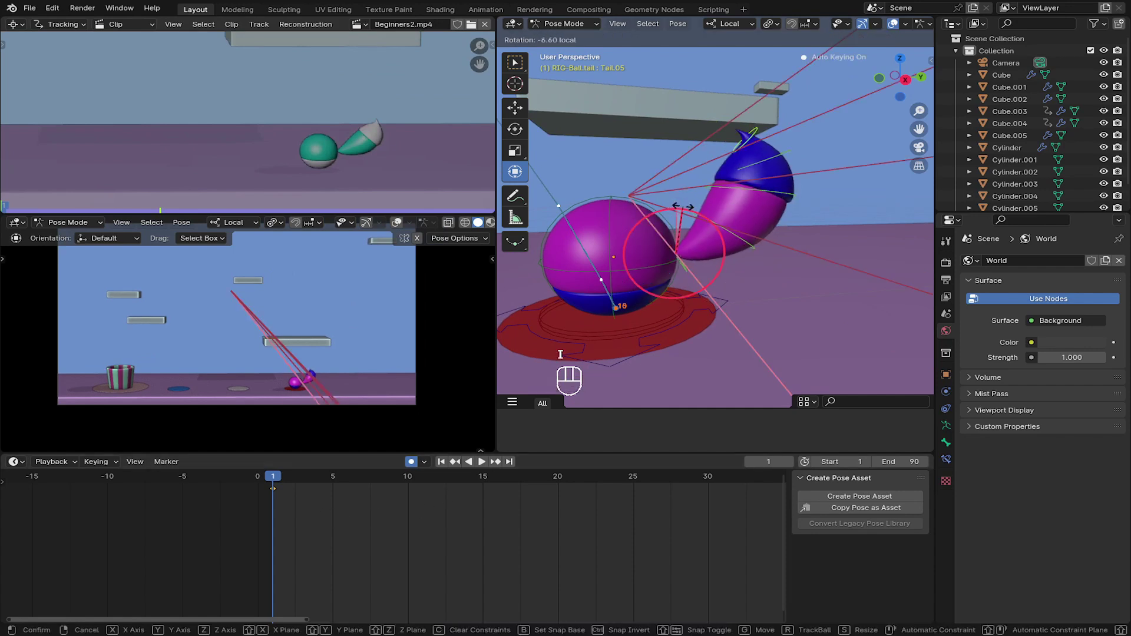
pyautogui.moveTo(301, 491); pyautogui.dragTo(493, 463)
# - Swing the tail forward at frame 13 and bend it back at frame 19, Auto Keying both
pyautogui.click(703, 226)
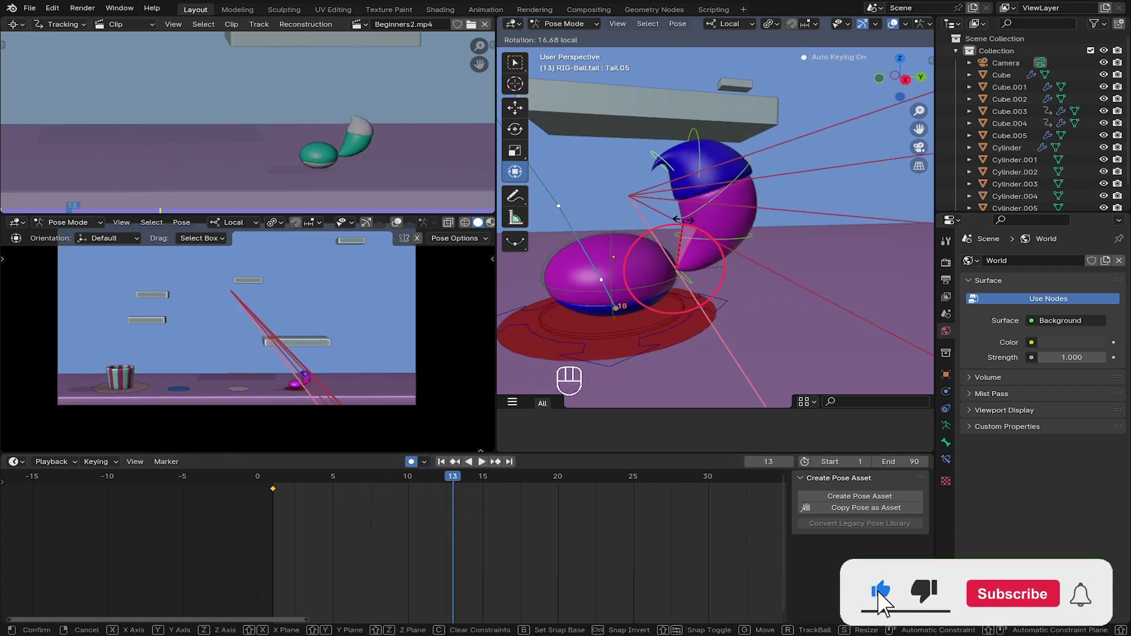
pyautogui.moveTo(496, 507); pyautogui.dragTo(555, 496)
pyautogui.moveTo(639, 233); pyautogui.dragTo(691, 250)
pyautogui.click(721, 137)
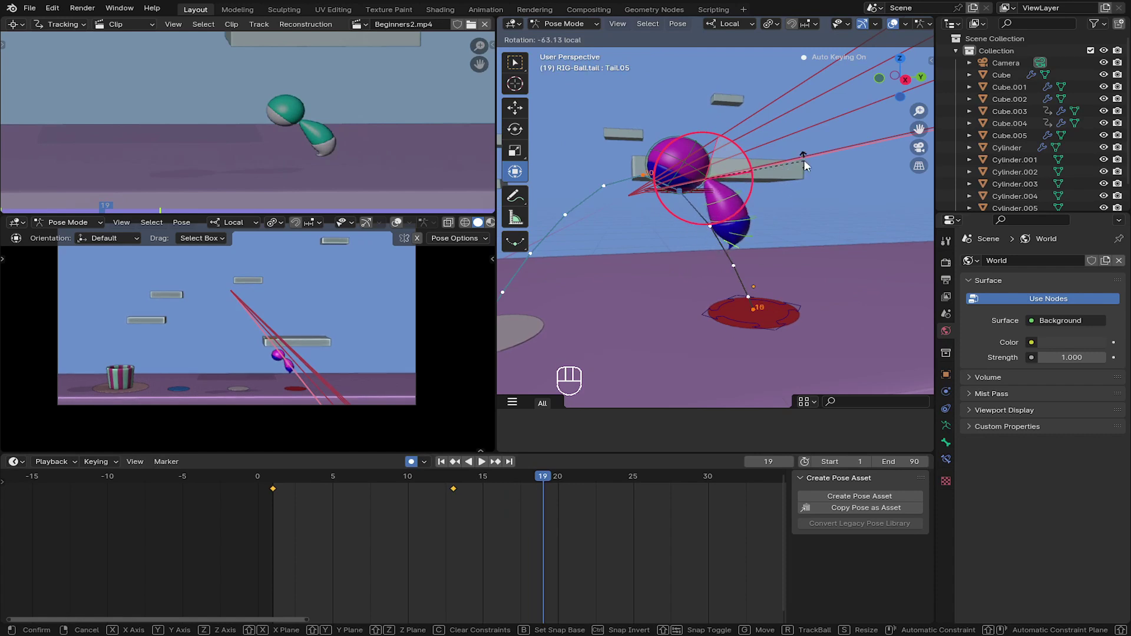
pyautogui.moveTo(559, 500); pyautogui.dragTo(618, 503)
pyautogui.moveTo(648, 337); pyautogui.dragTo(692, 276)
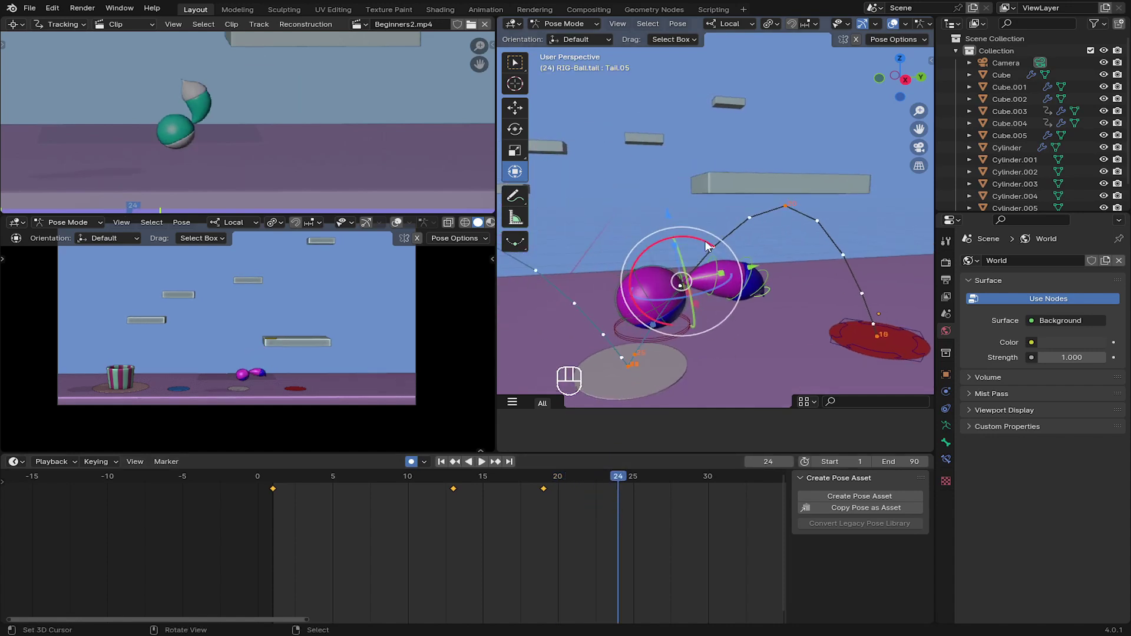
# - Key another tail bend at frame 24, then step on to frame 28
pyautogui.click(708, 242)
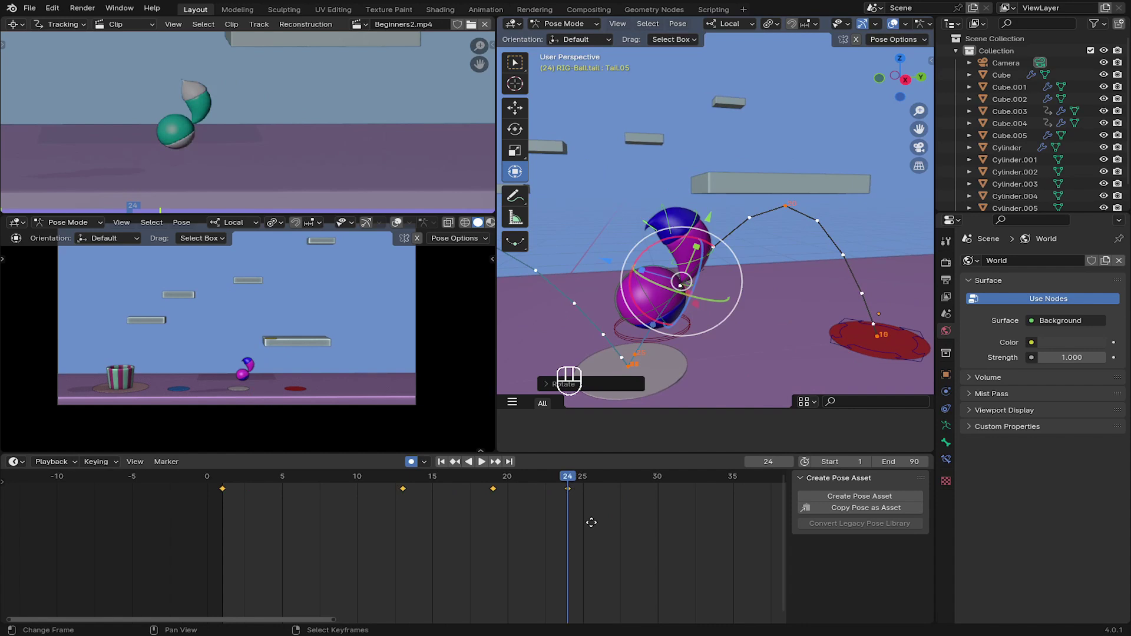
pyautogui.moveTo(500, 507); pyautogui.dragTo(544, 510)
pyautogui.moveTo(509, 508); pyautogui.dragTo(544, 510)
pyautogui.moveTo(618, 334); pyautogui.dragTo(612, 289)
pyautogui.click(621, 289)
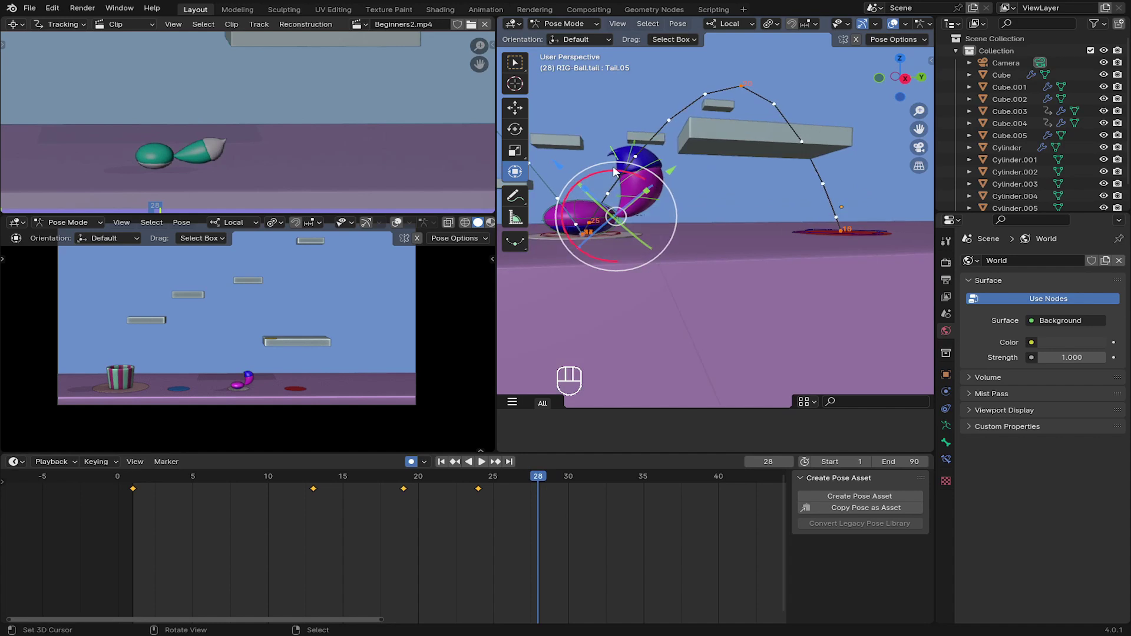
# - Rotate the tail for a key at frame 28, then move to frame 41 and frame the tail in view
pyautogui.click(619, 168)
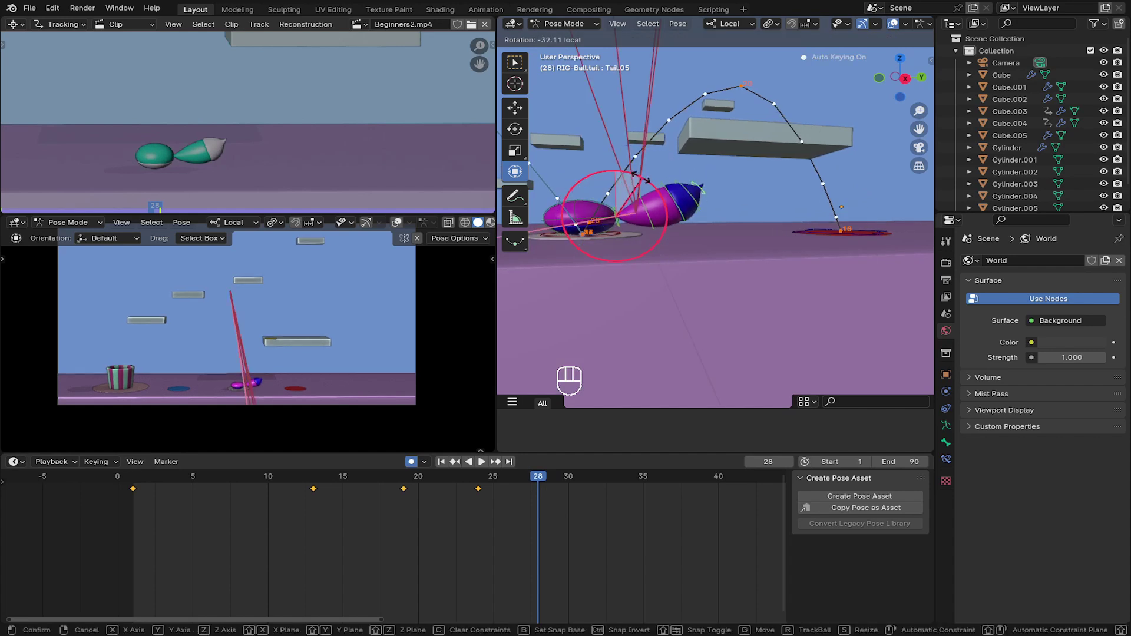
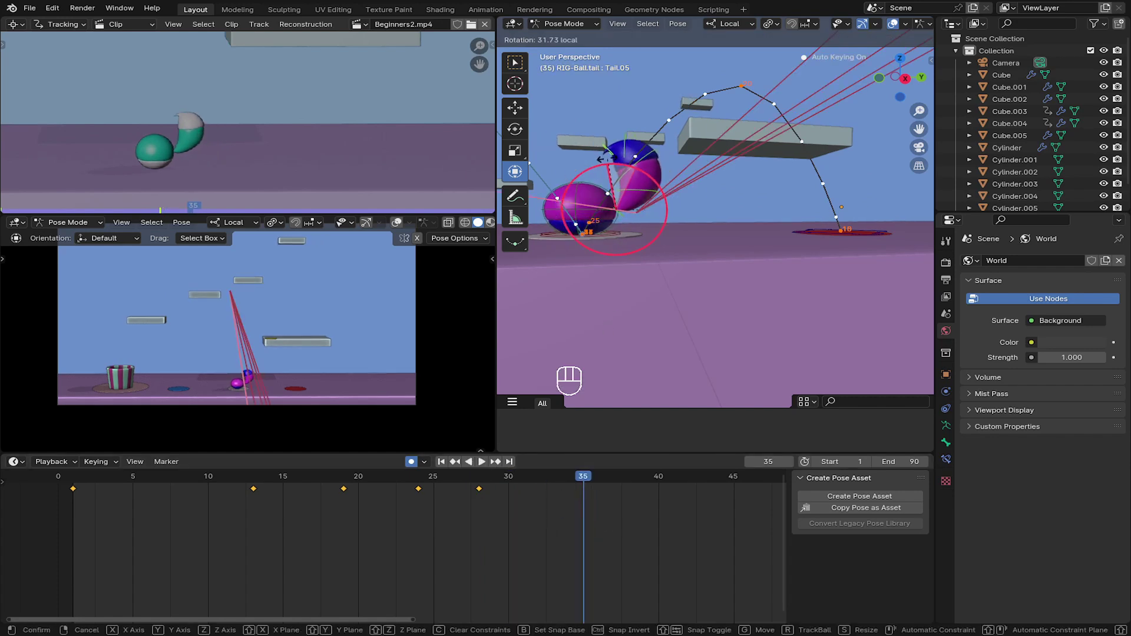
pyautogui.middleClick(503, 527)
pyautogui.moveTo(498, 518); pyautogui.dragTo(548, 269)
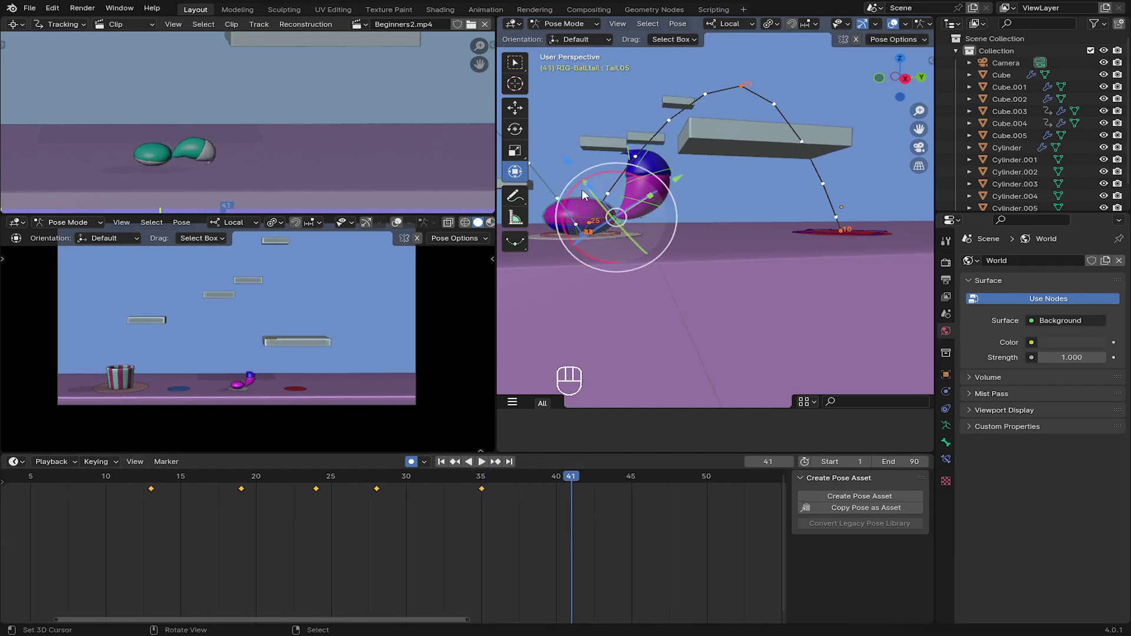
pyautogui.click(607, 173)
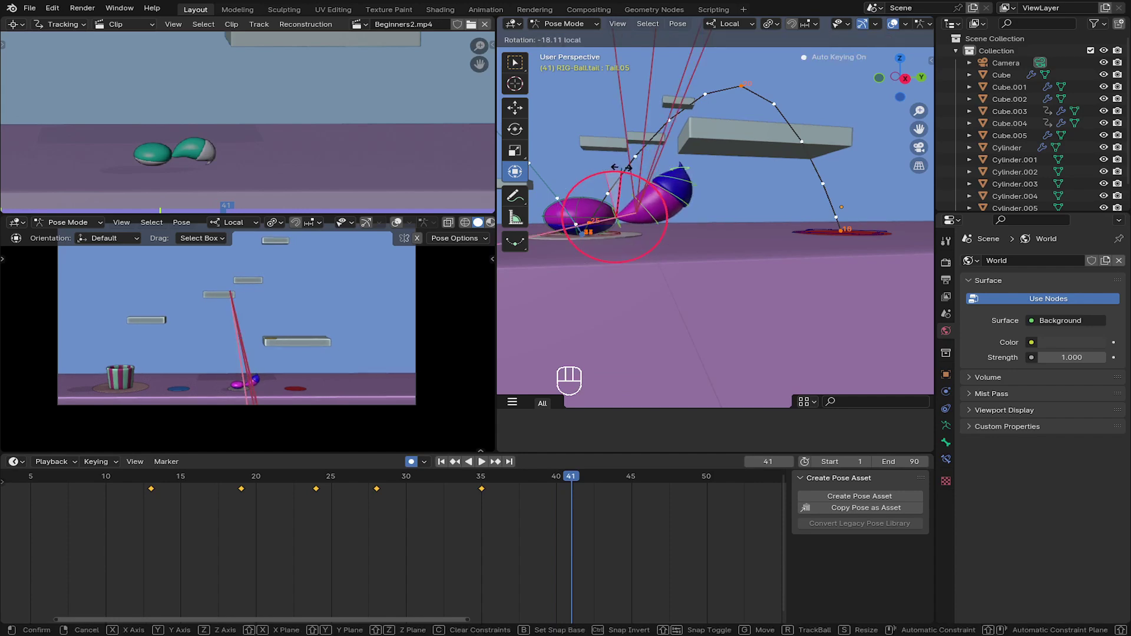
pyautogui.middleClick(617, 185)
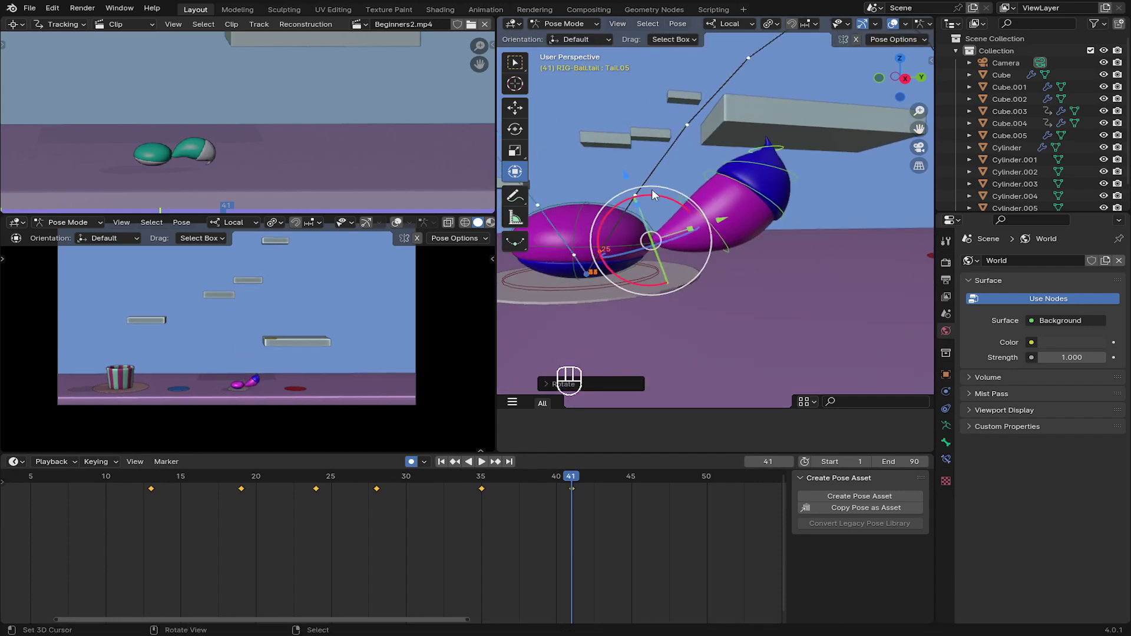
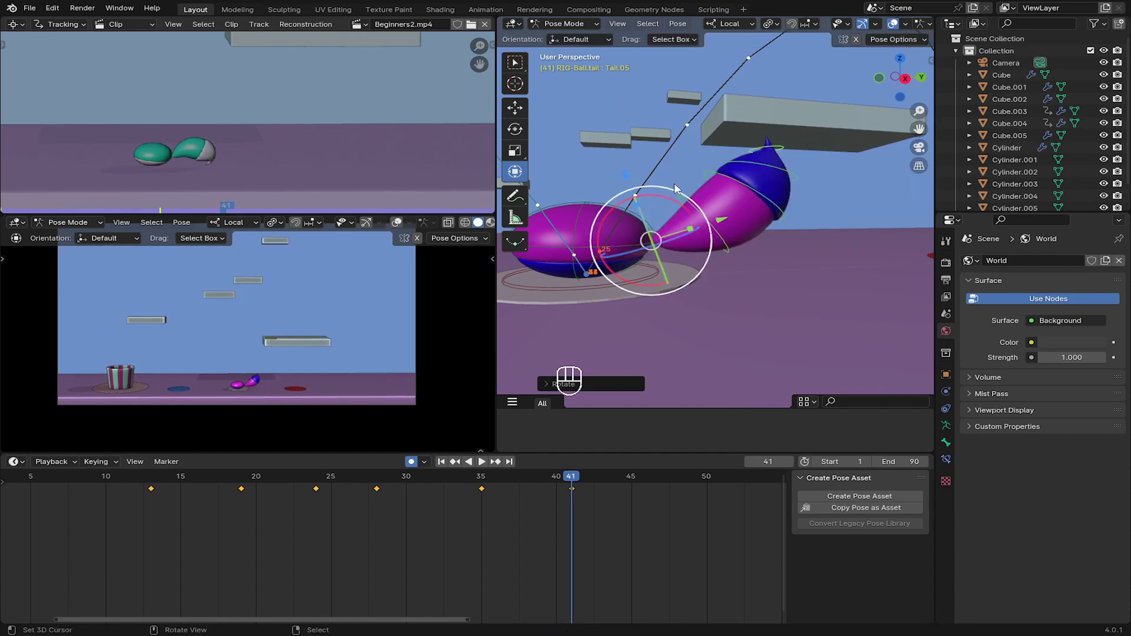
pyautogui.middleClick(651, 221)
# - Rotate the tail tip and middle bones into a new curl, keyed at frame 41
pyautogui.click(623, 197)
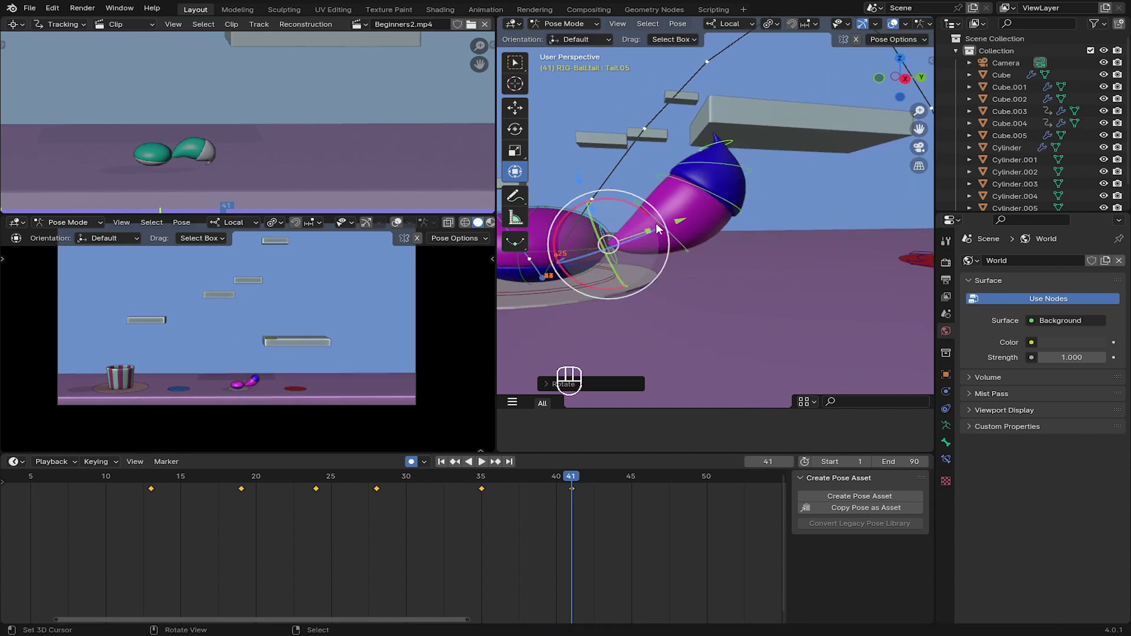
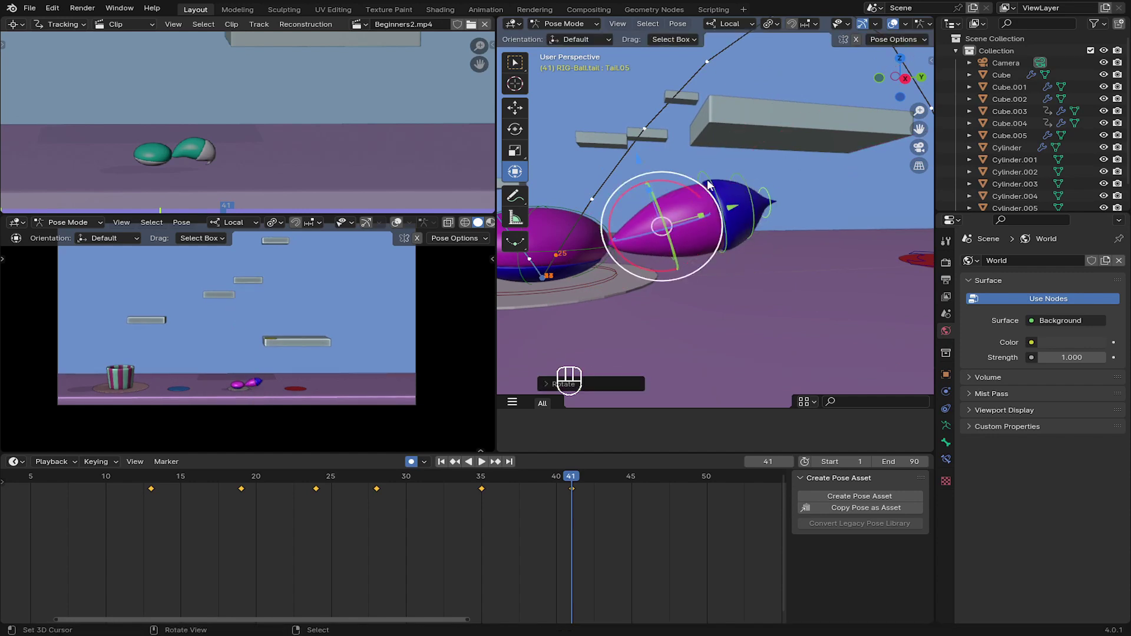
pyautogui.click(748, 172)
pyautogui.click(765, 191)
pyautogui.click(729, 170)
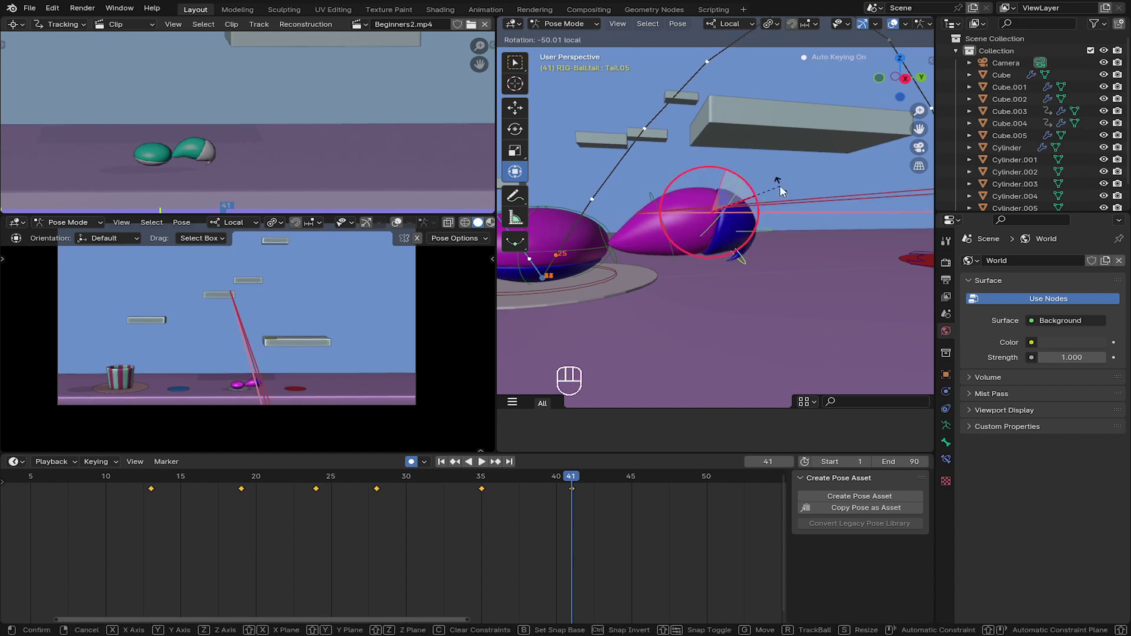
pyautogui.click(257, 307)
pyautogui.click(647, 256)
pyautogui.click(682, 246)
pyautogui.click(709, 233)
pyautogui.click(658, 199)
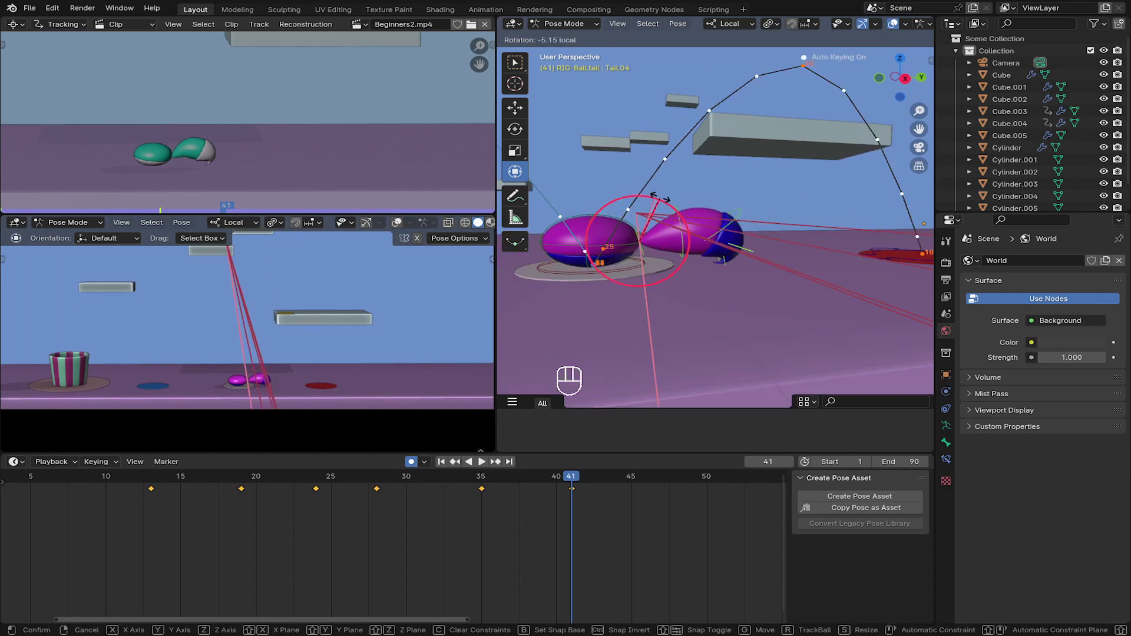
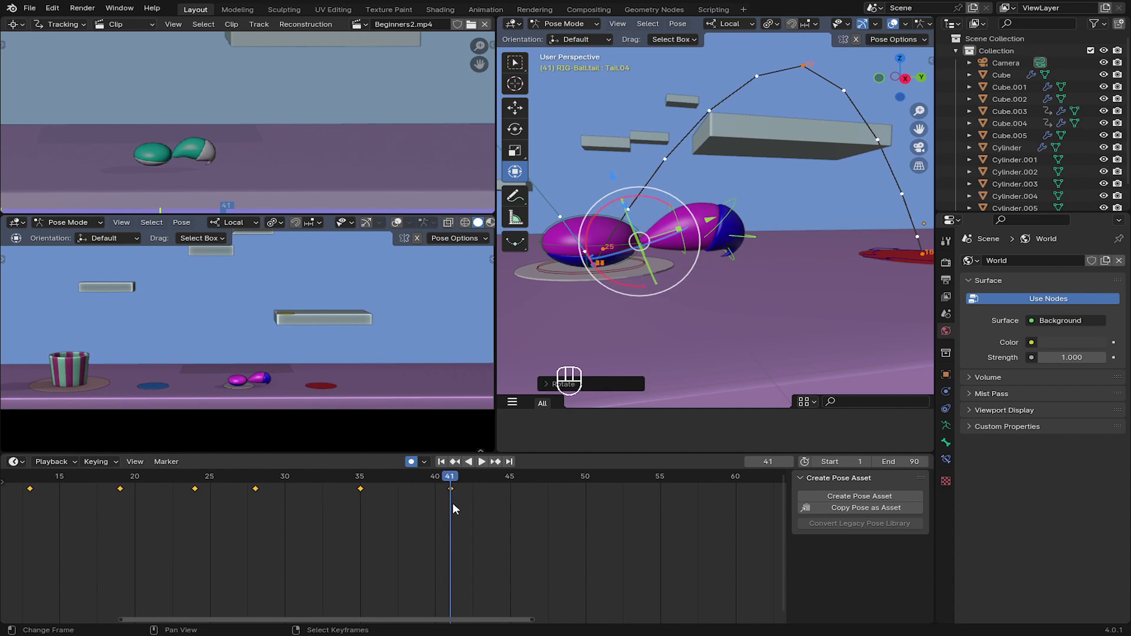
# - Key the tail pose at frame 45, then scrub the timeline on to frame 50
pyautogui.moveTo(467, 507); pyautogui.dragTo(577, 352)
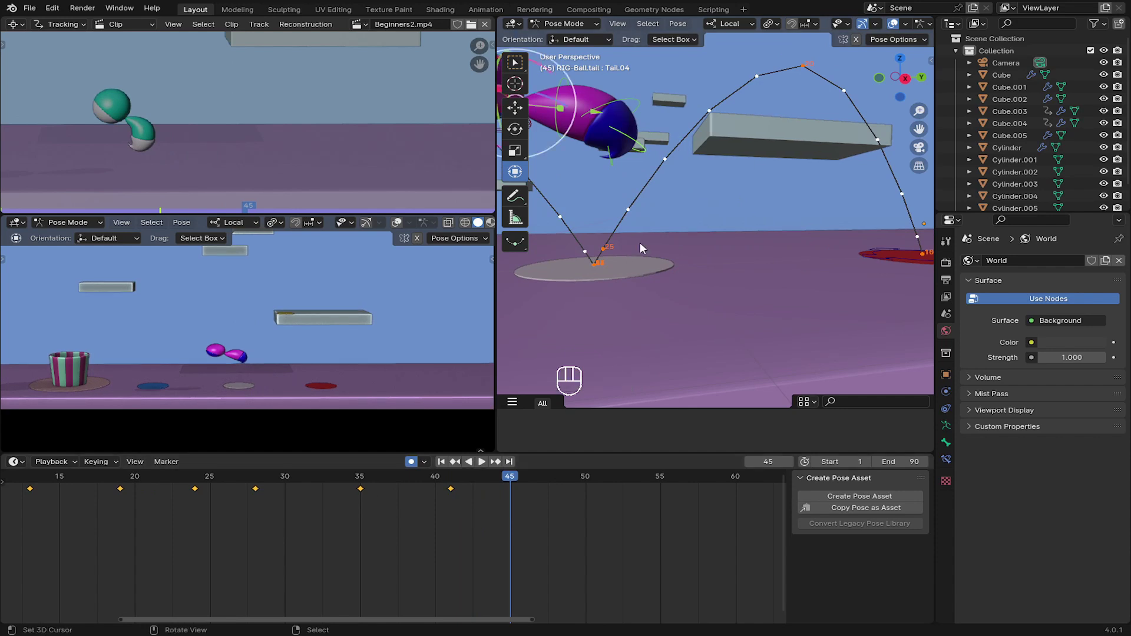
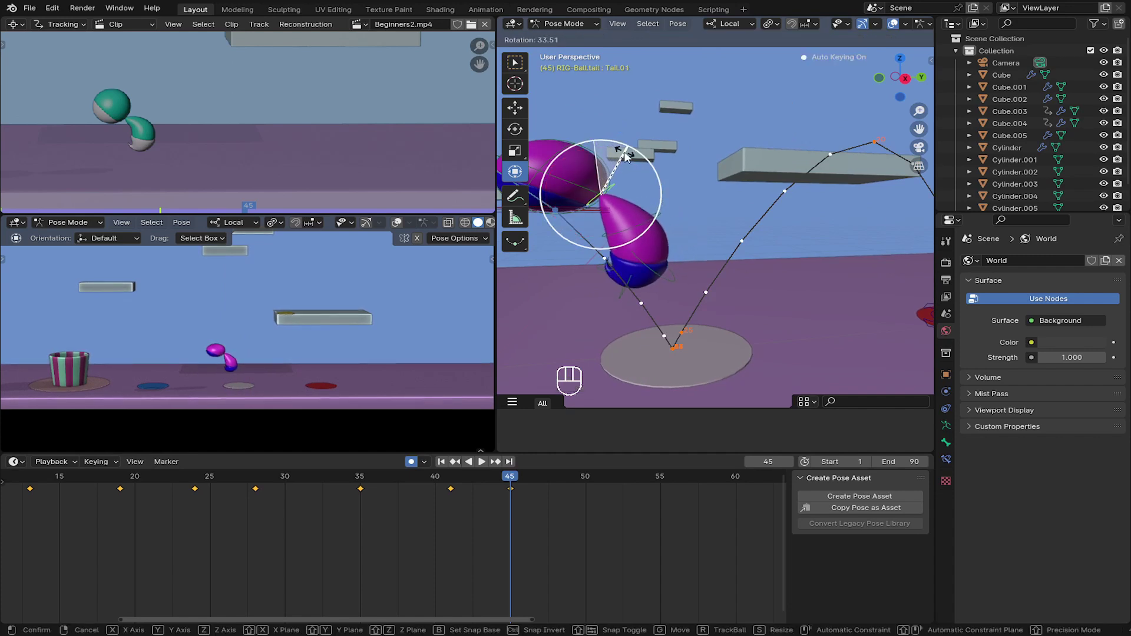
pyautogui.moveTo(459, 496); pyautogui.dragTo(520, 502)
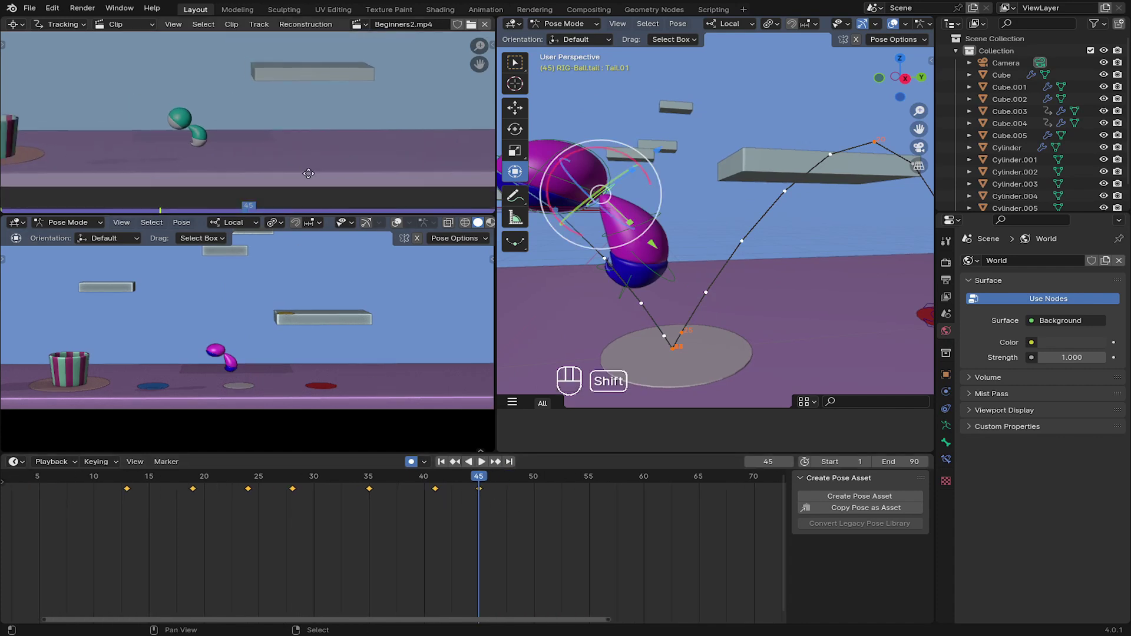
pyautogui.moveTo(503, 505); pyautogui.dragTo(535, 470)
pyautogui.moveTo(606, 268); pyautogui.dragTo(686, 291)
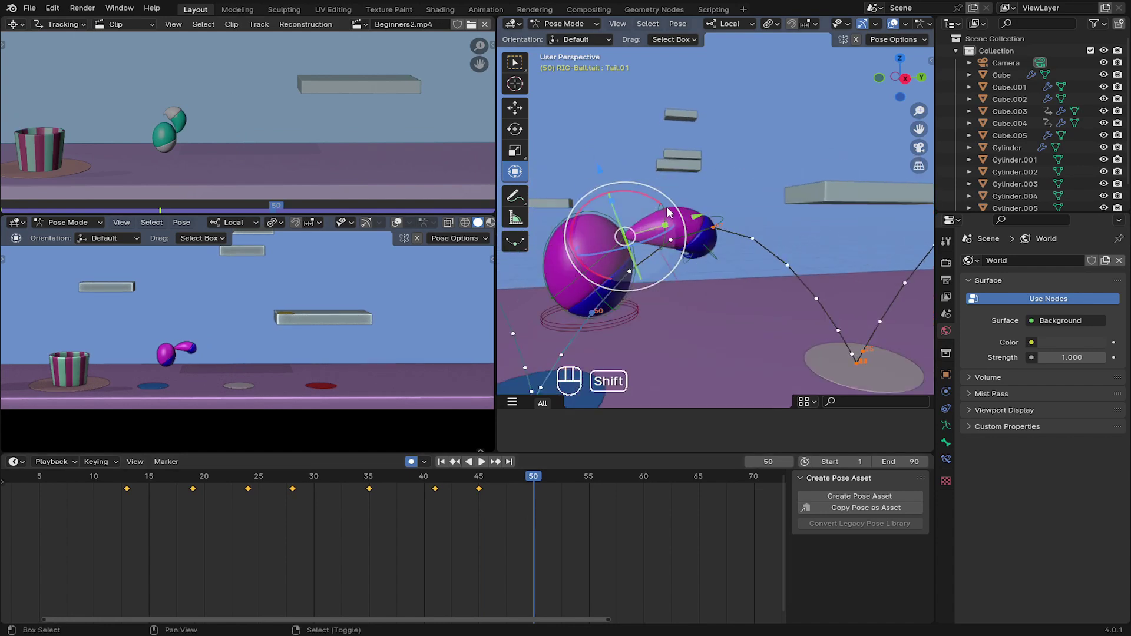
# - Select all four tail bones and rotate them together into the frame-50 pose
pyautogui.click(670, 210)
pyautogui.click(719, 215)
pyautogui.click(718, 268)
pyautogui.click(694, 263)
pyautogui.press('alt+s')
pyautogui.press('alt+s')
pyautogui.press('alt+r')
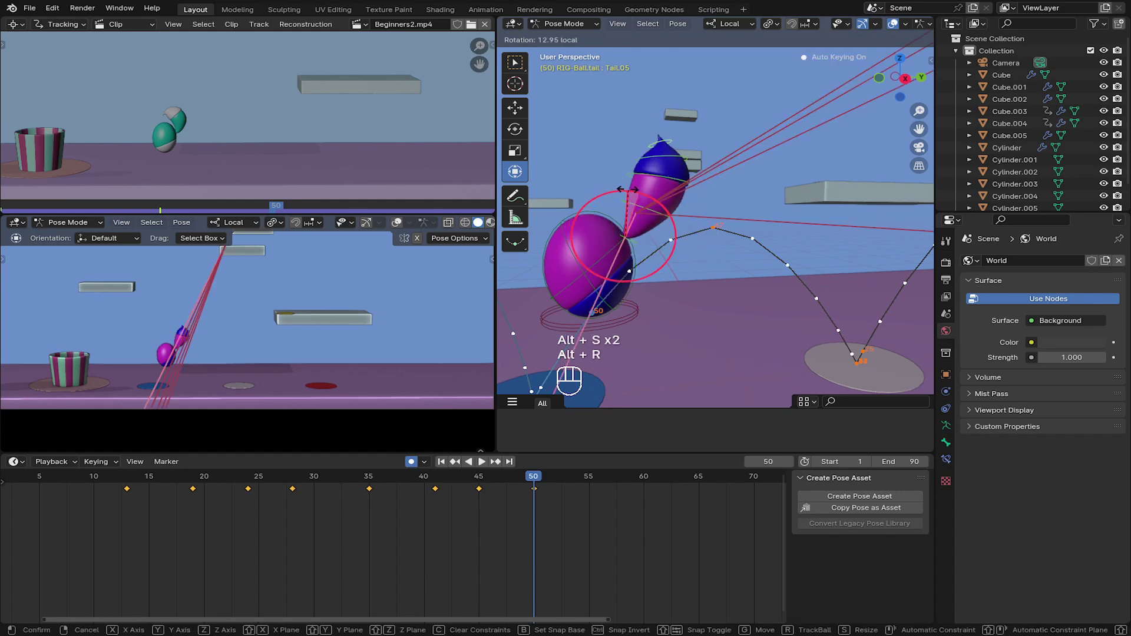
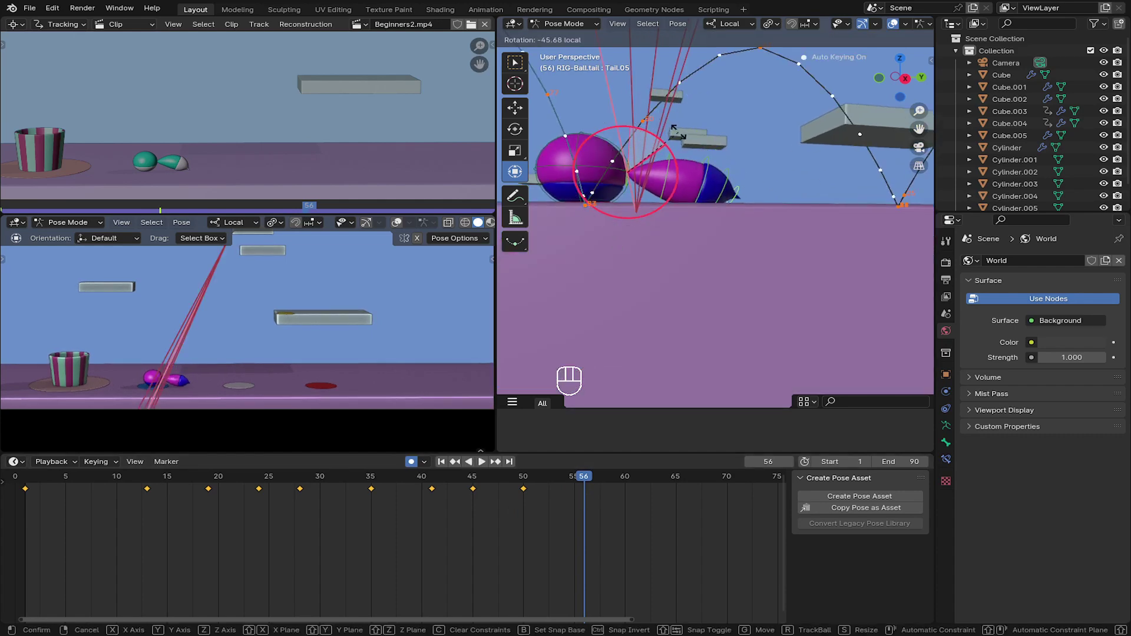
# - Select the tail's bones from base to tip at frame 56
pyautogui.middleClick(665, 186)
pyautogui.click(627, 204)
pyautogui.click(632, 202)
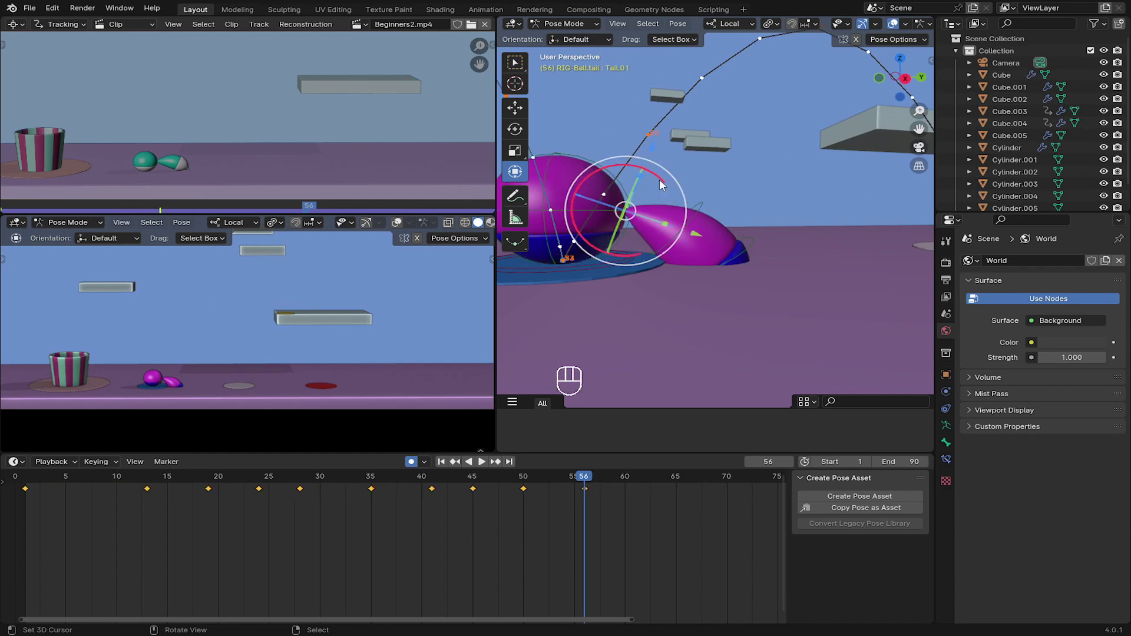
pyautogui.click(663, 182)
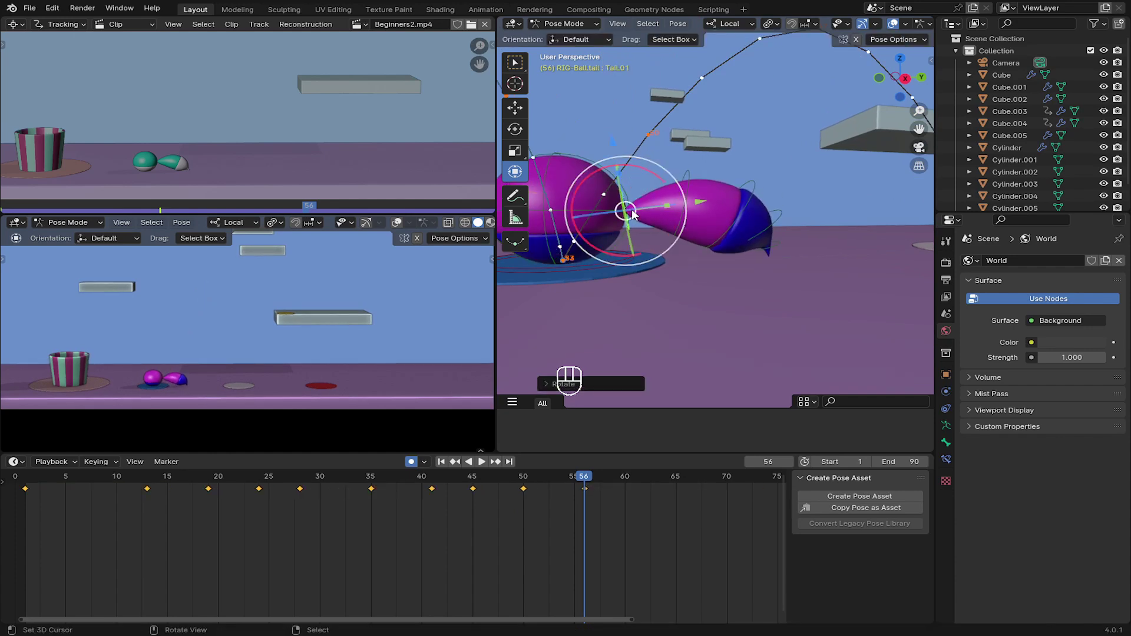
pyautogui.click(704, 175)
pyautogui.click(714, 176)
pyautogui.click(703, 171)
pyautogui.click(774, 186)
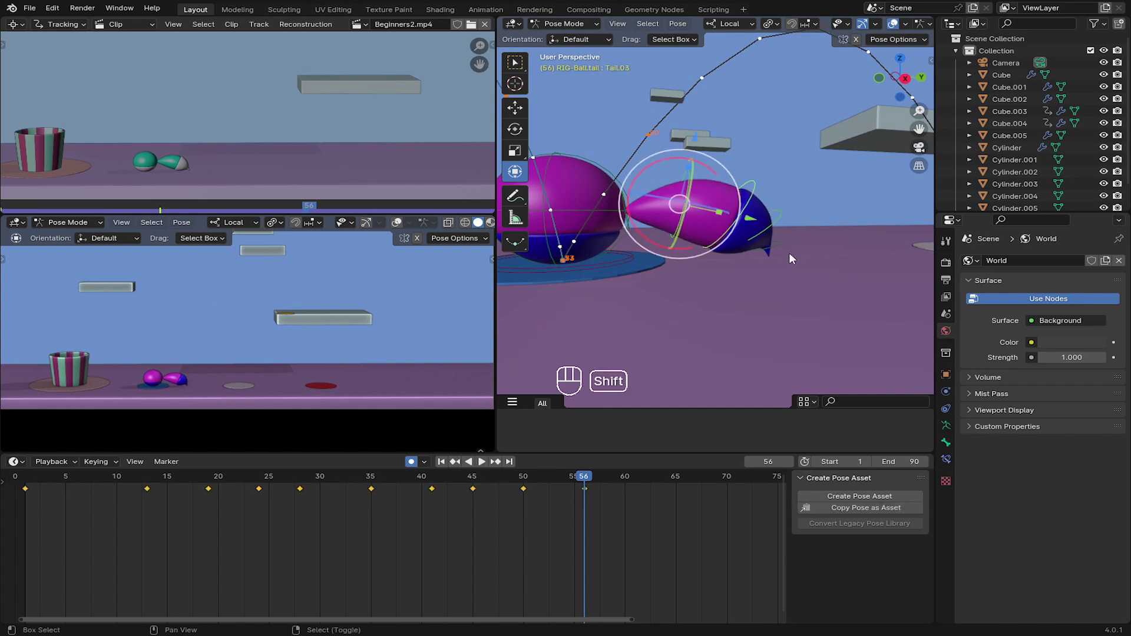
pyautogui.click(783, 240)
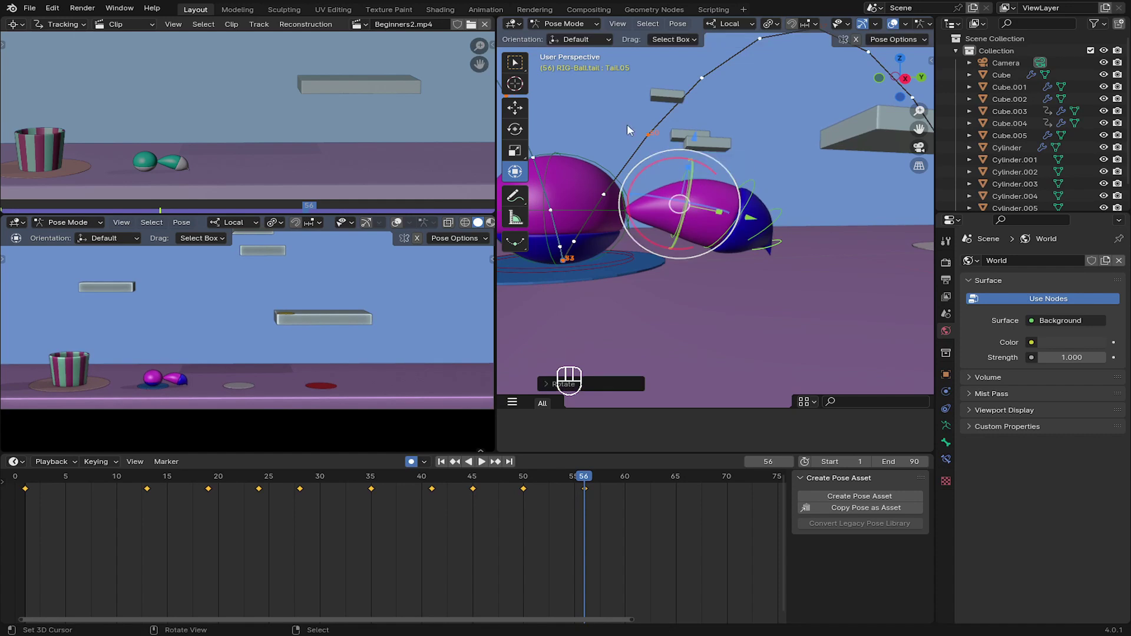
# - Rotate the tail to key it at frame 56, then move to frame 60 and grab a tail bone
pyautogui.moveTo(629, 203); pyautogui.dragTo(647, 341)
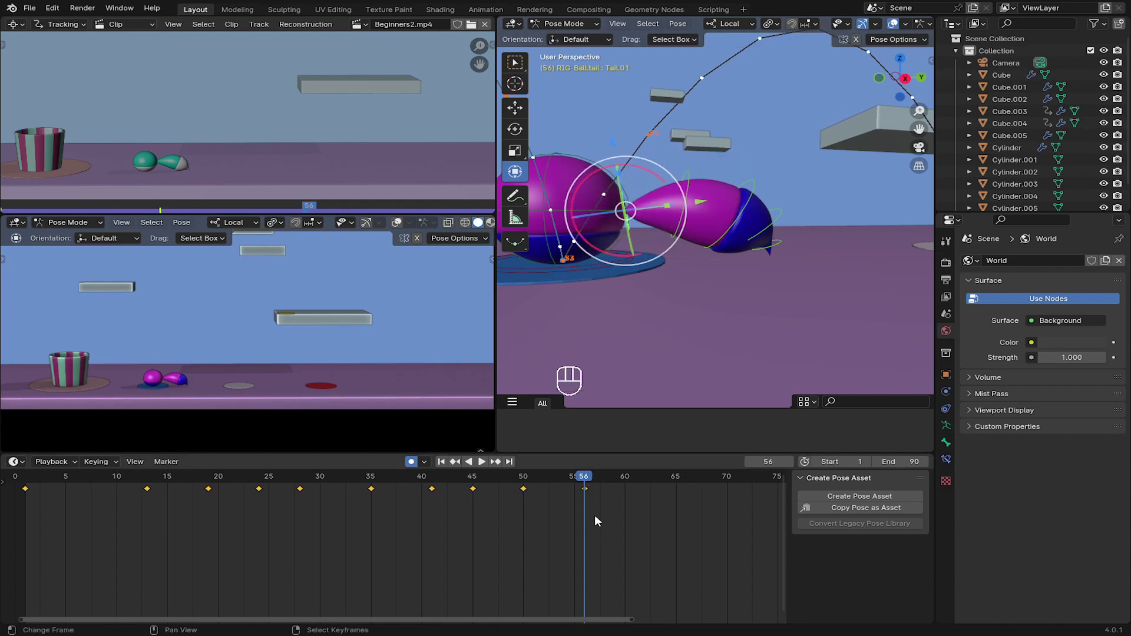
pyautogui.moveTo(608, 519); pyautogui.dragTo(630, 476)
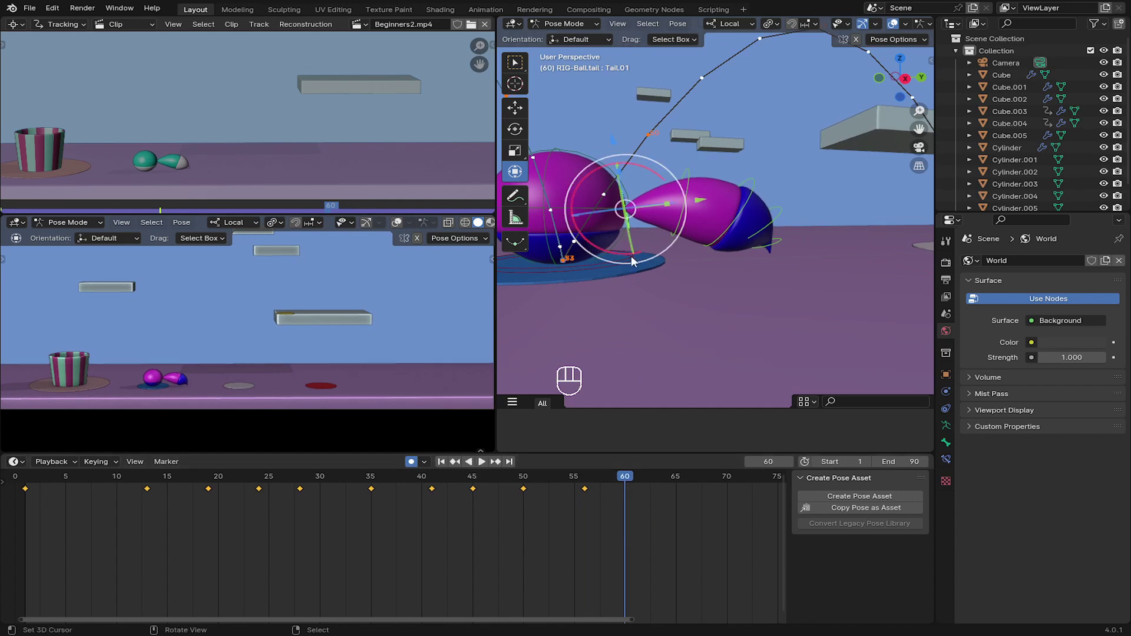
pyautogui.click(645, 162)
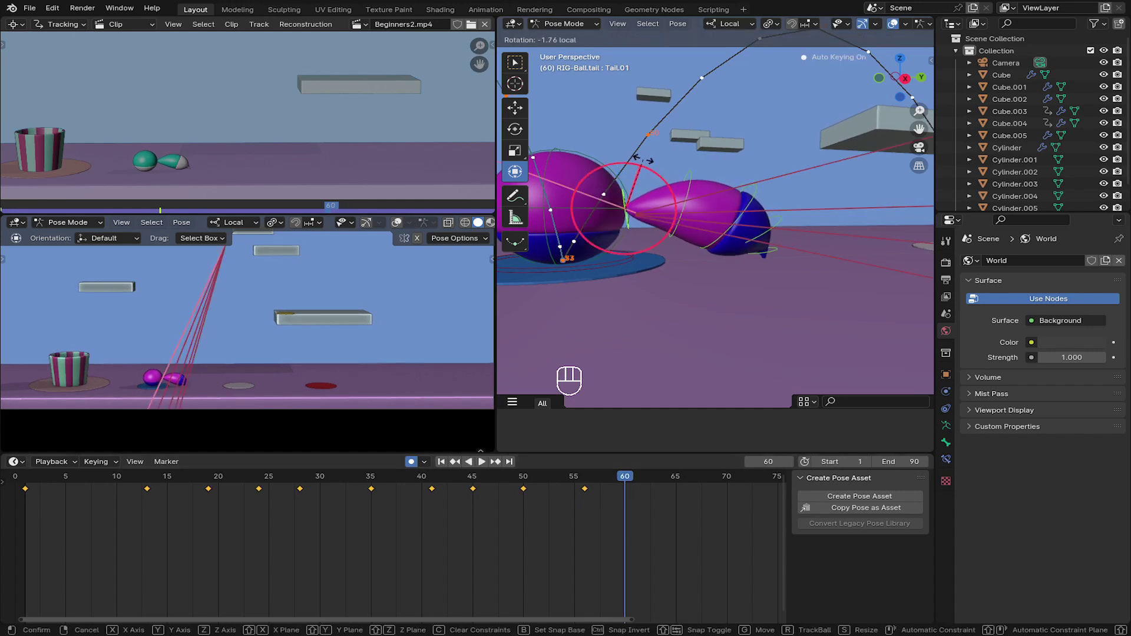
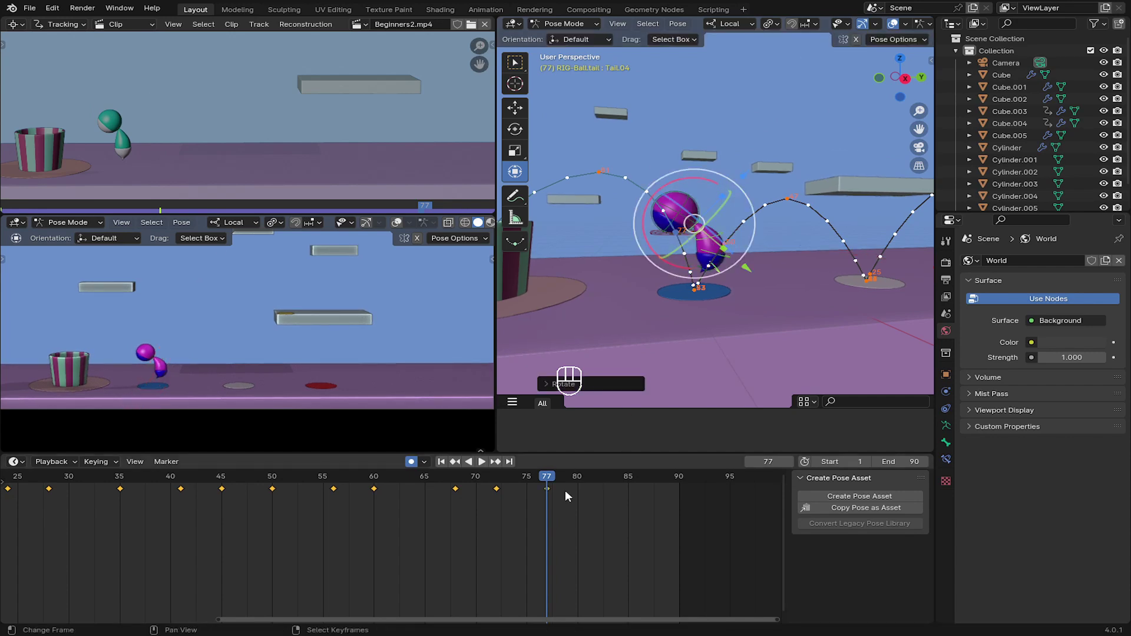
# - Scrub to frame 82 and select the tail bone to rotate there
pyautogui.moveTo(569, 499); pyautogui.dragTo(597, 452)
pyautogui.moveTo(595, 310); pyautogui.dragTo(640, 214)
pyautogui.click(665, 143)
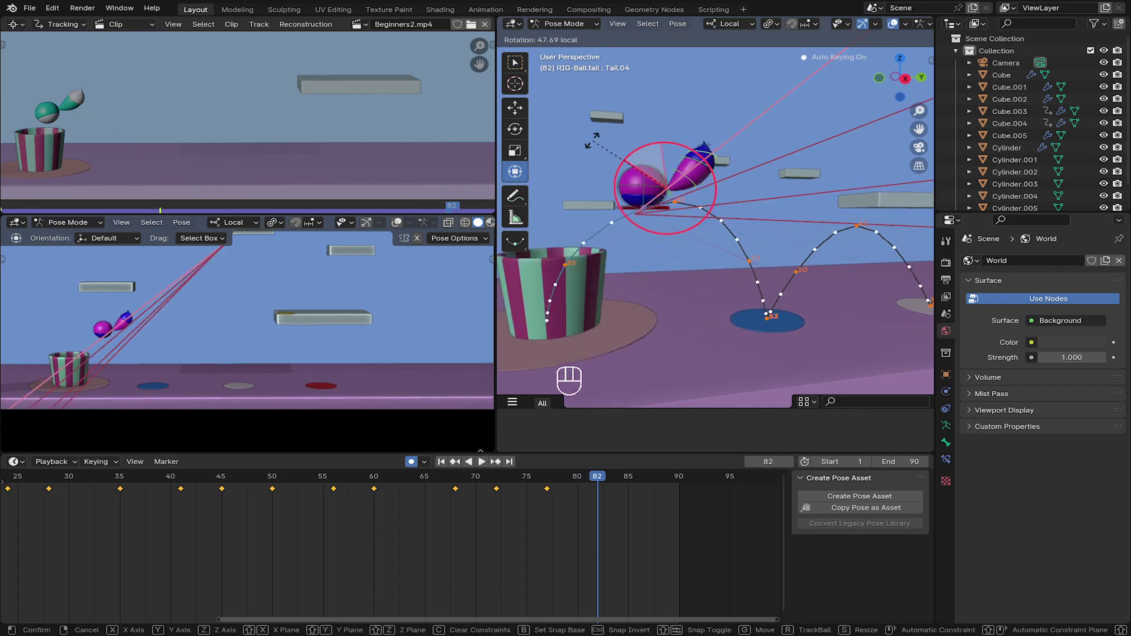
# - Rotate the tail at frame 87, then move on to the final frame 90
pyautogui.moveTo(622, 504); pyautogui.dragTo(648, 510)
pyautogui.moveTo(603, 286); pyautogui.dragTo(677, 242)
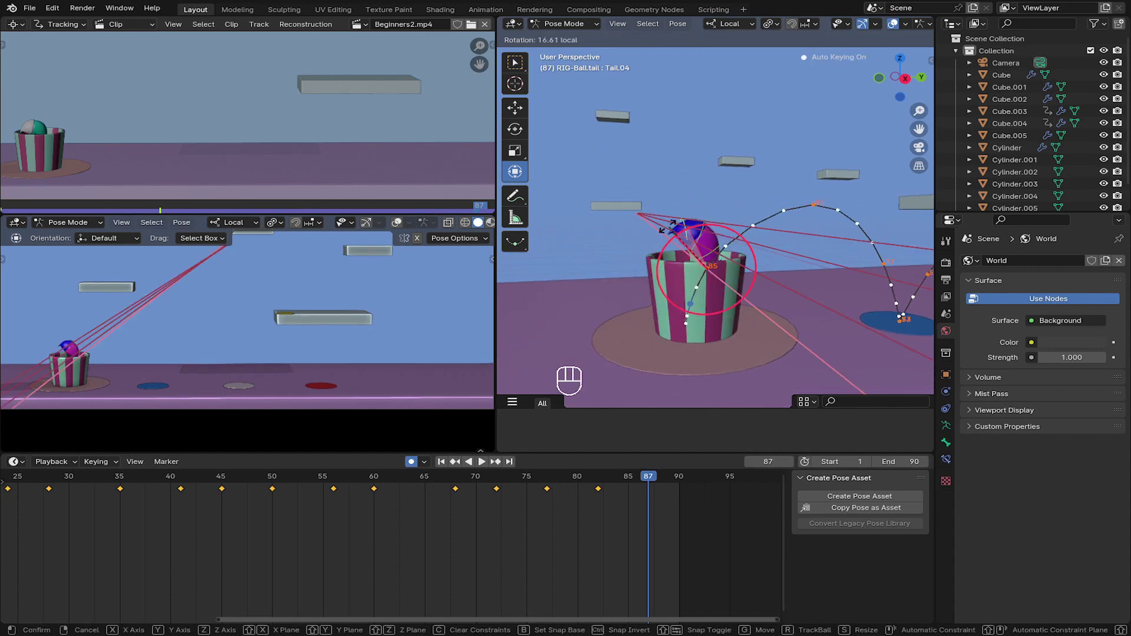
pyautogui.moveTo(670, 503); pyautogui.dragTo(677, 467)
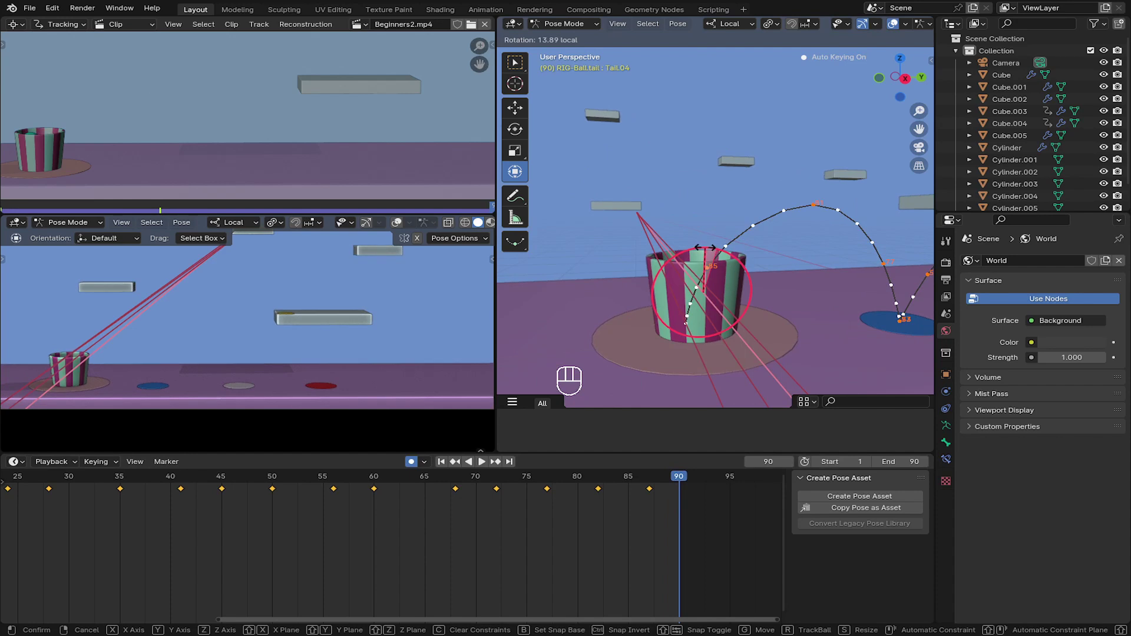
# - Save Beginners.blend with Ctrl+S and jump back to frame 1 for playback
pyautogui.press('ctrl+s')
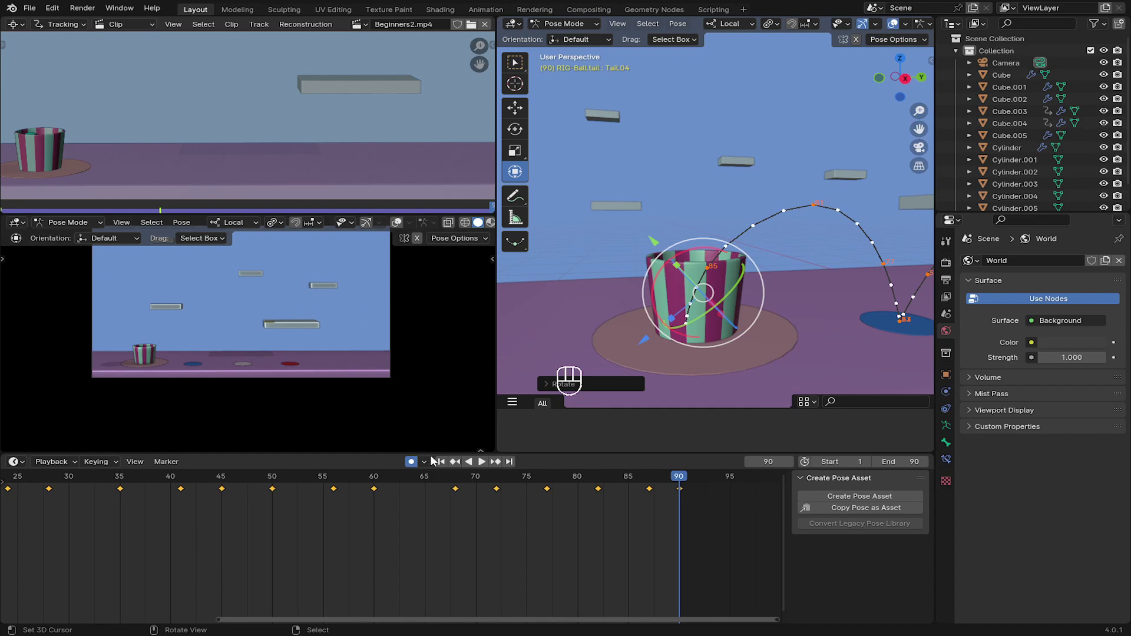
pyautogui.click(443, 461)
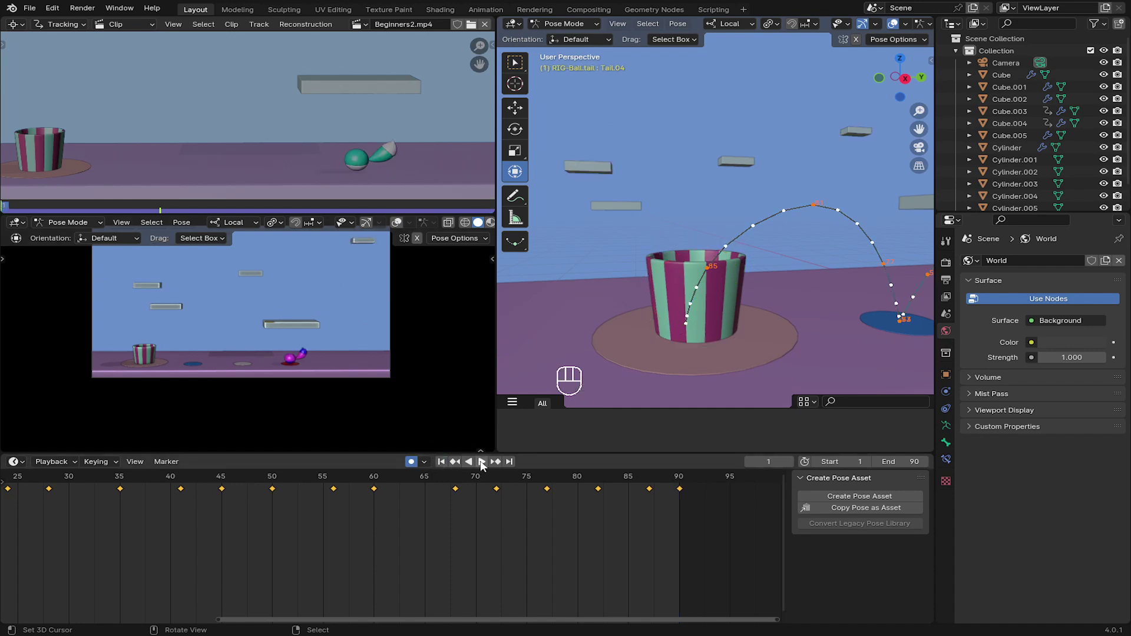